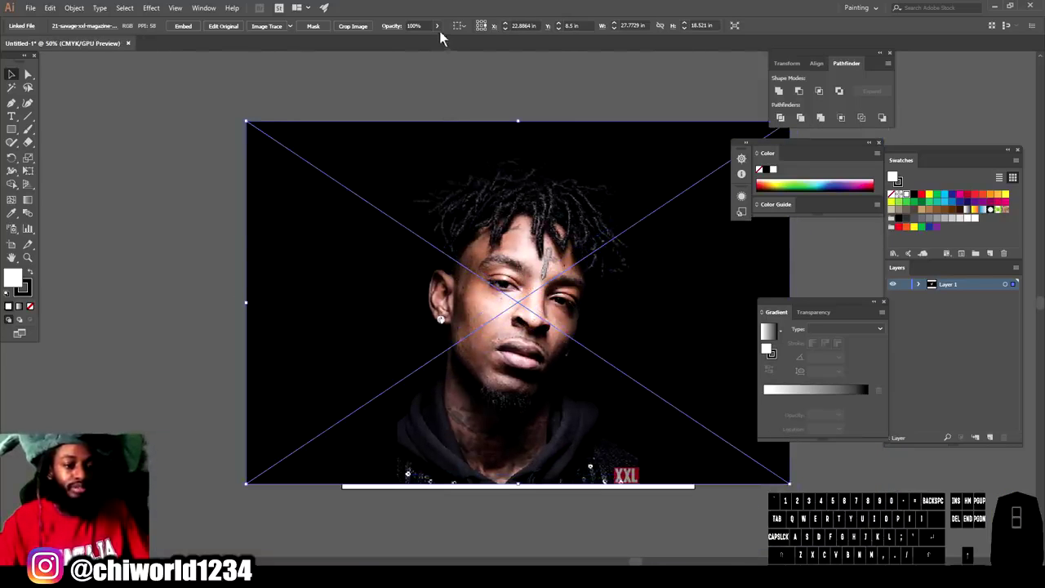
# Step: Lower the placed reference photo's Opacity to about 69% in the Control bar
pyautogui.click(444, 38)
pyautogui.click(443, 27)
pyautogui.moveTo(434, 45); pyautogui.dragTo(423, 46)
pyautogui.click(424, 46)
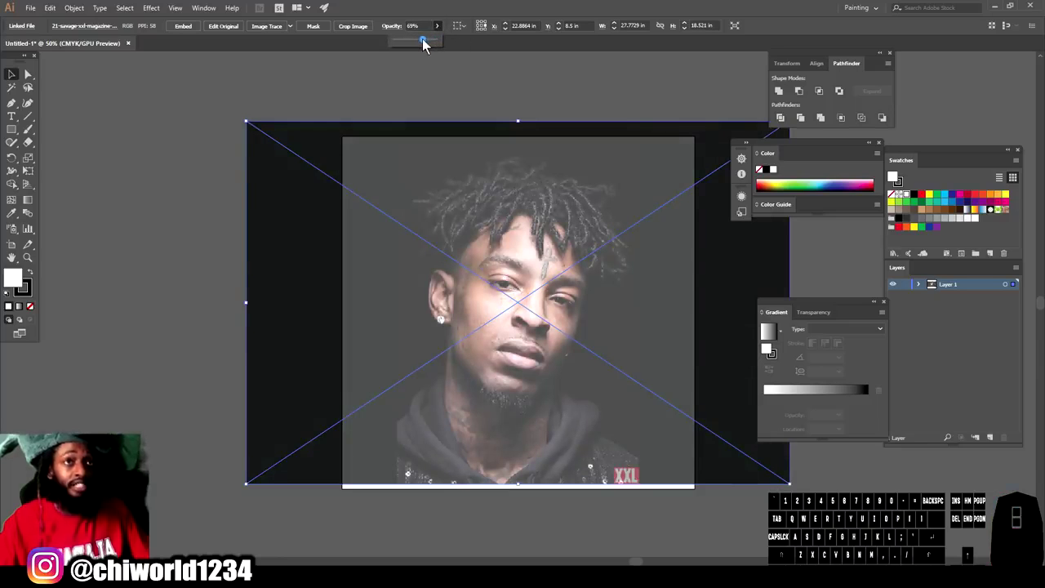
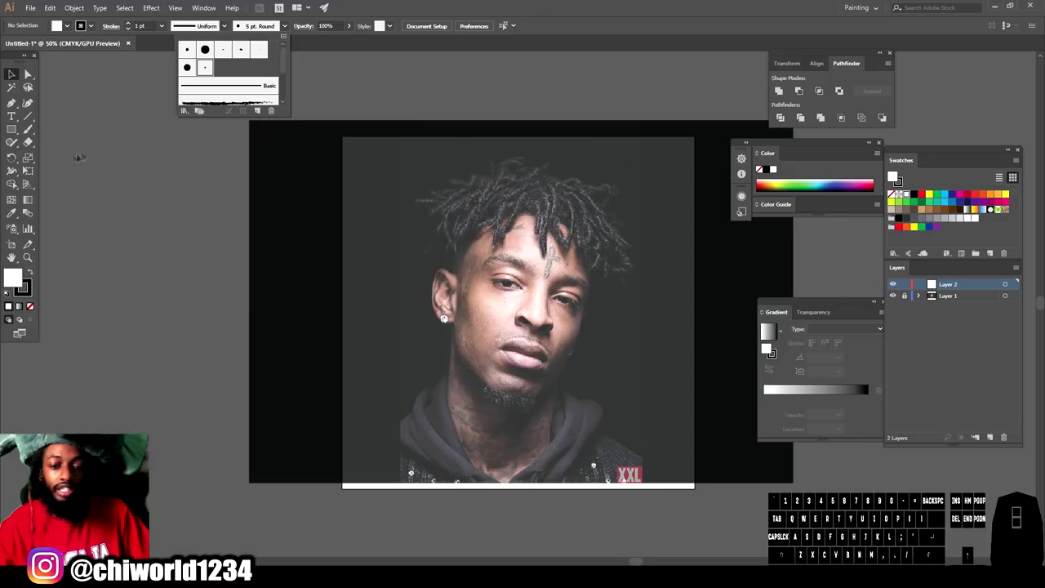
# Step: Draw a few test strokes beside the artboard with Calligraphic Brush 1 and the Paintbrush
pyautogui.click(37, 133)
pyautogui.click(32, 135)
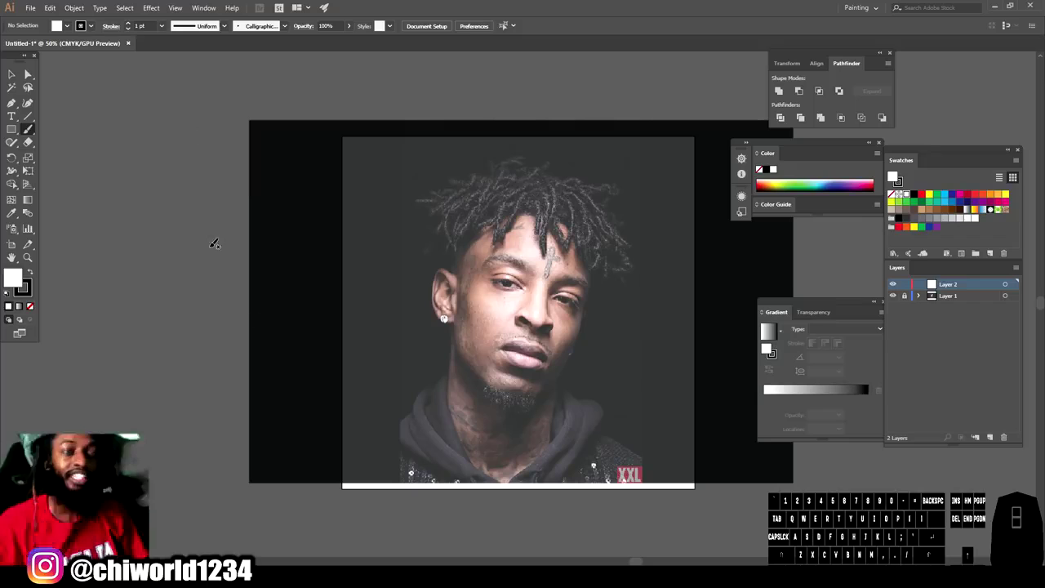
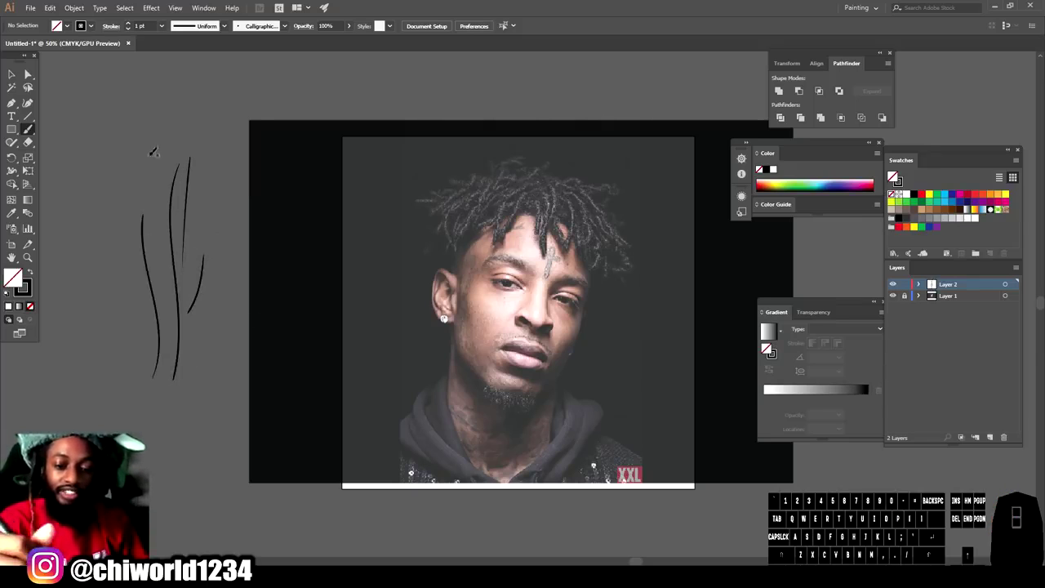
pyautogui.click(893, 175)
pyautogui.click(893, 176)
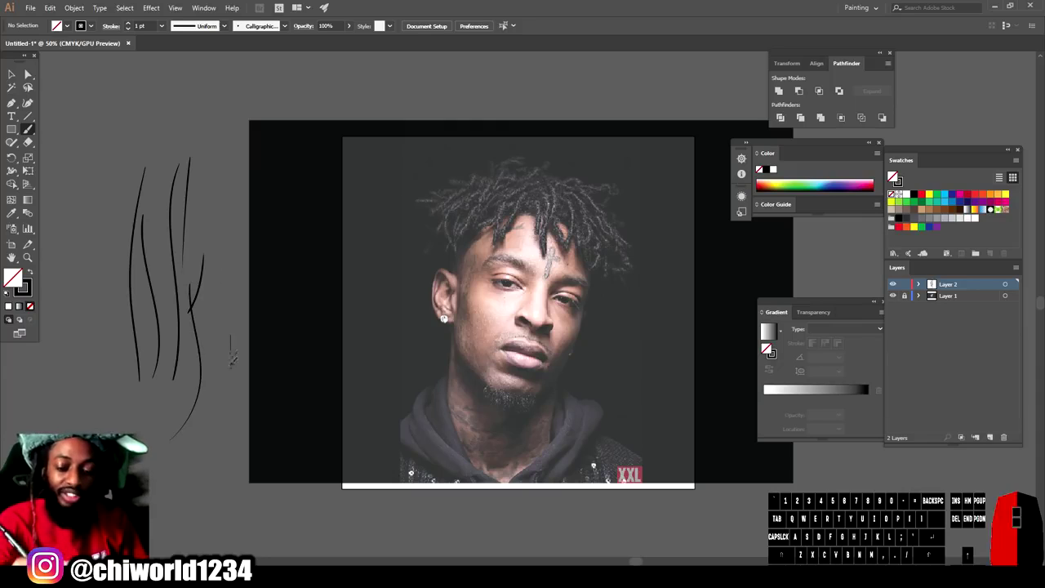
pyautogui.click(893, 176)
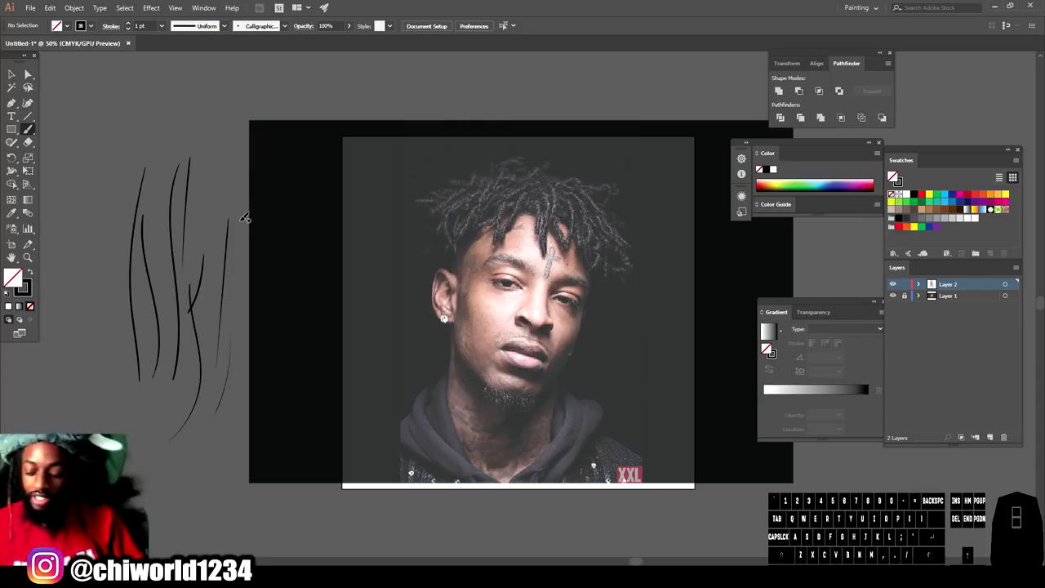
# Step: Undo all the test strokes so the drawing layer is clean again
pyautogui.press('ctrl+z')
pyautogui.press('z')
pyautogui.press('z')
pyautogui.press('z')
pyautogui.press('z')
pyautogui.press('z')
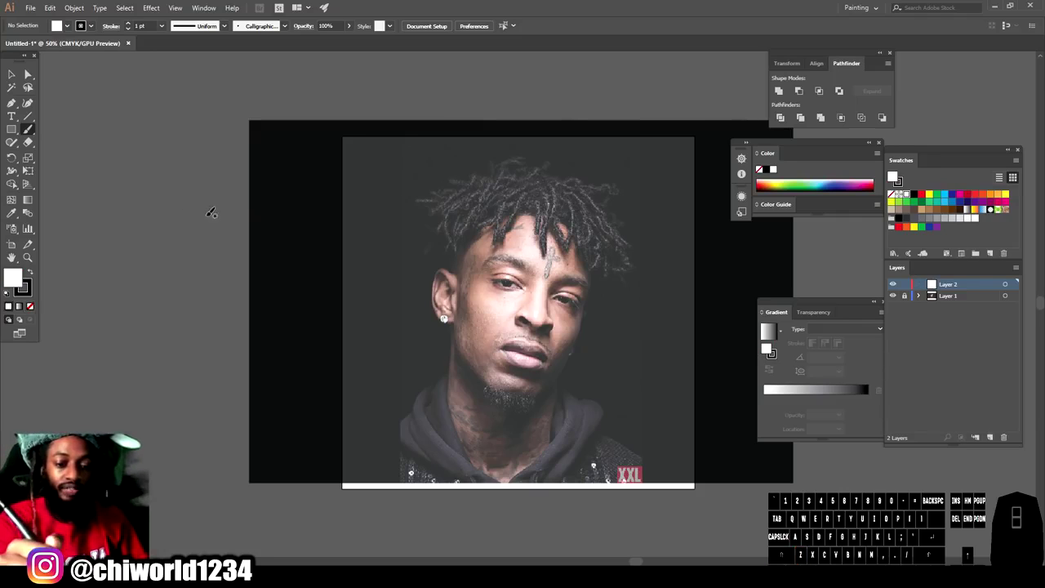
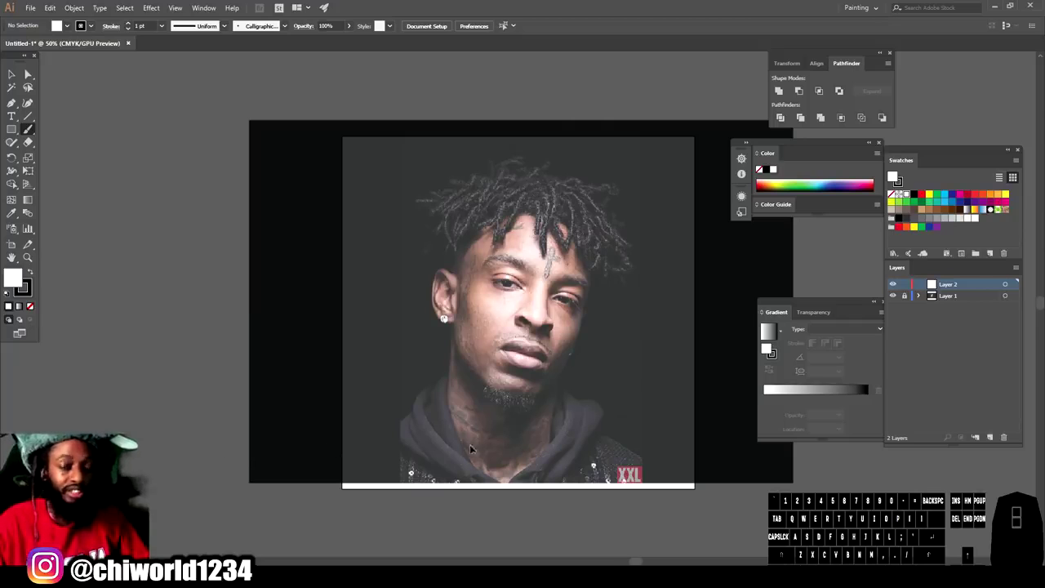
# Step: Zoom to about 400% on the nose and undo the first nose-wing stroke
pyautogui.press('ctrl+-')
pyautogui.press('=')
pyautogui.press('=')
pyautogui.scroll(-3)
pyautogui.press('=')
pyautogui.press('=')
pyautogui.scroll(-3)
pyautogui.press('=')
pyautogui.press('=')
pyautogui.scroll(3)
pyautogui.scroll(-3)
pyautogui.press('=')
pyautogui.scroll(3)
pyautogui.scroll(-3)
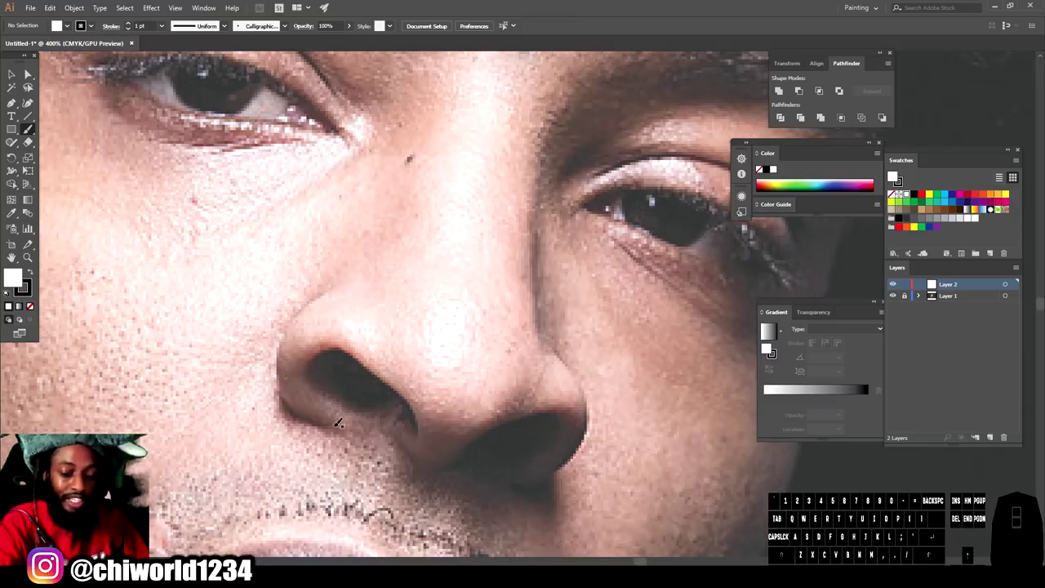
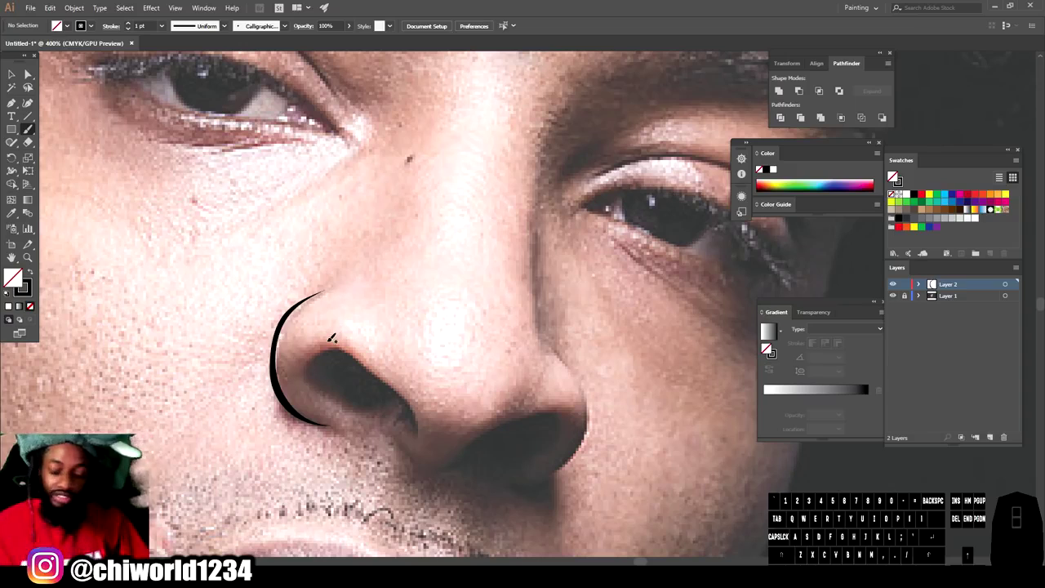
pyautogui.press('ctrl+z')
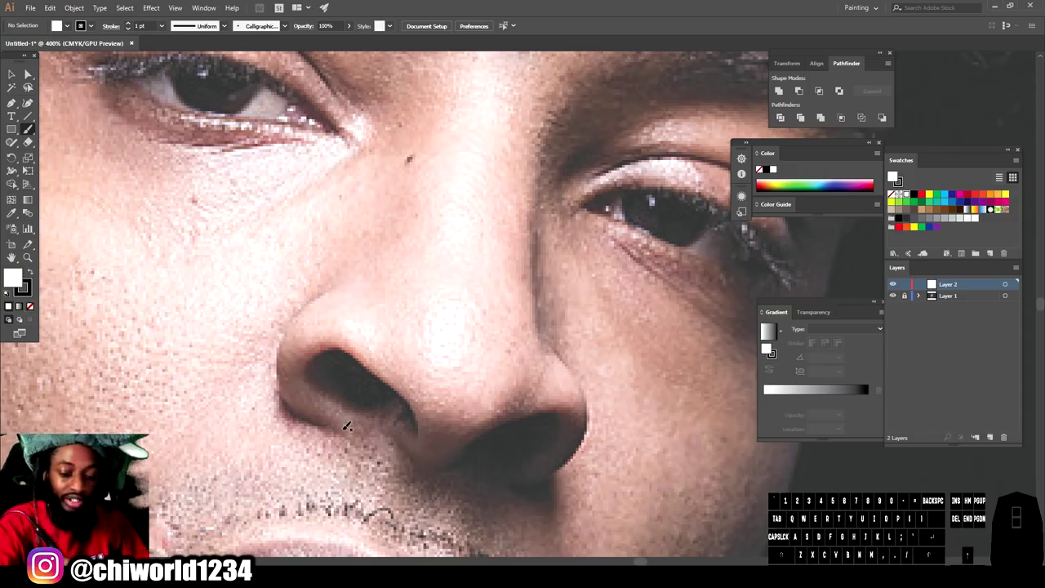
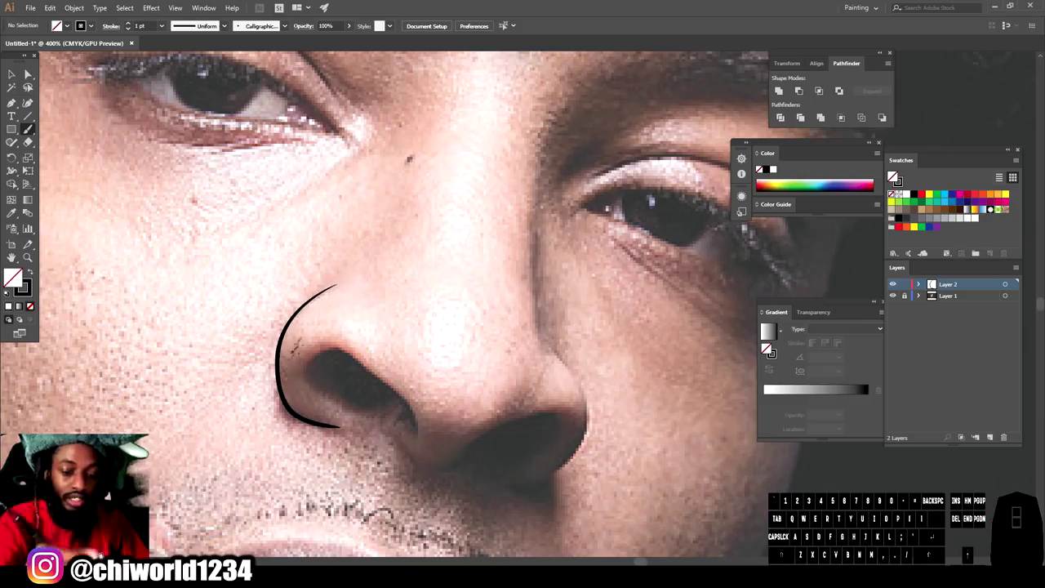
# Step: Outline the left nostril and the curve around the right nostril with tapered brush strokes
pyautogui.click(893, 176)
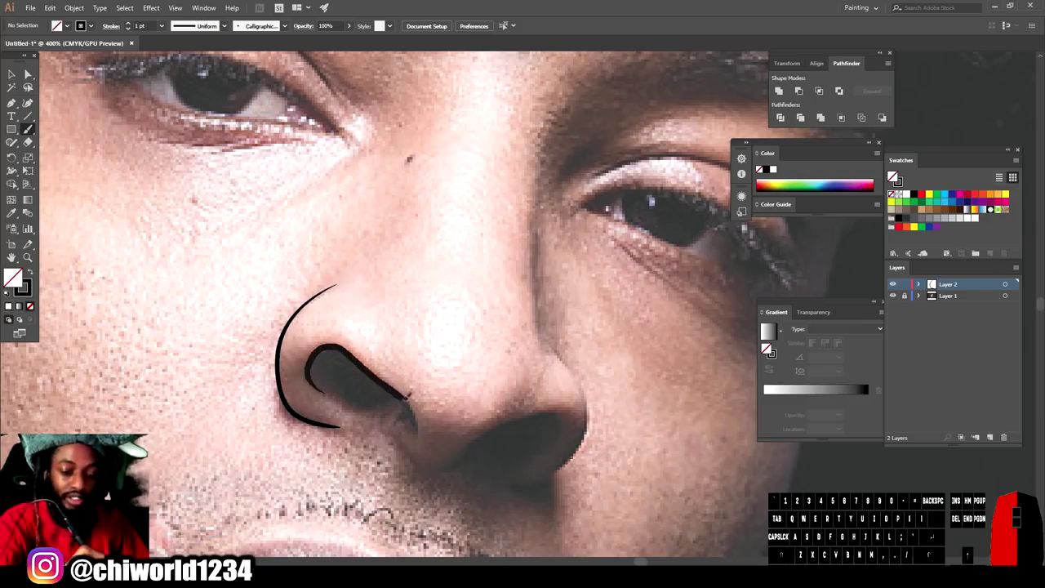
pyautogui.click(894, 175)
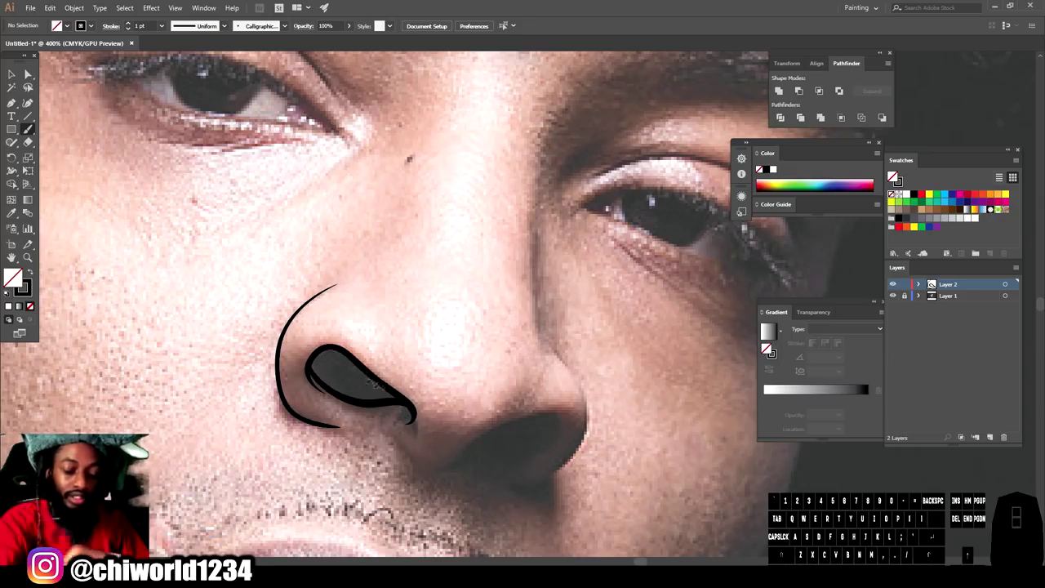
pyautogui.click(893, 176)
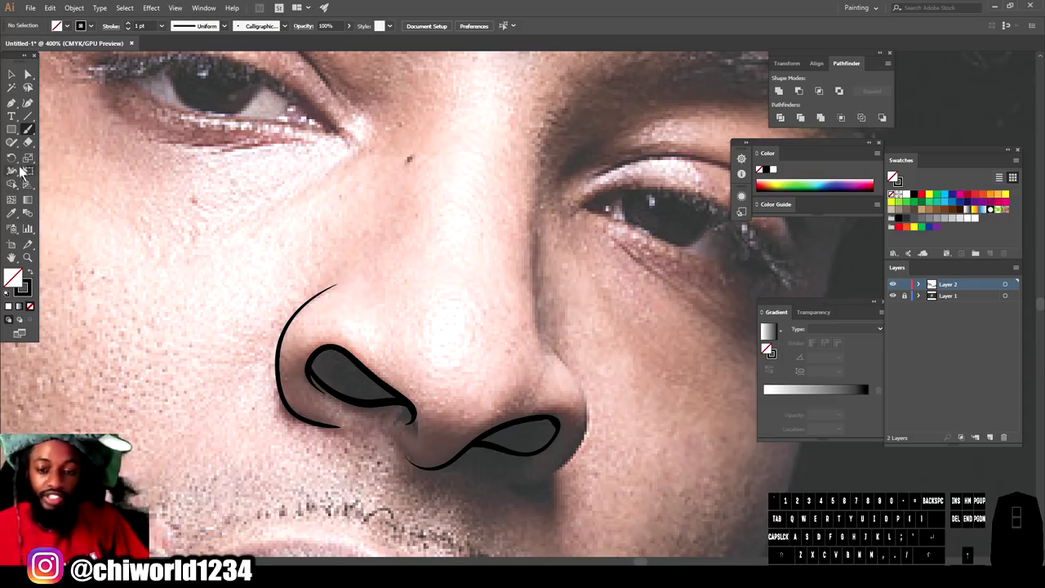
pyautogui.click(893, 176)
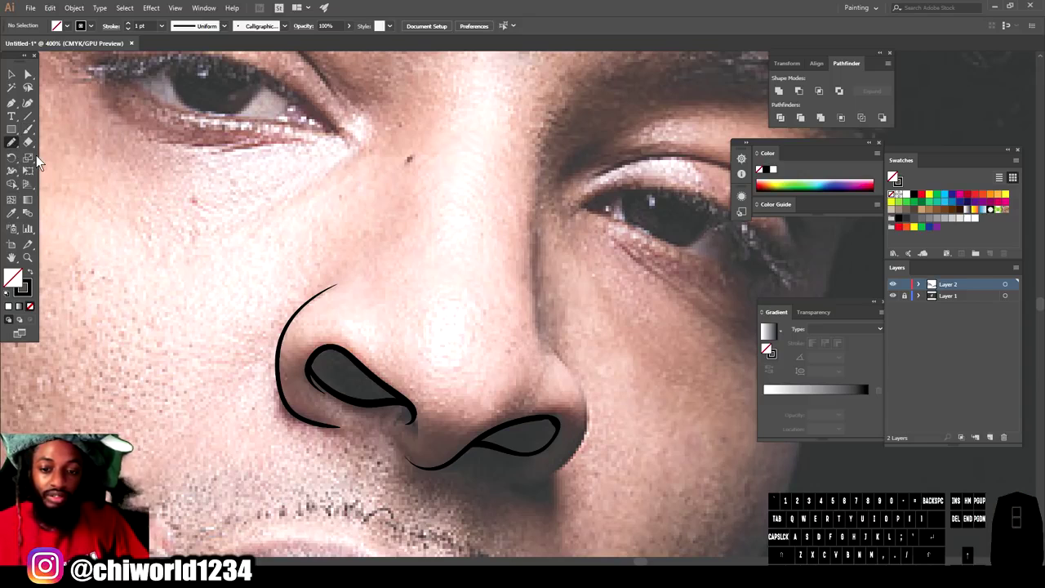
# Step: Confirm the Pencil Tool Options and set a black fill with no stroke for the nostrils
pyautogui.doubleClick(893, 176)
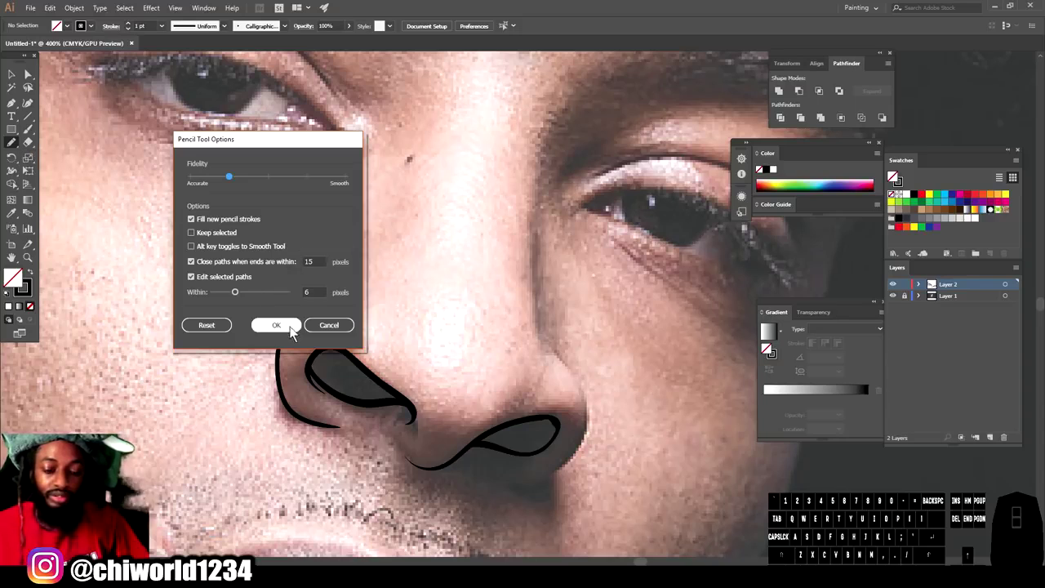
pyautogui.click(894, 175)
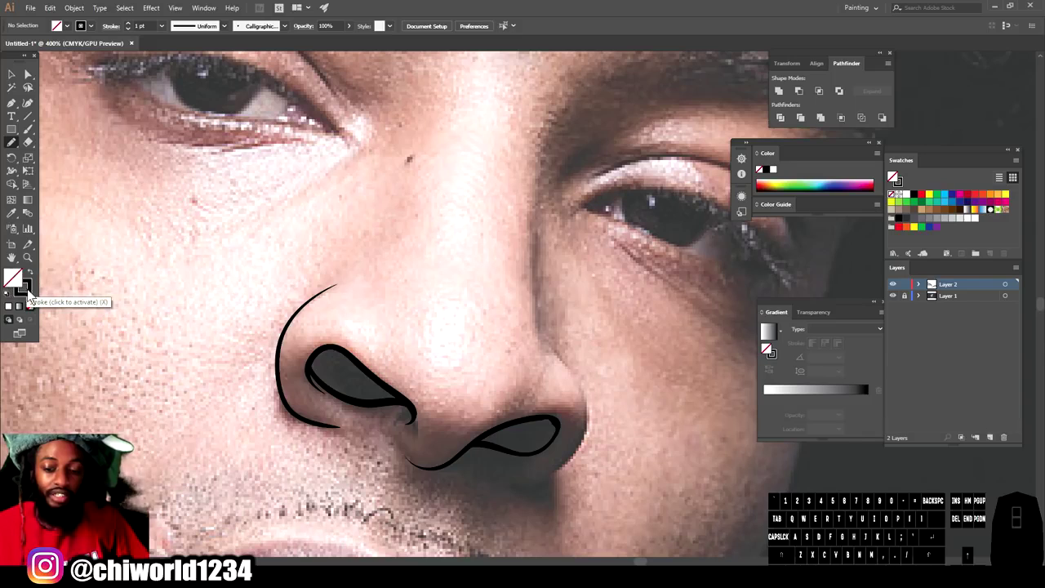
pyautogui.click(894, 175)
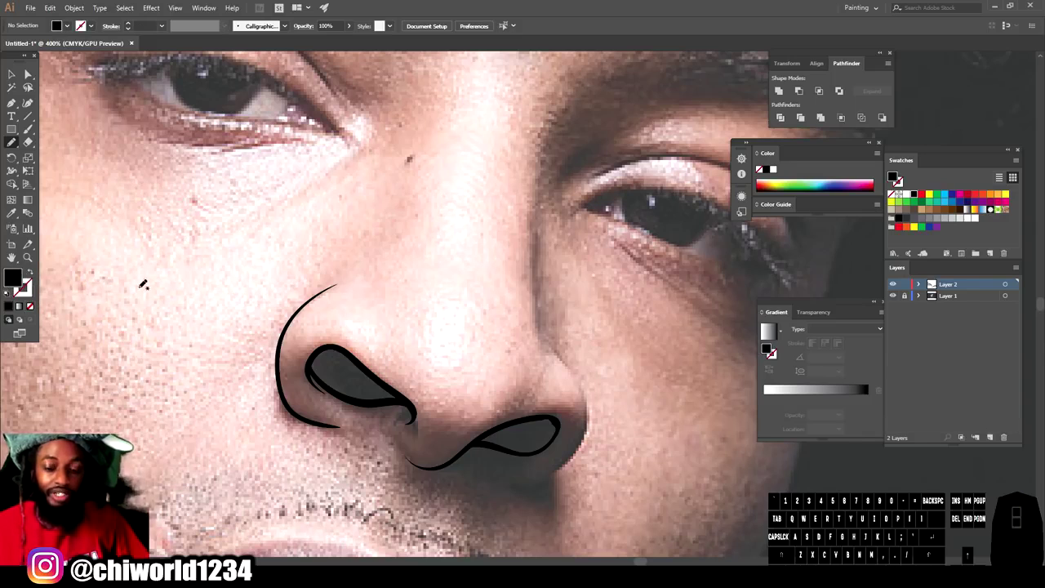
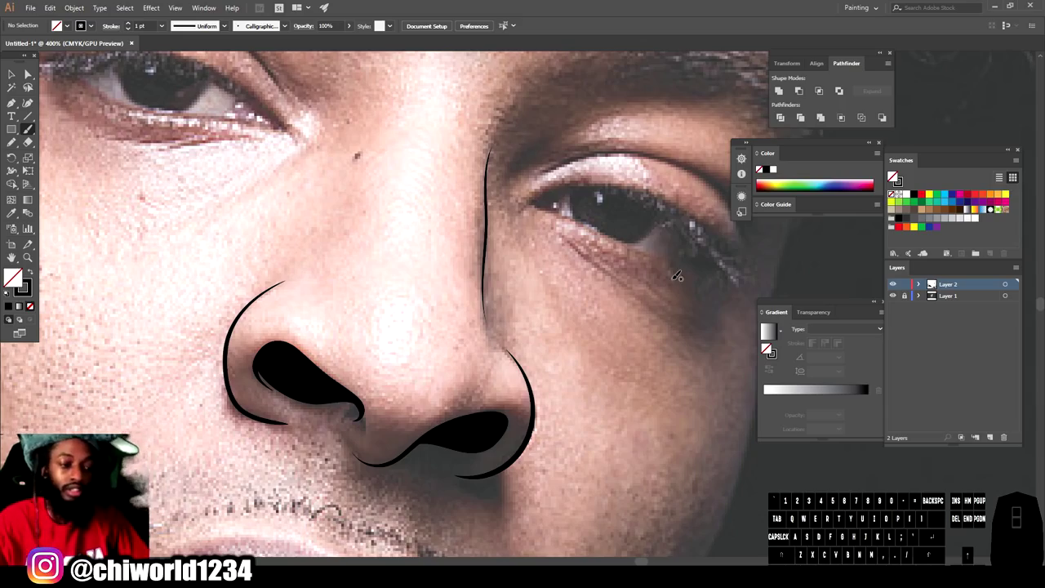
# Step: Zoom to about 600% on the eye on the right of the photo
pyautogui.press('-')
pyautogui.press('-')
pyautogui.scroll(3)
pyautogui.press('=')
pyautogui.press('=')
pyautogui.press('=')
pyautogui.scroll(3)
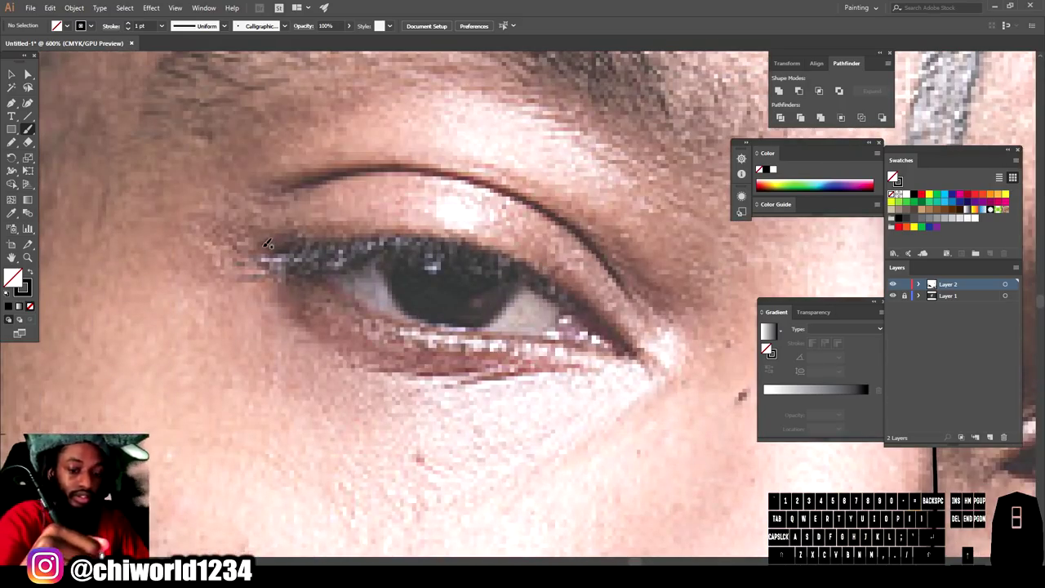
# Step: Ink the upper and lower eyelid, the crease above the eye, and start tracing the iris
pyautogui.click(893, 176)
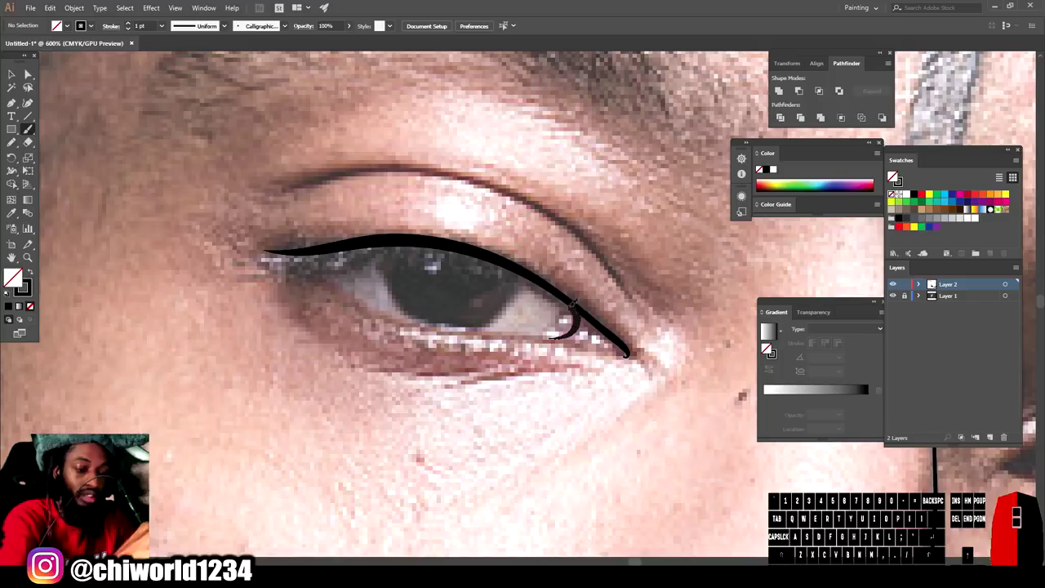
pyautogui.click(893, 176)
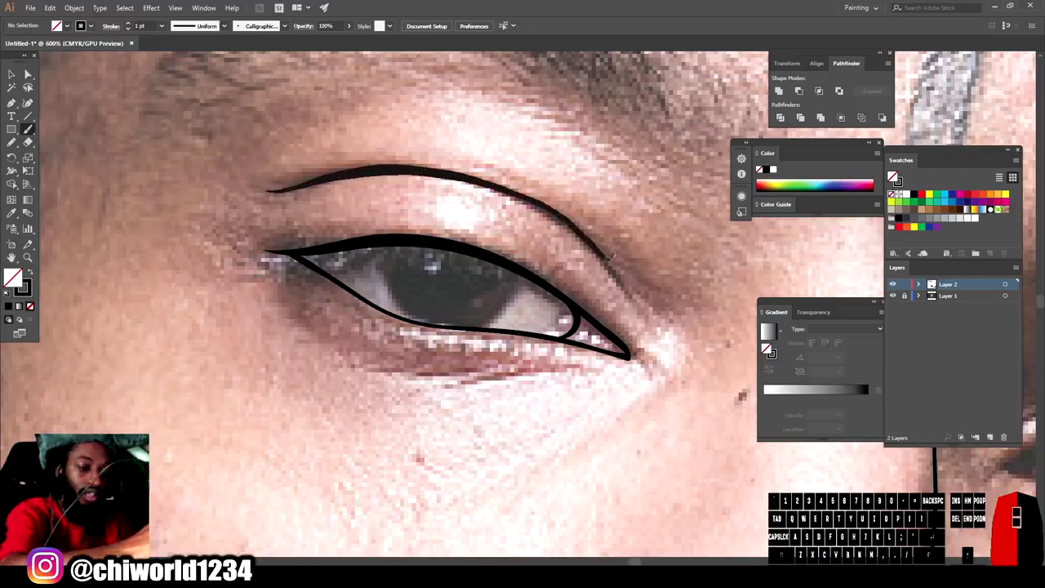
pyautogui.click(893, 175)
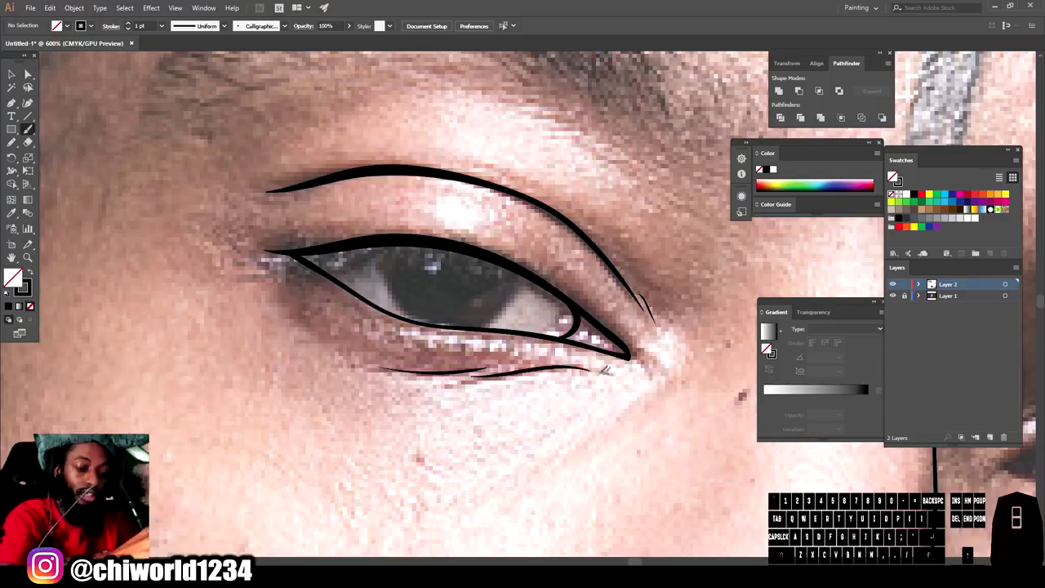
pyautogui.click(893, 176)
pyautogui.click(893, 176)
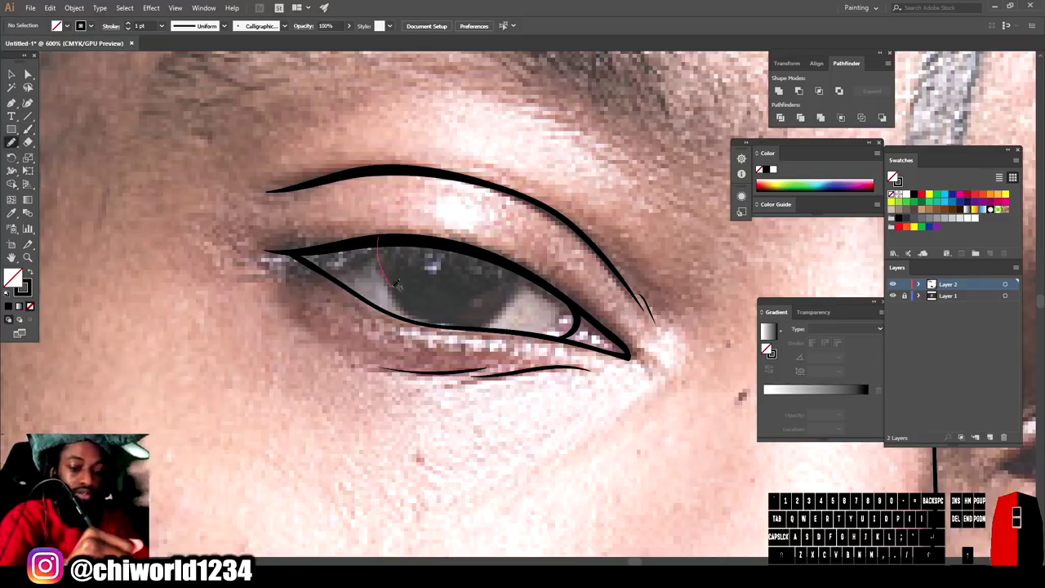
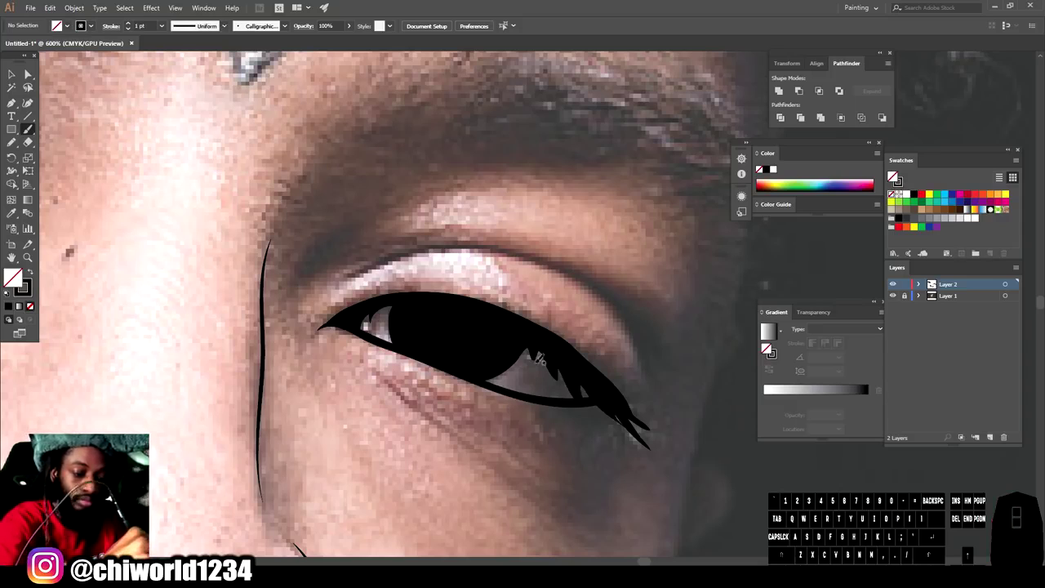
# Step: Add lash strokes, the eyelid crease and two fine lines beneath the lower lid
pyautogui.click(893, 176)
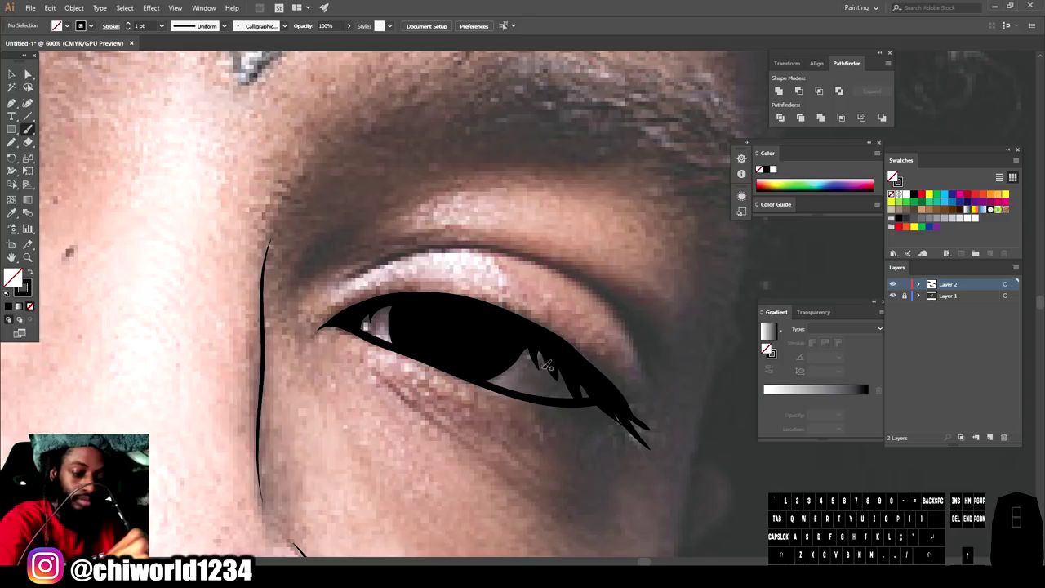
pyautogui.click(893, 176)
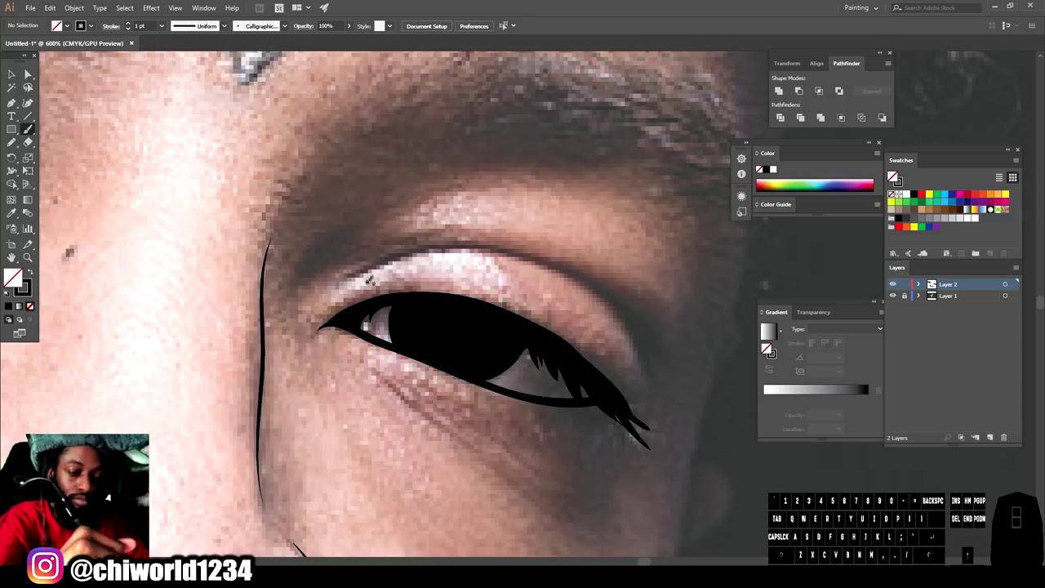
pyautogui.click(893, 176)
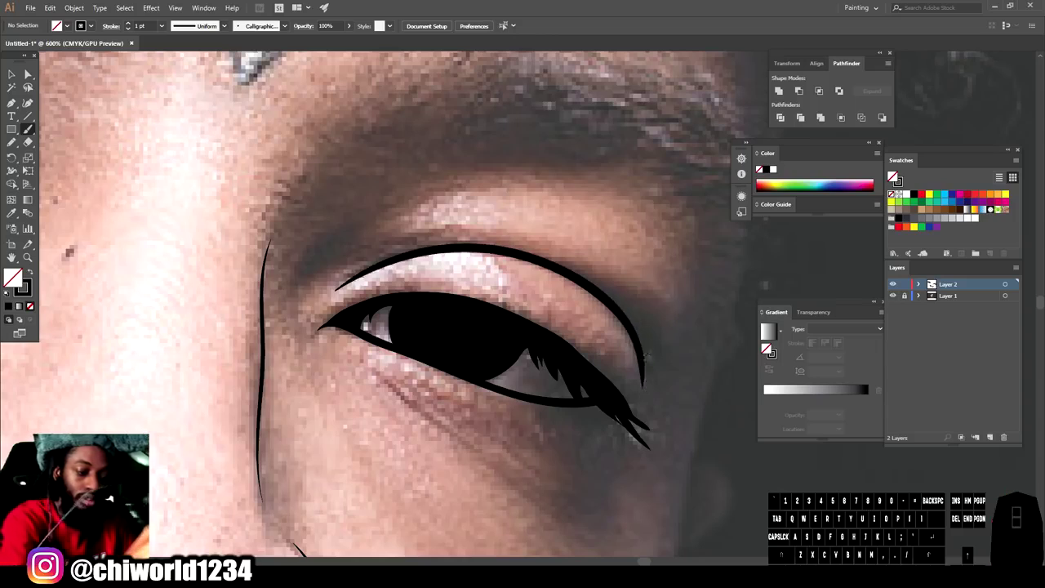
pyautogui.click(893, 175)
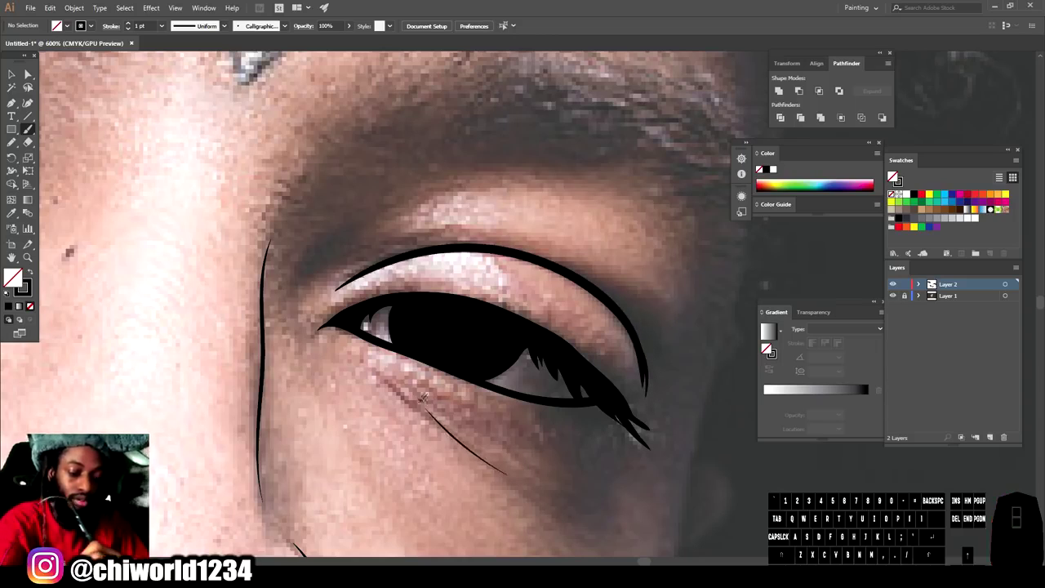
pyautogui.click(893, 175)
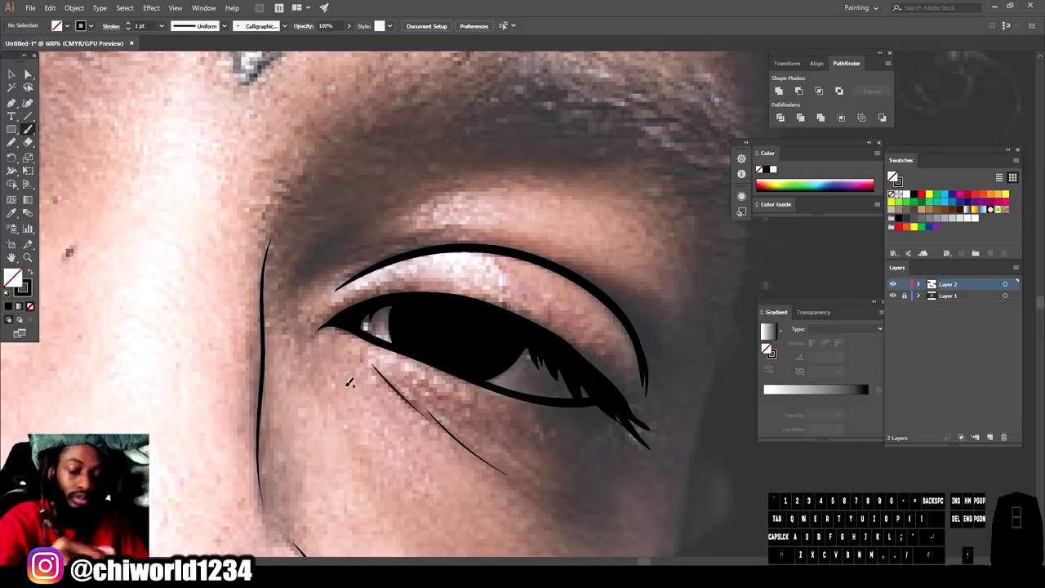
# Step: Zoom out to view the whole face with both inked eyes and the nose
pyautogui.press('-')
pyautogui.press('-')
pyautogui.press('-')
pyautogui.scroll(3)
pyautogui.press('-')
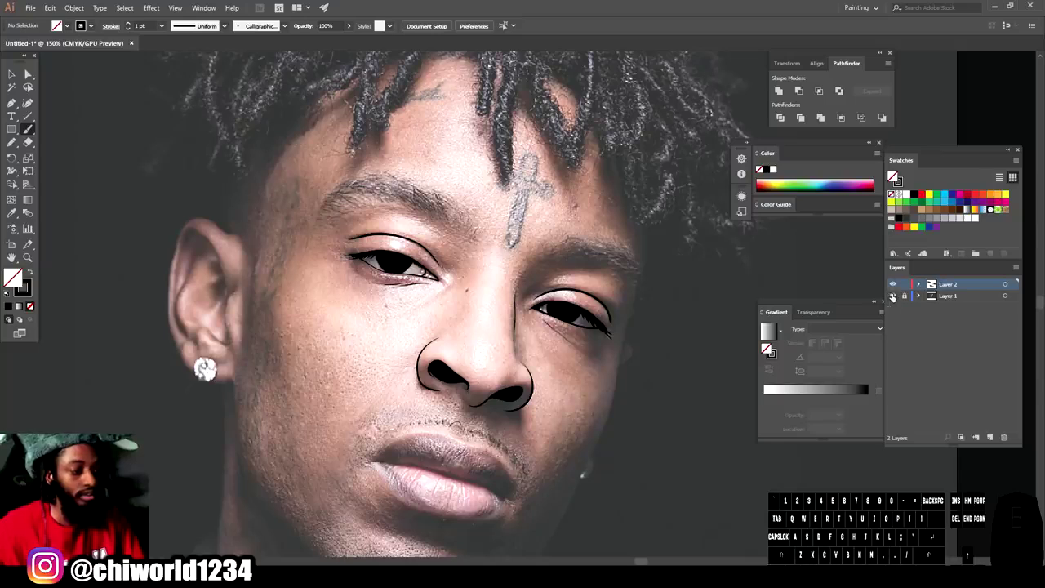
pyautogui.click(894, 176)
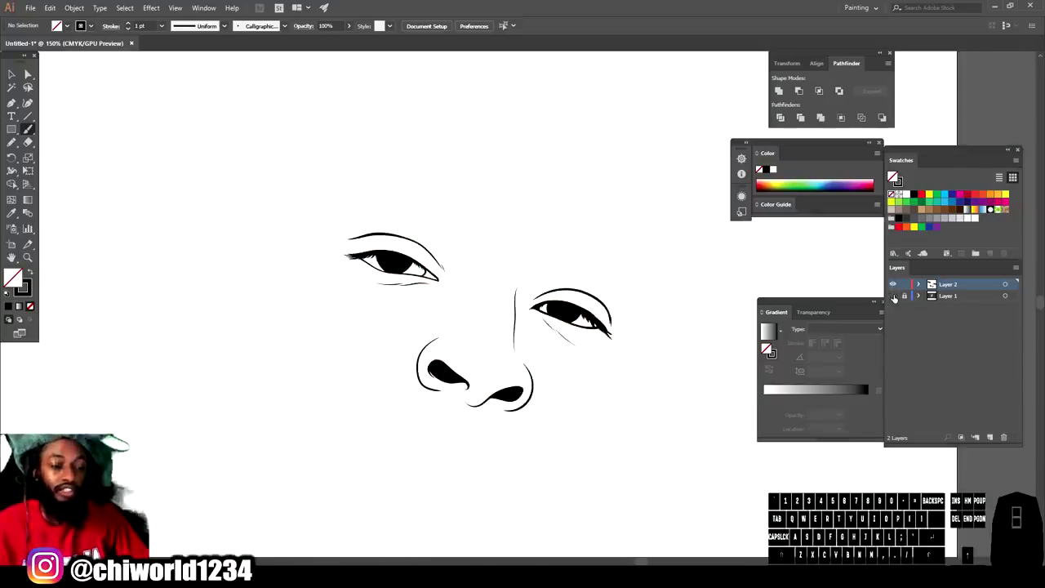
pyautogui.press('-')
pyautogui.press('-')
pyautogui.press('=')
pyautogui.press('=')
pyautogui.press('=')
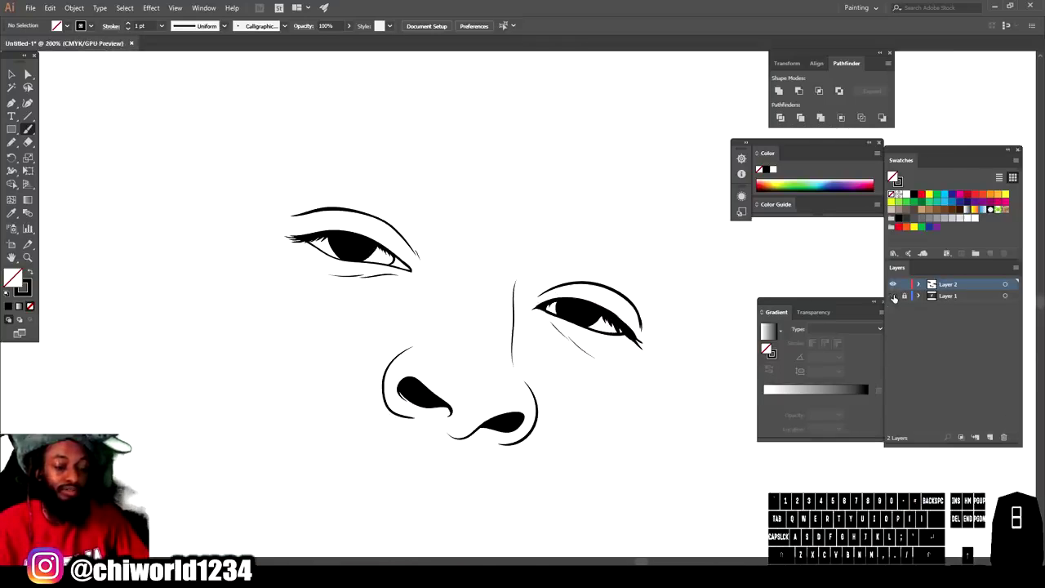
pyautogui.press('=')
pyautogui.click(893, 176)
pyautogui.press('-')
pyautogui.scroll(3)
pyautogui.press('=')
# Step: With a 0.5 pt stroke, paint individual hair strands along the left eyebrow
pyautogui.scroll(3)
pyautogui.click(893, 176)
pyautogui.click(893, 175)
pyautogui.click(893, 175)
pyautogui.click(893, 175)
pyautogui.click(894, 176)
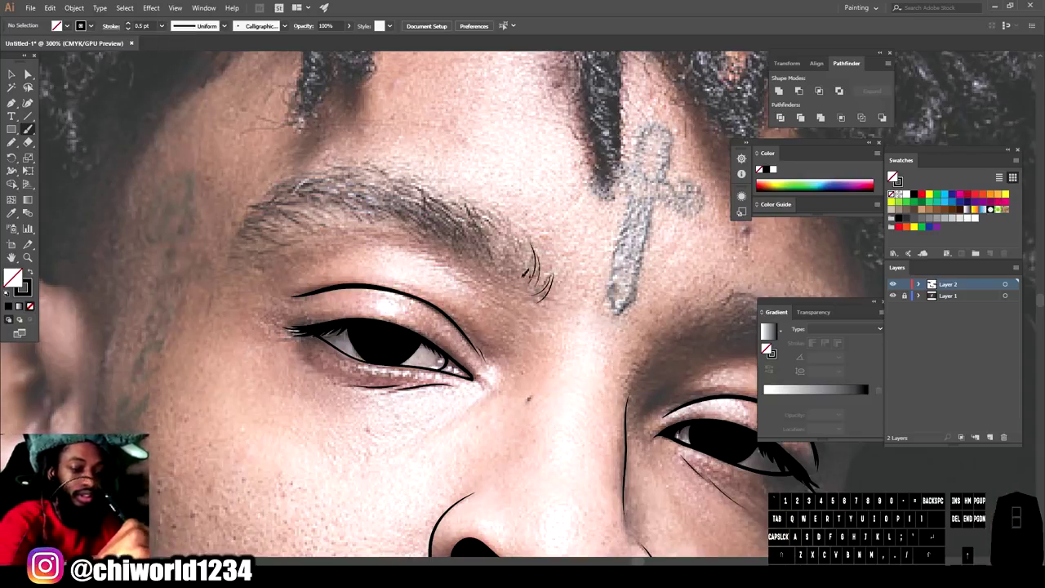
pyautogui.click(893, 176)
pyautogui.click(893, 175)
pyautogui.click(893, 175)
pyautogui.doubleClick(893, 175)
pyautogui.click(893, 175)
pyautogui.click(893, 176)
pyautogui.click(893, 176)
pyautogui.click(893, 176)
pyautogui.click(894, 176)
pyautogui.doubleClick(893, 176)
pyautogui.click(893, 176)
pyautogui.doubleClick(893, 176)
pyautogui.click(893, 175)
pyautogui.click(893, 176)
pyautogui.doubleClick(894, 175)
pyautogui.click(893, 176)
pyautogui.click(893, 175)
pyautogui.doubleClick(893, 175)
pyautogui.click(893, 176)
pyautogui.click(893, 176)
pyautogui.doubleClick(893, 176)
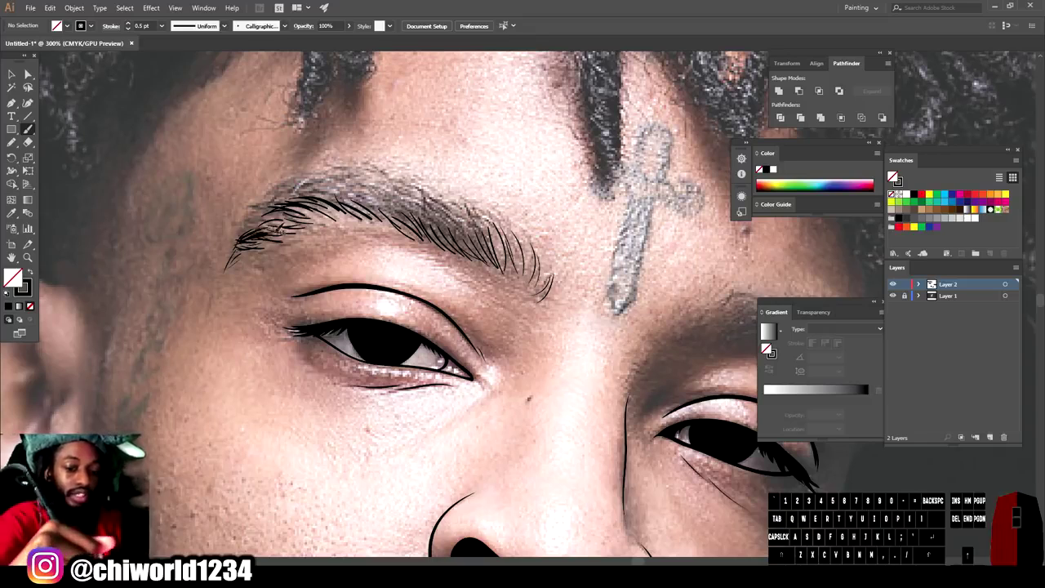
# Step: Fill in denser hair strands across the eyebrow until it reads as a full brow
pyautogui.click(894, 175)
pyautogui.click(893, 176)
pyautogui.click(893, 176)
pyautogui.click(893, 175)
pyautogui.click(893, 176)
pyautogui.click(894, 176)
pyautogui.doubleClick(893, 175)
pyautogui.click(893, 176)
pyautogui.click(894, 176)
pyautogui.click(893, 176)
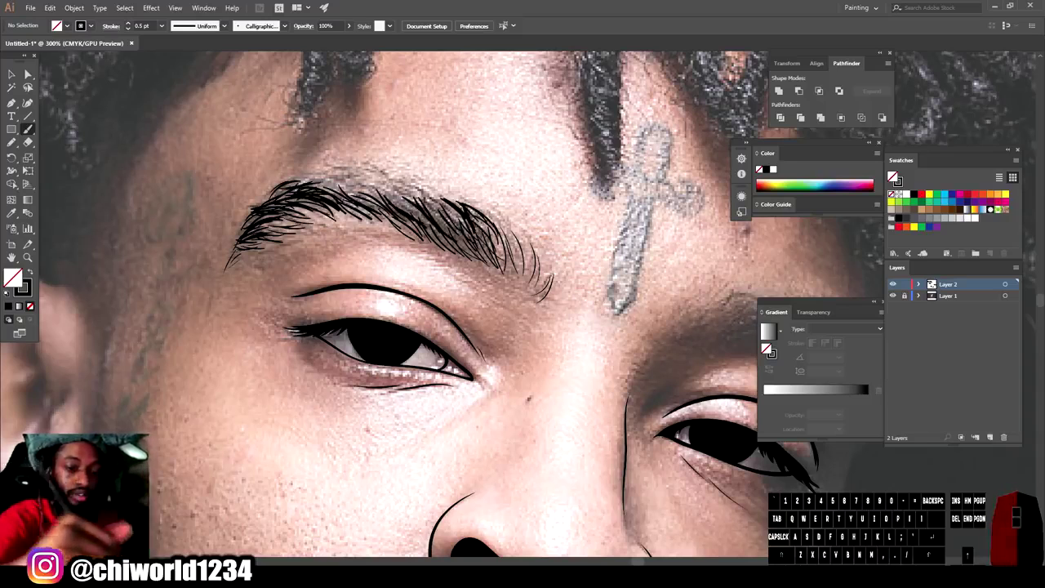
pyautogui.doubleClick(893, 175)
pyautogui.doubleClick(894, 176)
pyautogui.click(893, 176)
# Step: Duplicate and reflect the finished eyebrow strokes onto the other brow
pyautogui.press('-')
pyautogui.rightClick(894, 176)
pyautogui.press('=')
pyautogui.scroll(-3)
pyautogui.click(893, 176)
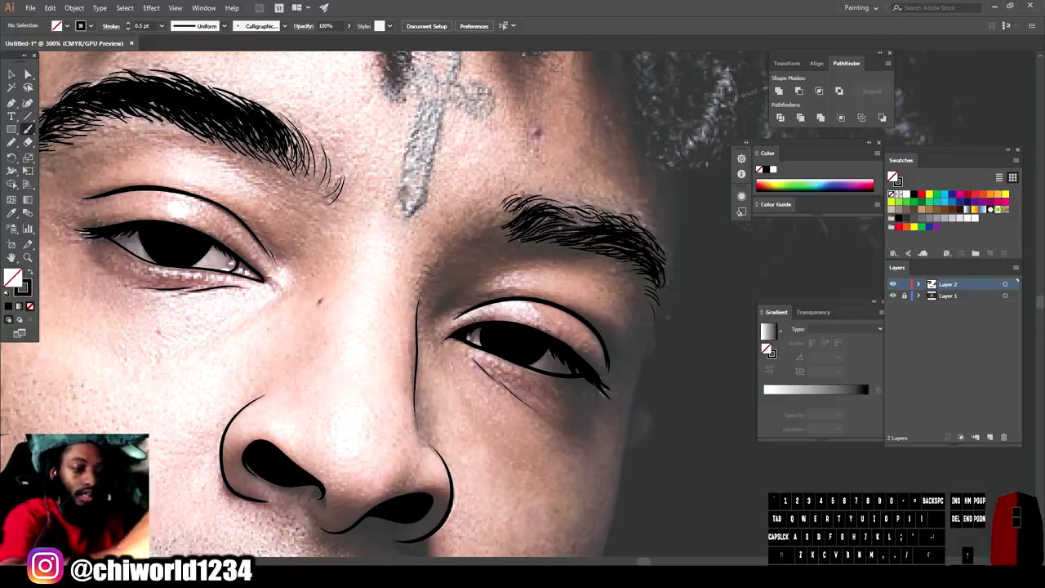
pyautogui.click(893, 175)
pyautogui.click(893, 175)
pyautogui.press('-')
pyautogui.press('=')
pyautogui.doubleClick(893, 176)
pyautogui.press('-')
pyautogui.scroll(3)
pyautogui.click(893, 175)
pyautogui.press('=')
pyautogui.scroll(-3)
pyautogui.press('=')
pyautogui.press('=')
pyautogui.scroll(3)
pyautogui.scroll(-3)
pyautogui.press('ctrl+=')
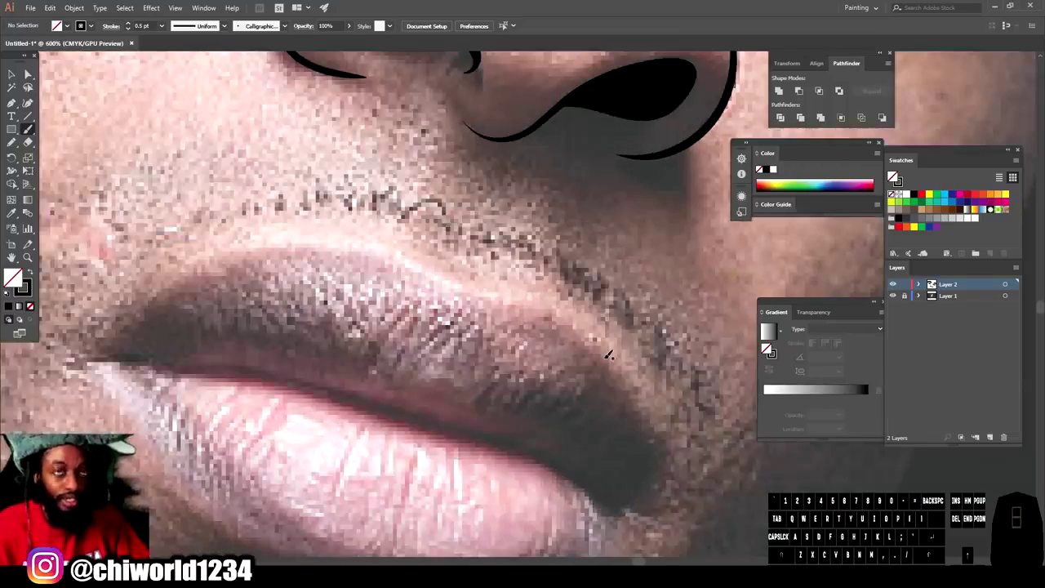
# Step: Zoom onto the lips and draw the line where the lips meet
pyautogui.scroll(-3)
pyautogui.scroll(3)
pyautogui.press('ctrl+=')
pyautogui.press('-')
pyautogui.press('=')
pyautogui.press('-')
pyautogui.scroll(-3)
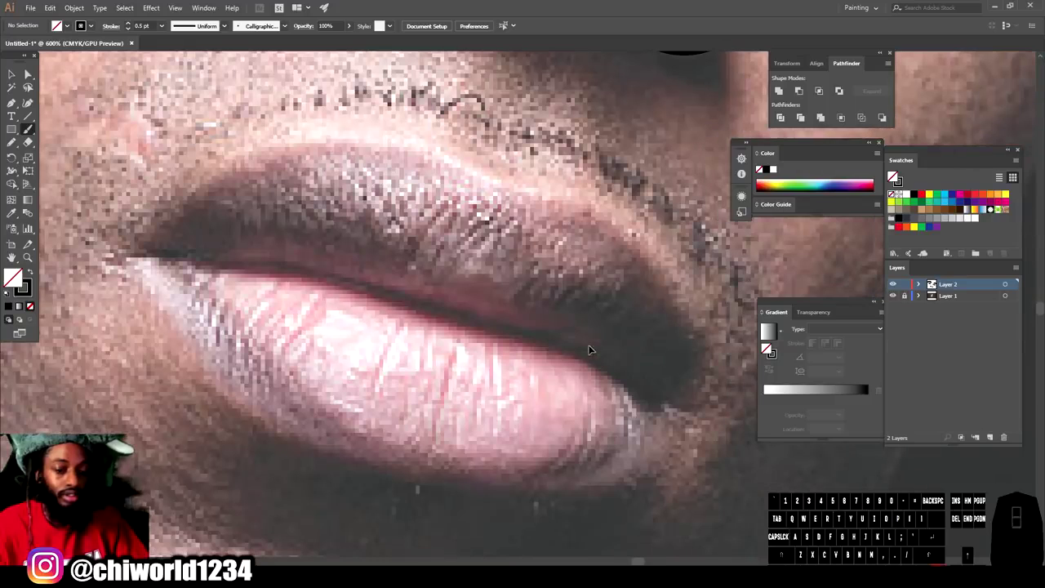
pyautogui.press('=')
pyautogui.scroll(3)
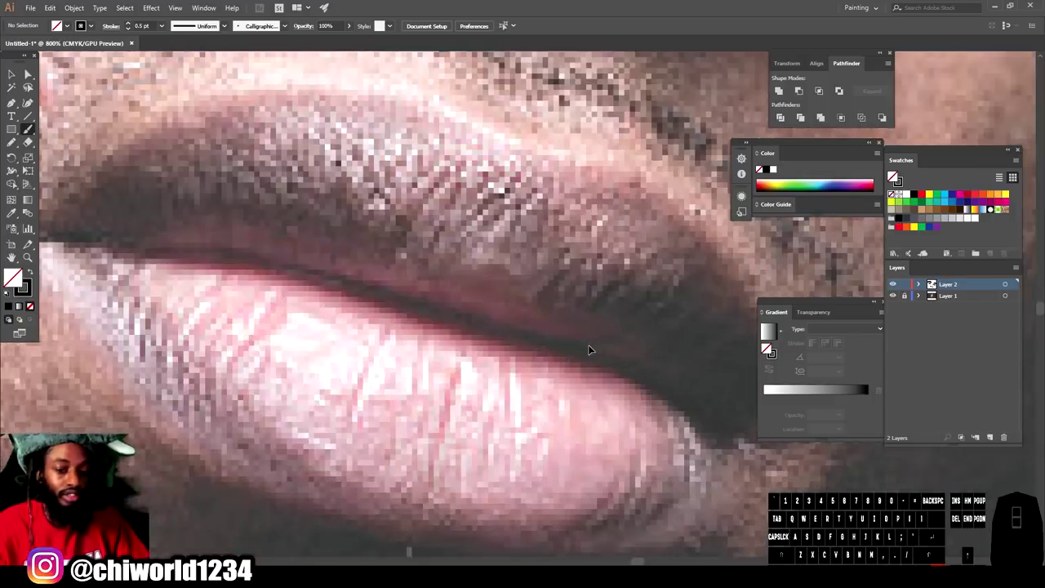
pyautogui.press('-')
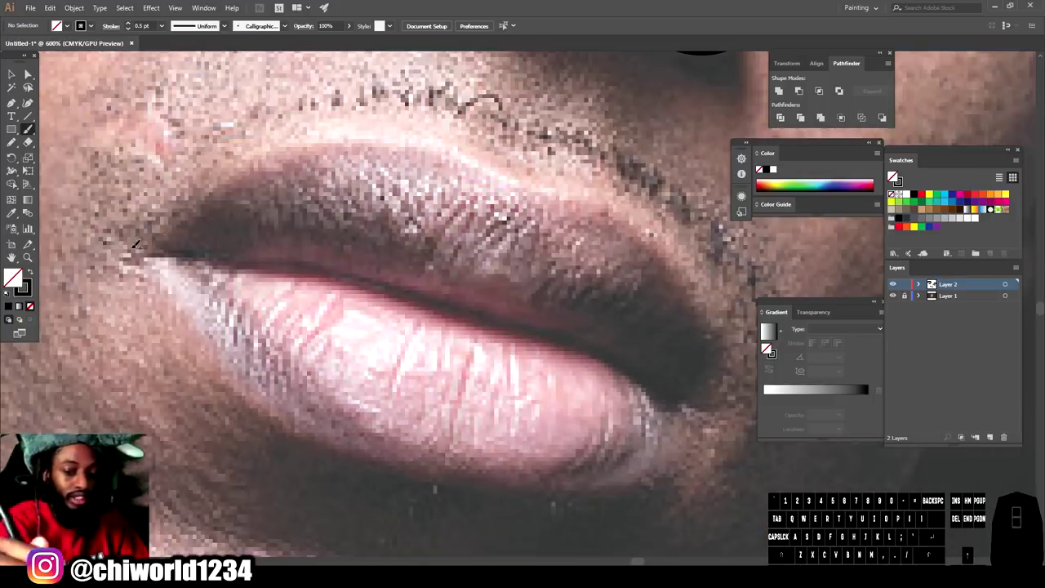
pyautogui.click(894, 176)
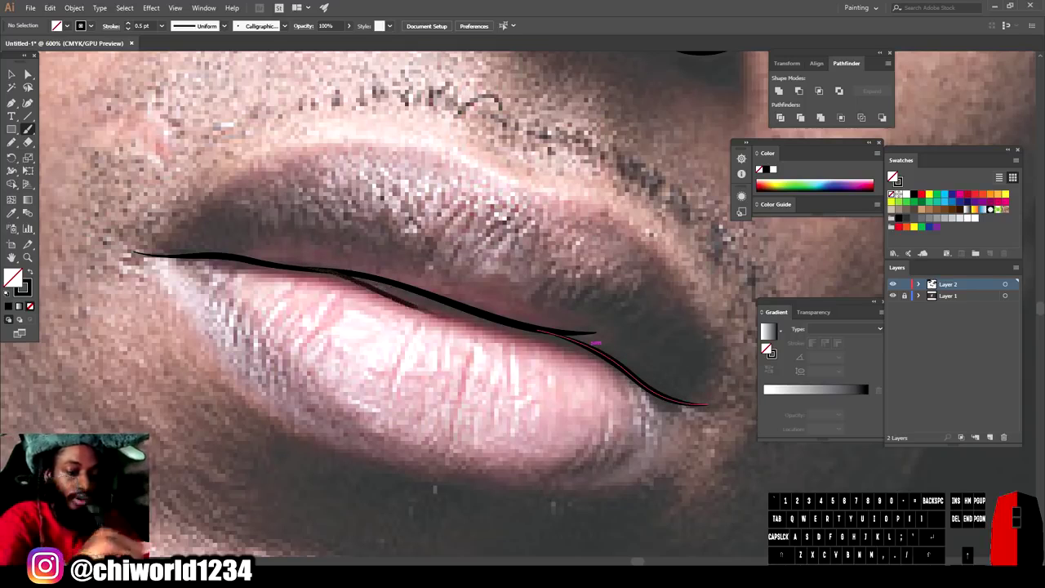
pyautogui.press('z')
# Step: Outline the upper and lower lip and add small strokes along the lower lip edge
pyautogui.doubleClick(893, 176)
pyautogui.click(893, 175)
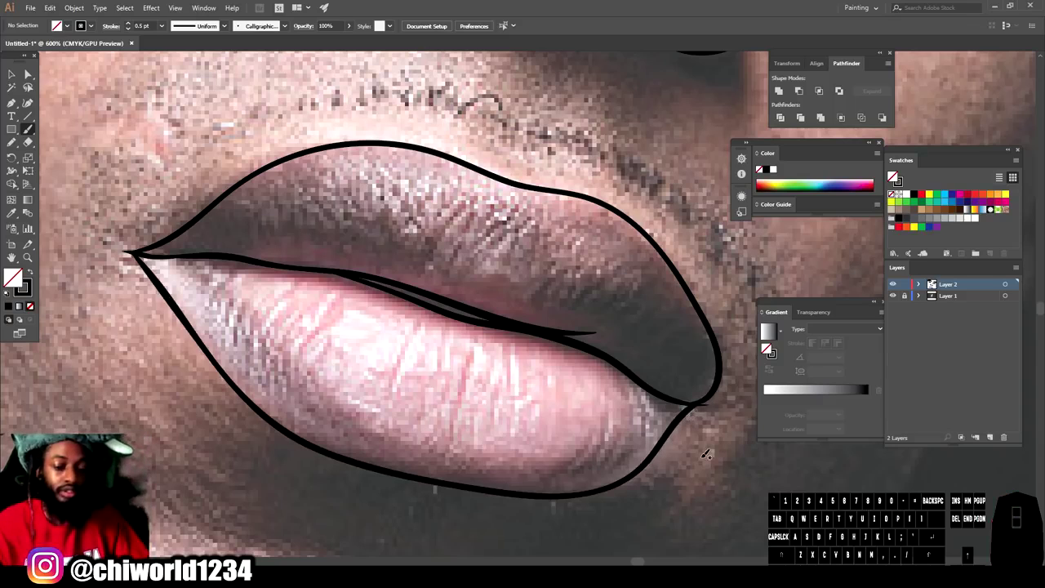
pyautogui.click(893, 176)
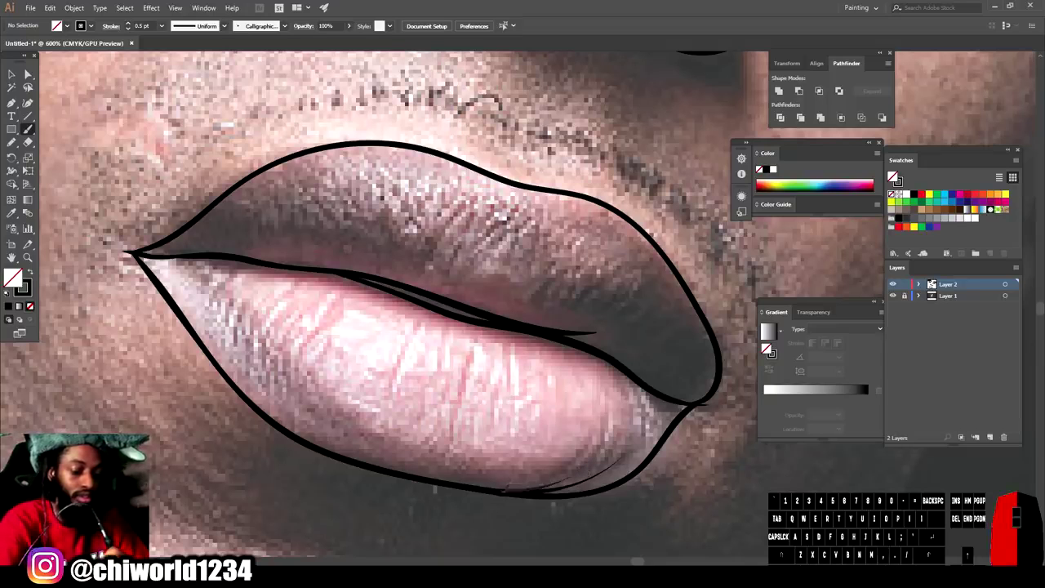
pyautogui.click(893, 176)
# Step: Zoom out to review the lower face with the inked lips, eyes and nose
pyautogui.press('-')
pyautogui.scroll(3)
pyautogui.click(893, 176)
pyautogui.press('-')
pyautogui.press('=')
pyautogui.click(893, 176)
pyautogui.press('=')
pyautogui.click(893, 175)
pyautogui.press('-')
pyautogui.scroll(-3)
pyautogui.scroll(3)
pyautogui.press('=')
pyautogui.scroll(-3)
pyautogui.click(893, 176)
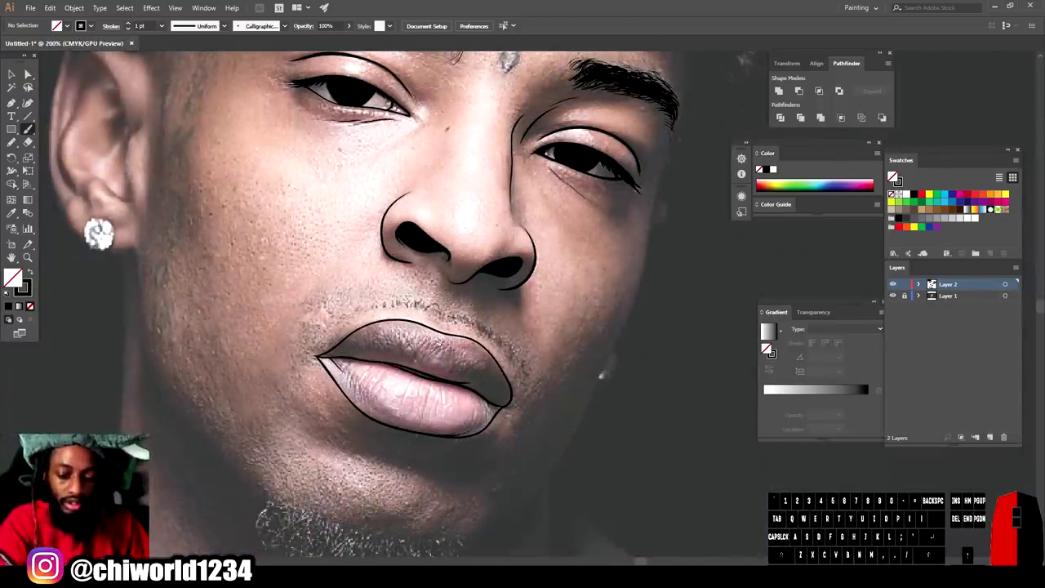
# Step: Trace tapered jawline strokes along the left and right sides of the face
pyautogui.press('-')
pyautogui.press('=')
pyautogui.click(893, 175)
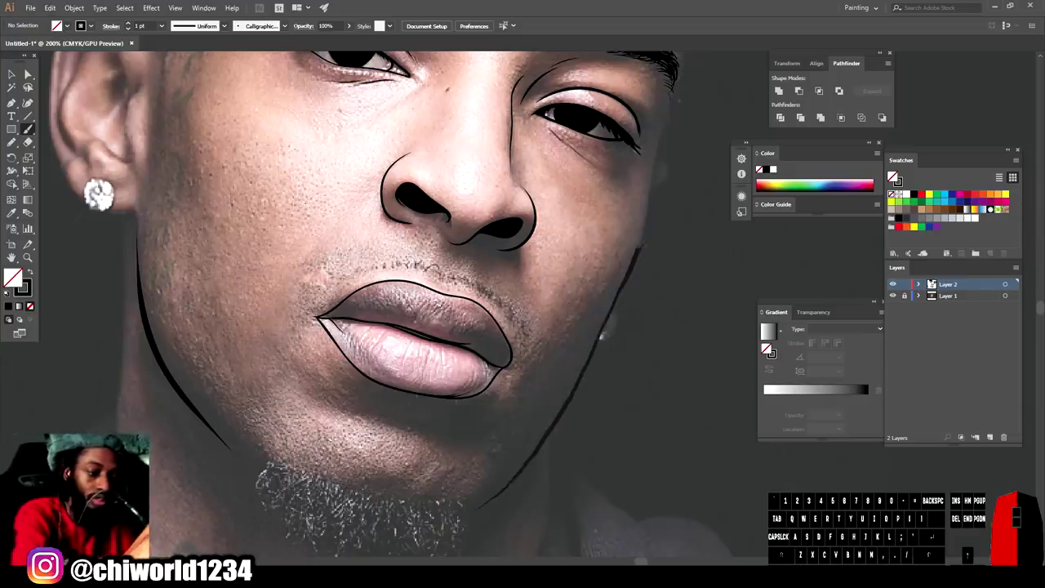
pyautogui.press('-')
pyautogui.doubleClick(893, 176)
# Step: Zoom into the ear and start a bold ring outline around the diamond earring
pyautogui.press('-')
pyautogui.press('=')
pyautogui.click(894, 176)
pyautogui.press('=')
pyautogui.scroll(3)
pyautogui.press('=')
pyautogui.click(893, 176)
# Step: Close the earring circle, add the stroke below it, and trace the ear's outer edge
pyautogui.click(894, 175)
pyautogui.click(893, 176)
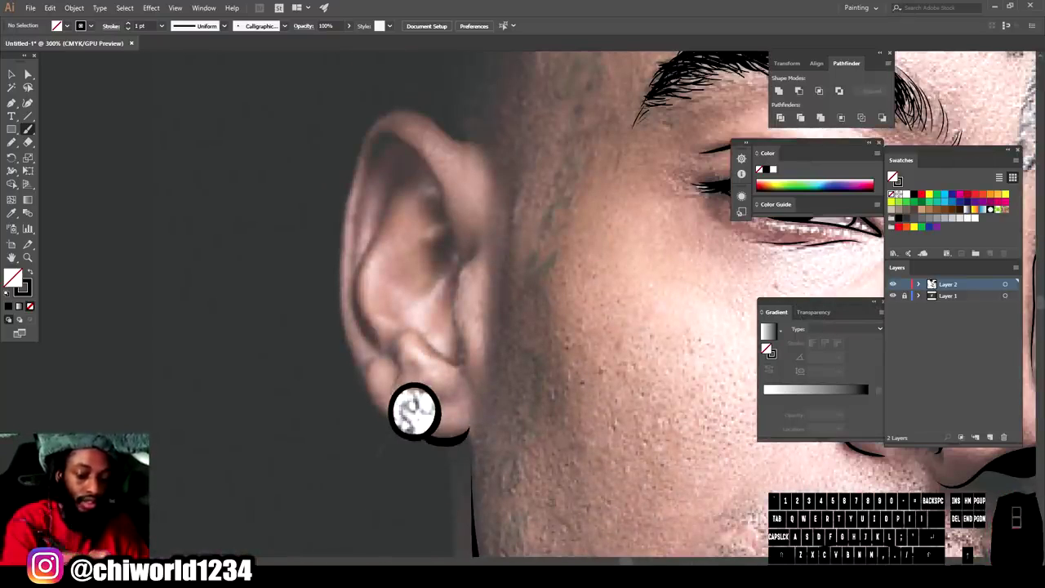
pyautogui.click(893, 175)
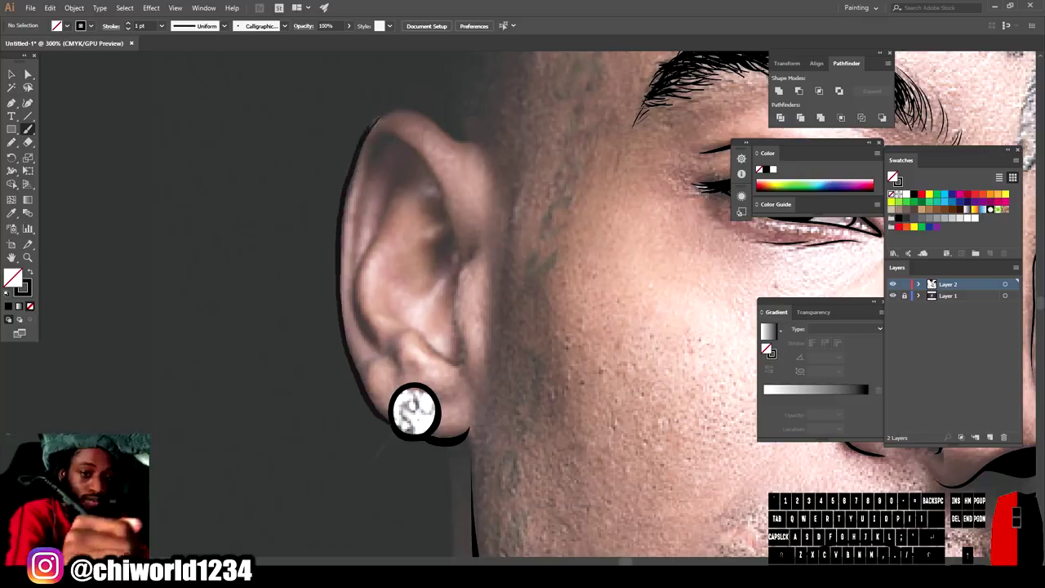
pyautogui.scroll(3)
# Step: Draw the inner ridge folds of the ear and the fold above the earlobe
pyautogui.click(893, 176)
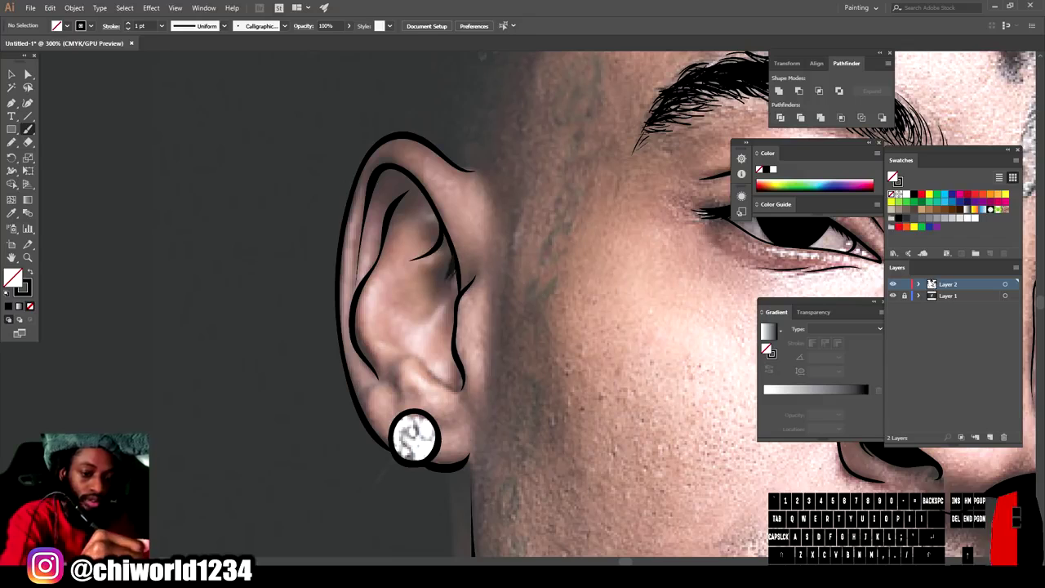
pyautogui.click(894, 175)
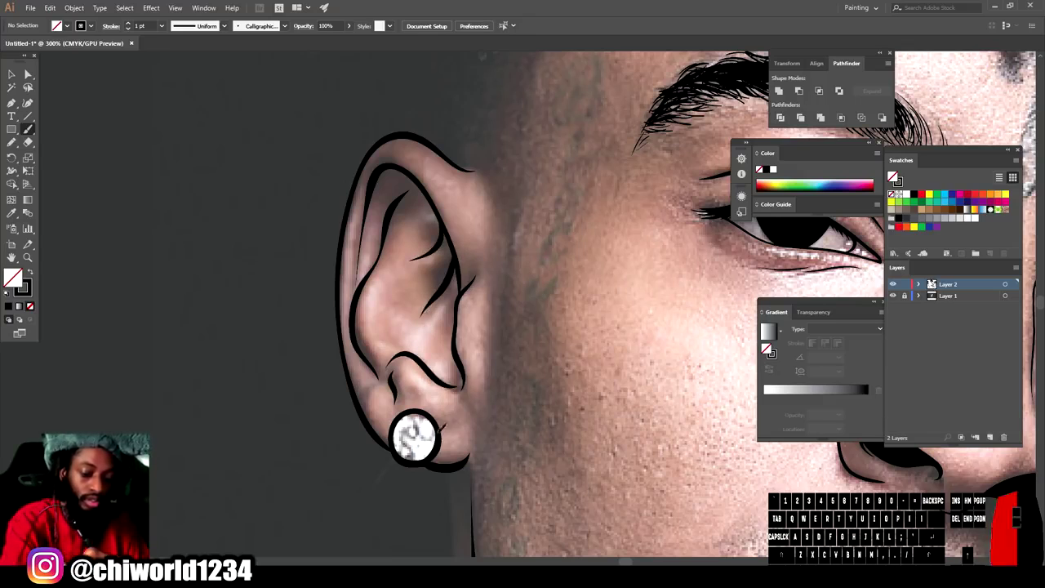
pyautogui.click(893, 175)
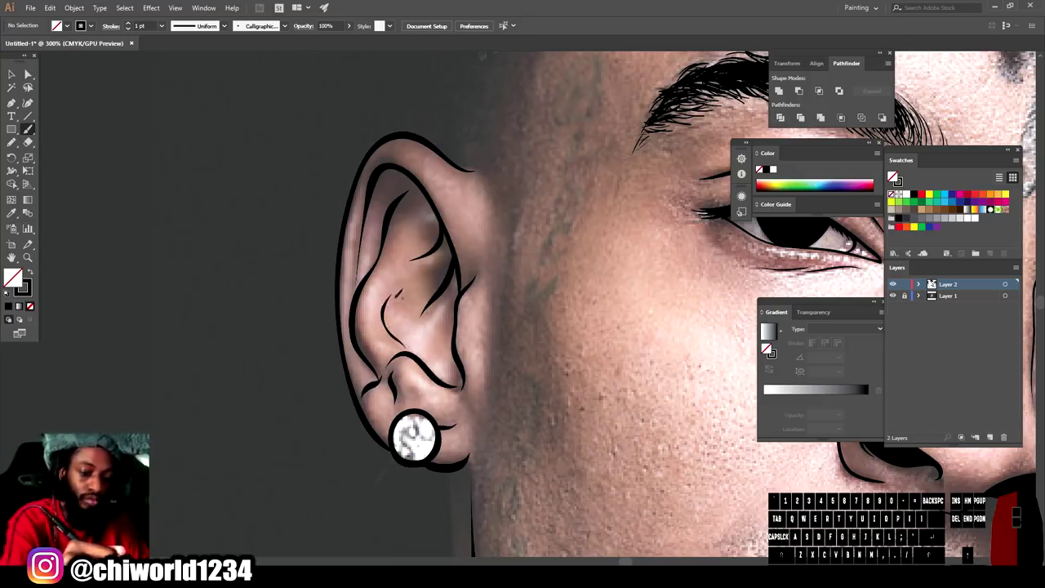
# Step: Zoom back out to view the whole face with its completed contours
pyautogui.press('-')
pyautogui.scroll(-3)
pyautogui.click(893, 175)
pyautogui.press('-')
pyautogui.doubleClick(893, 176)
pyautogui.scroll(-3)
pyautogui.click(893, 175)
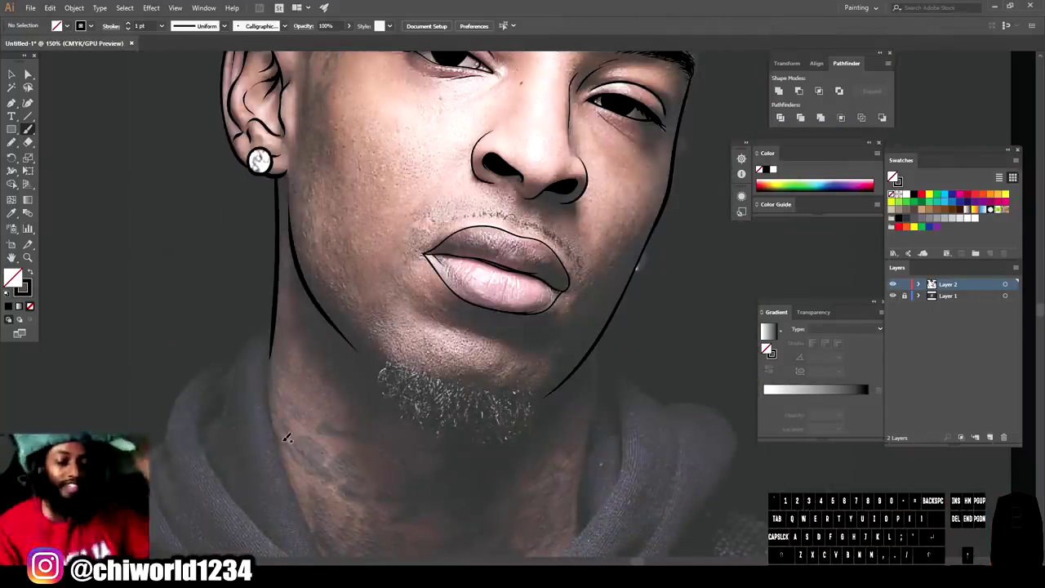
# Step: Zoom to the chin and neck and draw the long right edge of the neck
pyautogui.press('-')
pyautogui.press('=')
pyautogui.press('=')
pyautogui.scroll(-3)
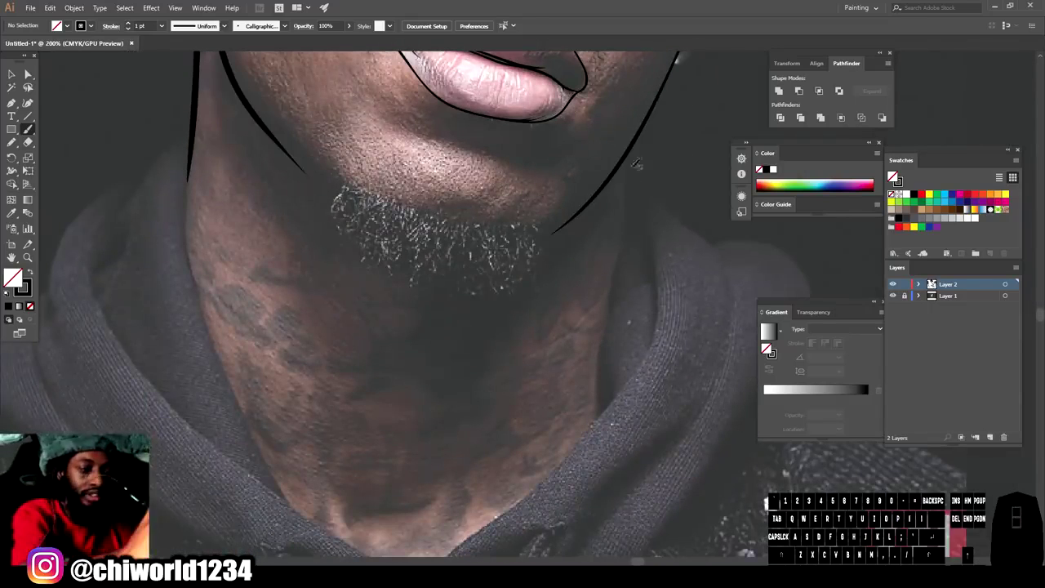
pyautogui.click(894, 175)
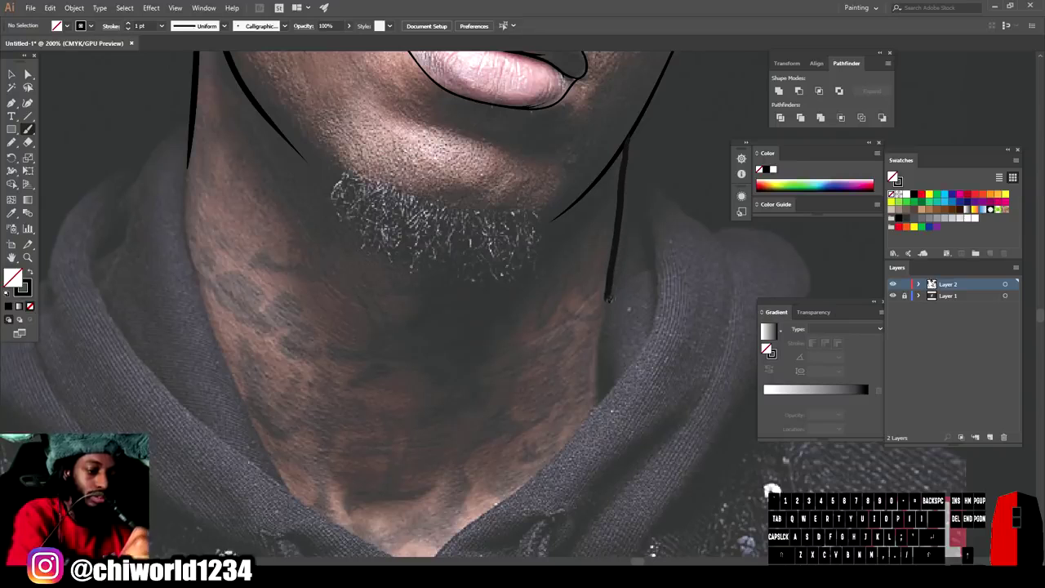
pyautogui.click(893, 176)
# Step: Ink a dripping, melting collar outline across the throat below the chin
pyautogui.scroll(3)
pyautogui.press('=')
pyautogui.click(894, 176)
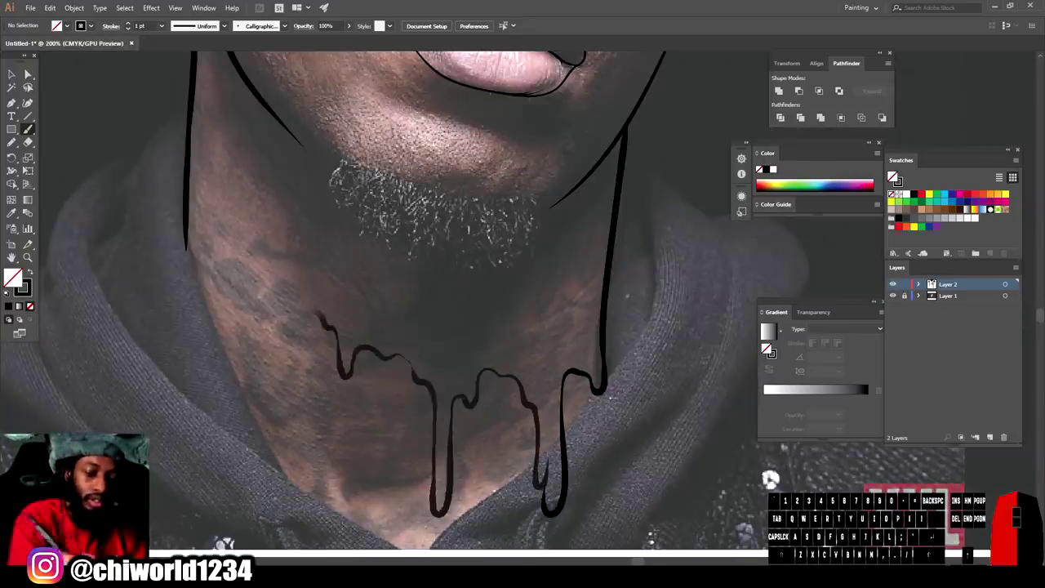
pyautogui.click(893, 176)
pyautogui.click(893, 176)
pyautogui.doubleClick(893, 176)
pyautogui.doubleClick(894, 175)
pyautogui.press('z')
pyautogui.click(893, 176)
pyautogui.press('-')
pyautogui.click(893, 176)
pyautogui.press('=')
pyautogui.click(894, 176)
# Step: Add a short stroke beneath the lower lip
pyautogui.press('-')
pyautogui.scroll(3)
pyautogui.press('-')
pyautogui.scroll(-3)
pyautogui.scroll(3)
pyautogui.press('=')
pyautogui.click(893, 175)
pyautogui.click(893, 176)
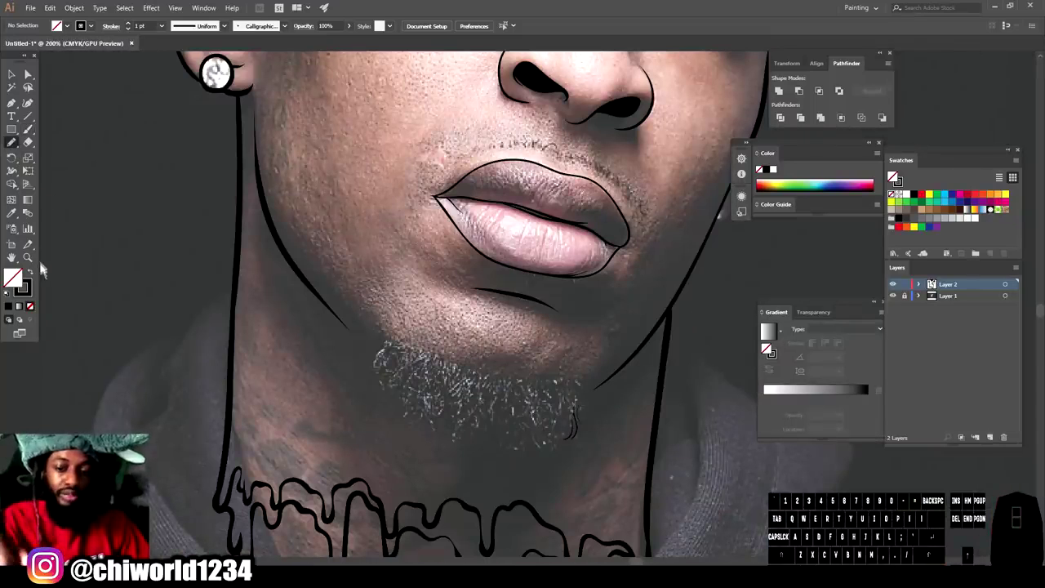
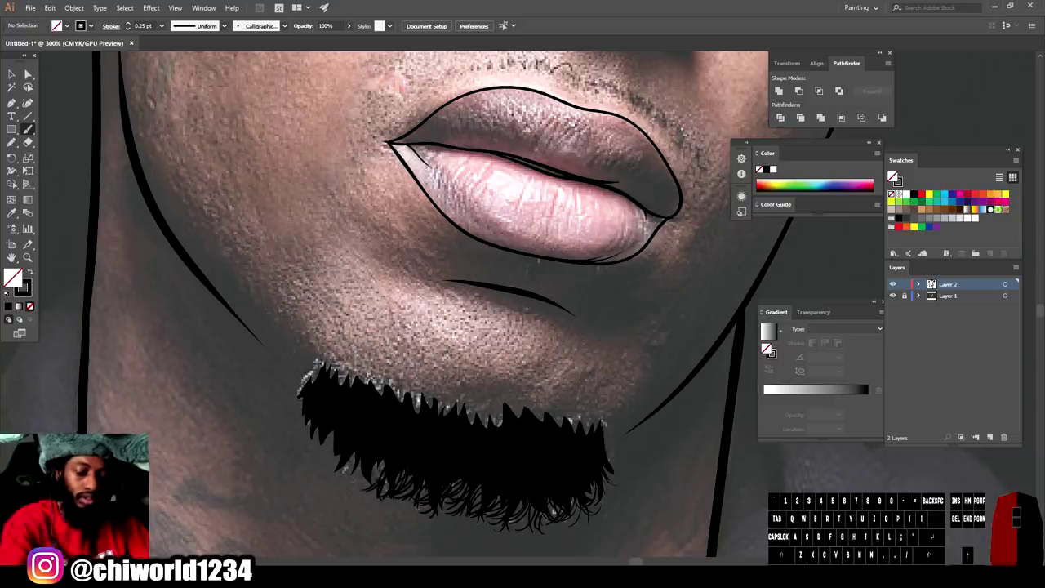
# Step: Add thin 0.25 pt curly hair strands around the edge of the black beard
pyautogui.press('-')
pyautogui.click(893, 175)
pyautogui.press('=')
pyautogui.doubleClick(893, 175)
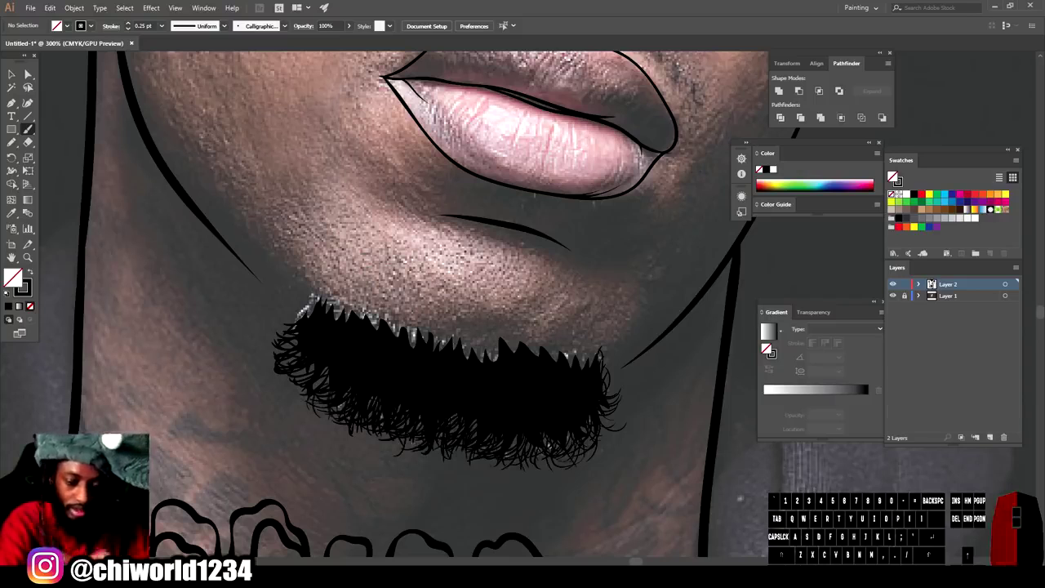
pyautogui.click(894, 175)
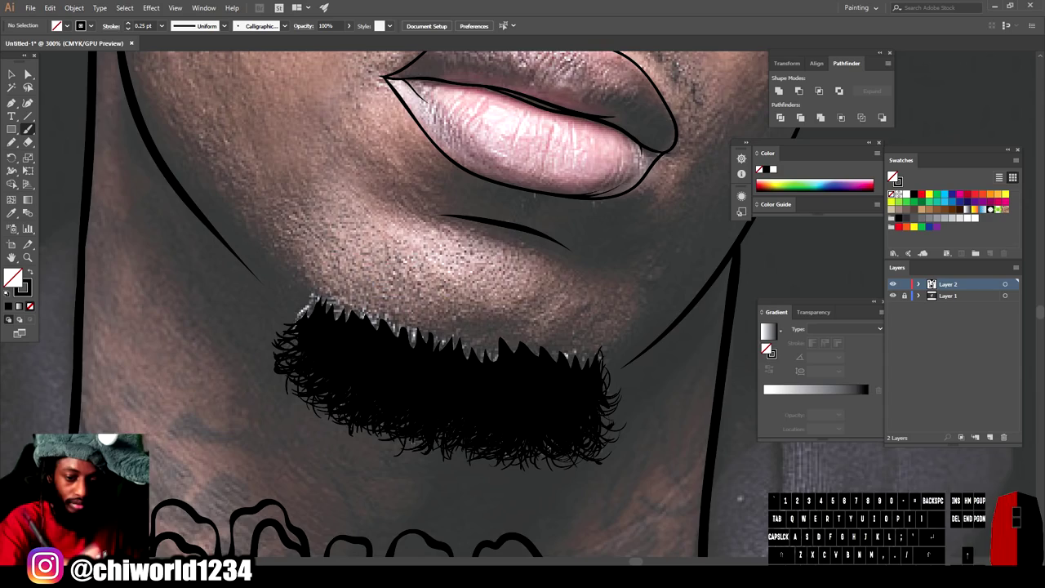
pyautogui.press('-')
pyautogui.click(893, 176)
# Step: Hide Layer 1's reference photo to preview the line art, then show it again
pyautogui.press('-')
pyautogui.press('=')
pyautogui.press('=')
pyautogui.click(893, 176)
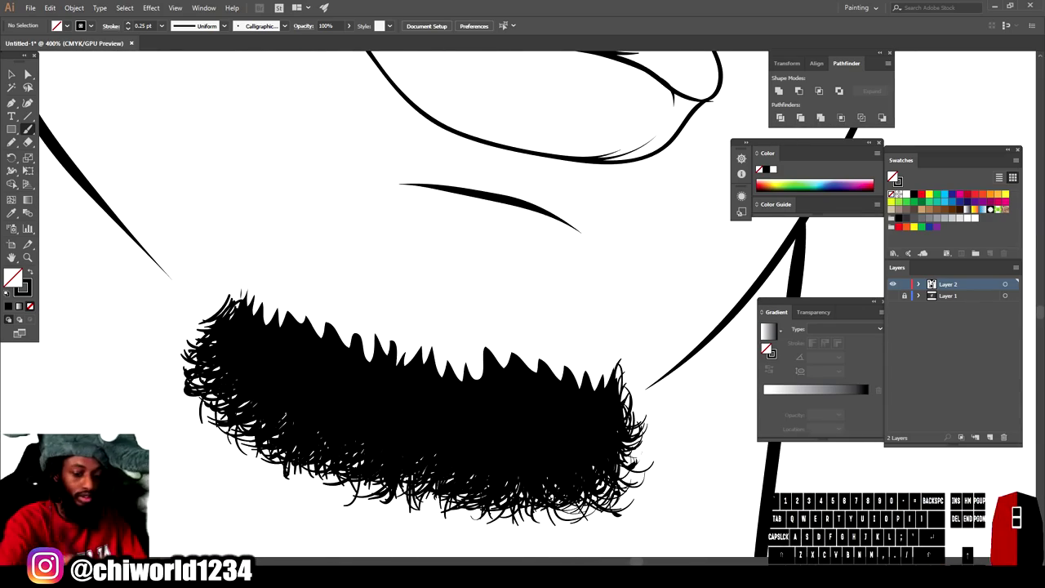
pyautogui.doubleClick(893, 176)
pyautogui.click(893, 176)
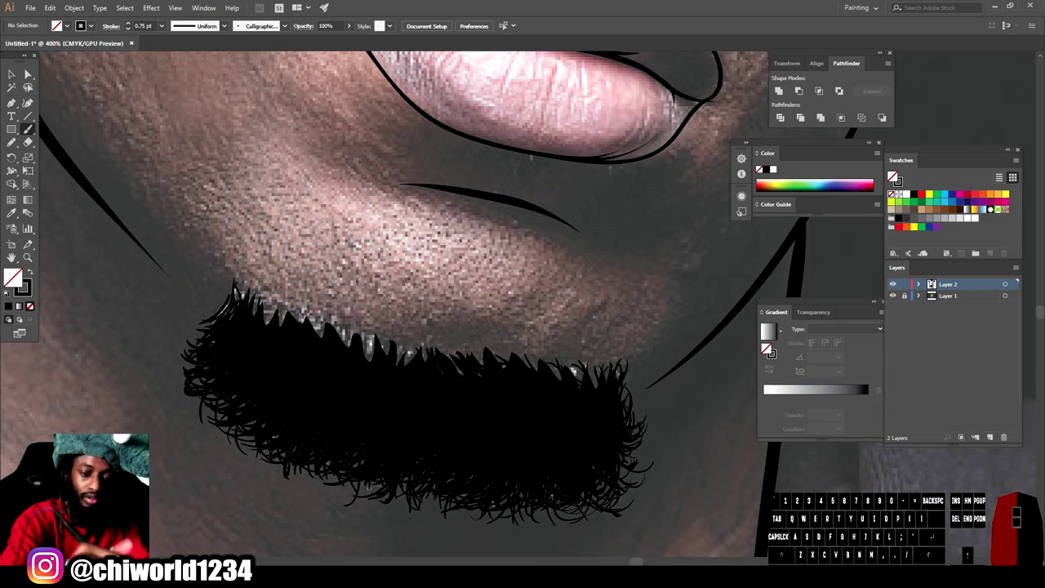
# Step: Add more curly bristles along the beard edge
pyautogui.click(893, 175)
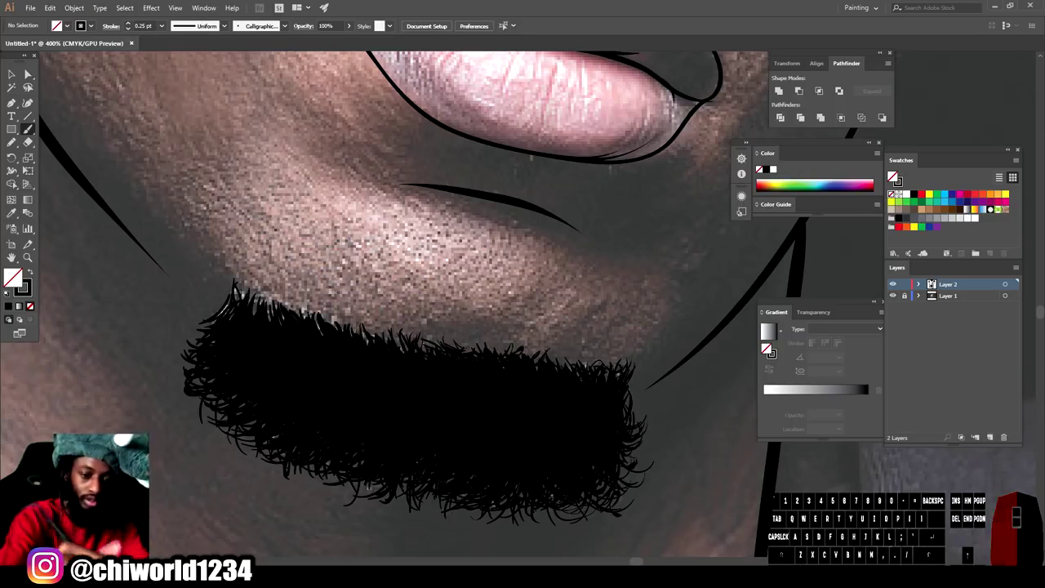
pyautogui.click(893, 176)
pyautogui.click(893, 175)
pyautogui.press('-')
pyautogui.scroll(3)
pyautogui.press('=')
pyautogui.scroll(-3)
# Step: Ink fine mustache strokes above the upper lip
pyautogui.click(893, 175)
pyautogui.click(893, 175)
pyautogui.press('-')
pyautogui.doubleClick(893, 176)
pyautogui.click(894, 176)
pyautogui.press('-')
pyautogui.scroll(3)
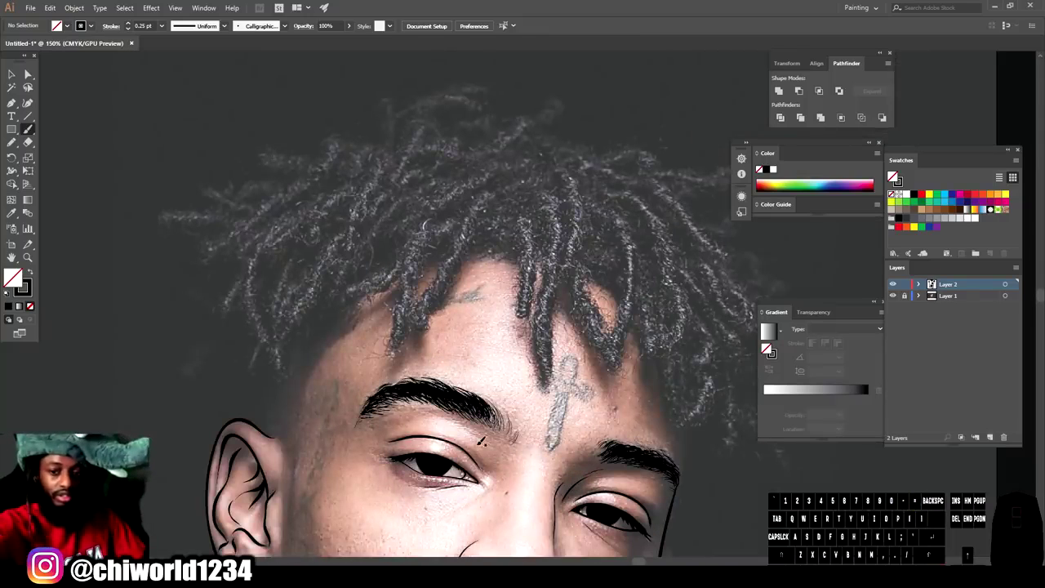
# Step: Fill the dreadlocks black, feather the temple hairline with fine strands, and select a strand cluster
pyautogui.click(893, 176)
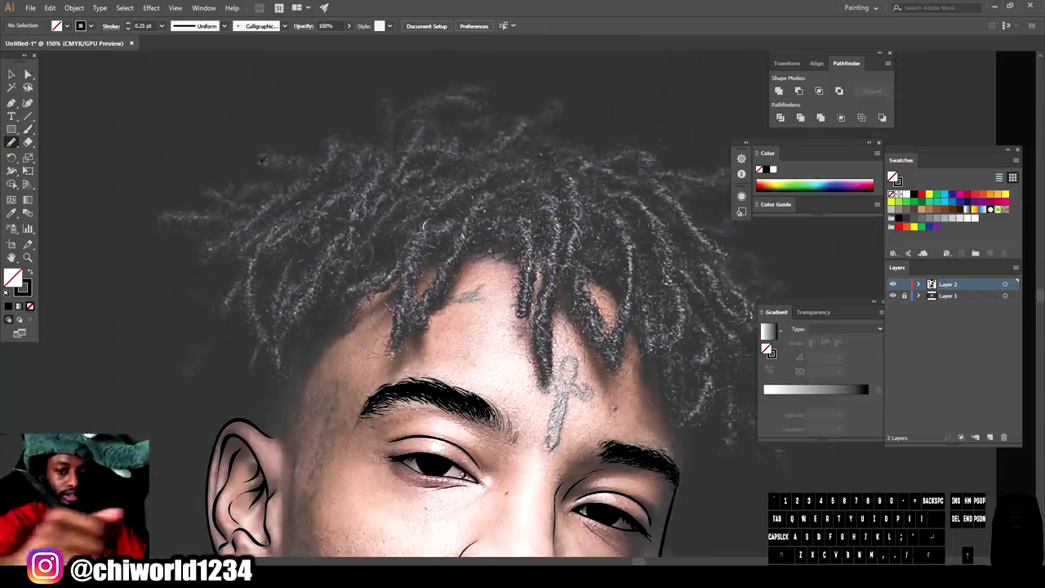
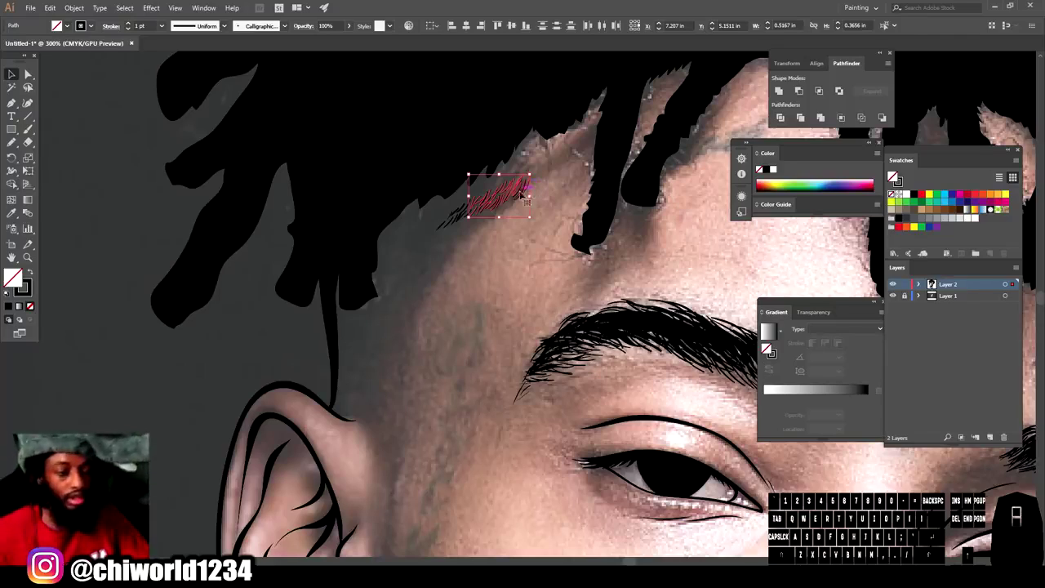
pyautogui.click(893, 176)
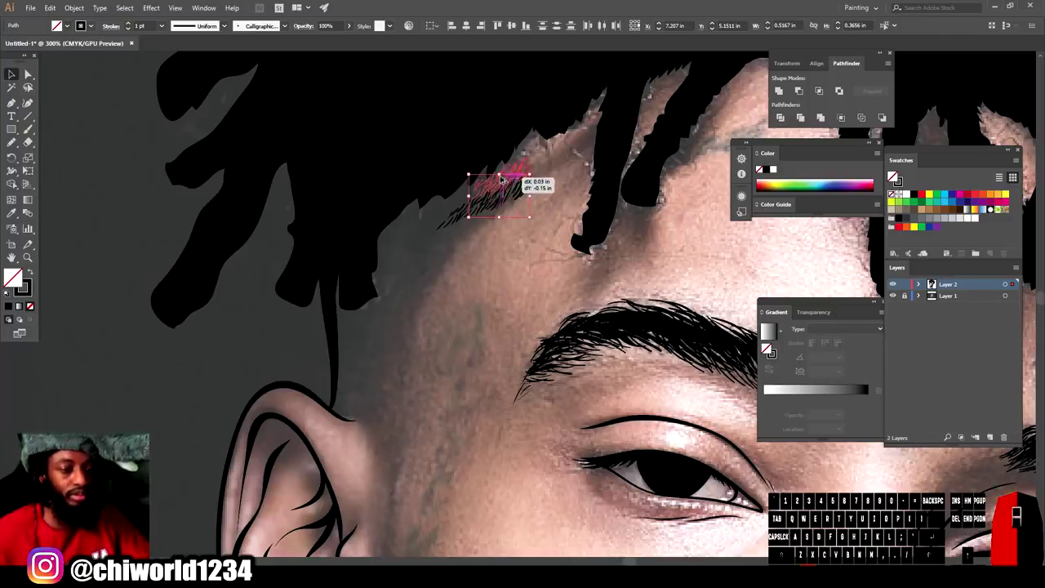
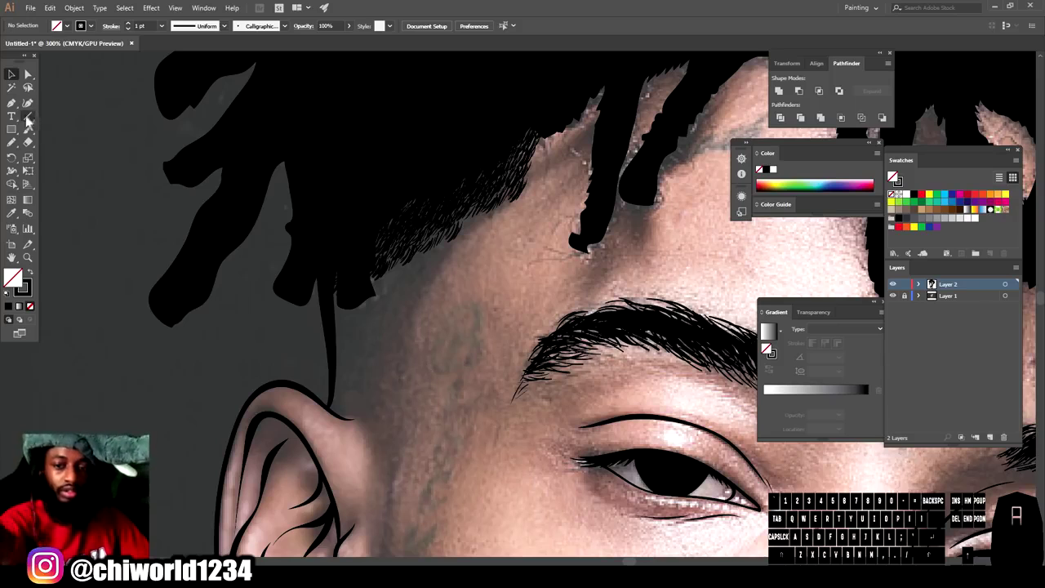
# Step: Paint a dense run of fine 0.25 pt Paintbrush hair strands along the hairline at the temple
pyautogui.click(893, 176)
pyautogui.click(894, 175)
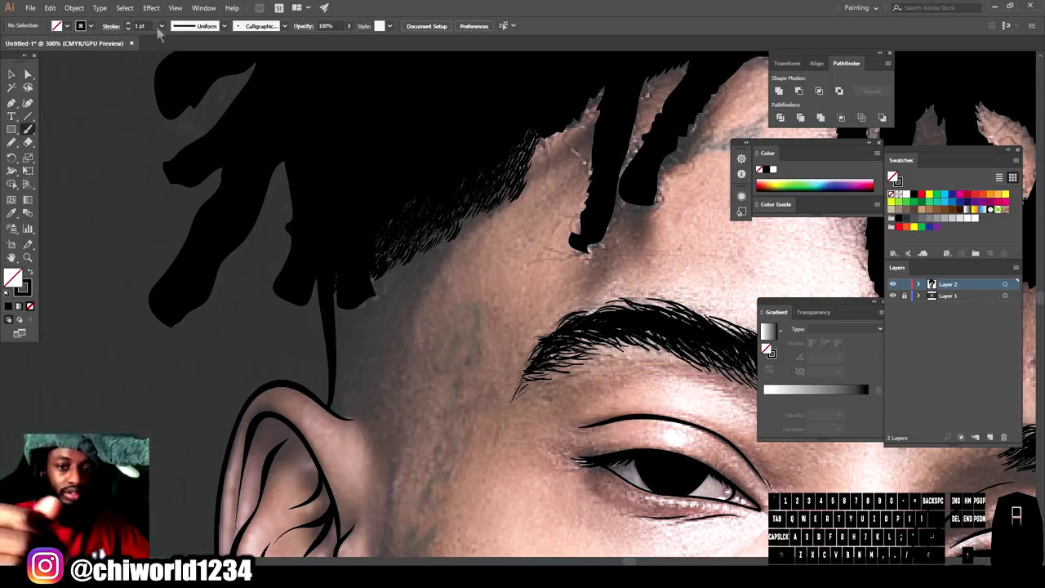
pyautogui.click(893, 176)
pyautogui.click(893, 176)
pyautogui.click(893, 175)
pyautogui.click(894, 175)
pyautogui.click(893, 175)
pyautogui.click(893, 175)
pyautogui.click(893, 176)
pyautogui.click(893, 175)
pyautogui.click(893, 175)
pyautogui.doubleClick(893, 176)
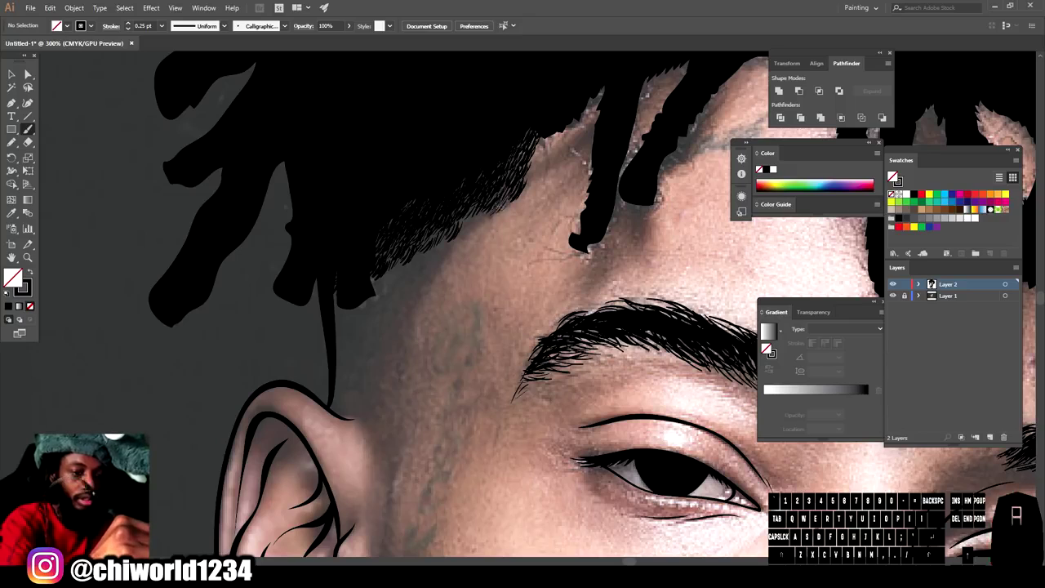
pyautogui.click(893, 176)
pyautogui.doubleClick(894, 175)
pyautogui.click(893, 176)
pyautogui.click(893, 175)
pyautogui.click(894, 176)
pyautogui.click(893, 175)
pyautogui.click(893, 175)
pyautogui.click(893, 175)
pyautogui.click(893, 176)
pyautogui.click(893, 176)
pyautogui.click(893, 175)
pyautogui.doubleClick(894, 176)
pyautogui.click(893, 175)
pyautogui.click(893, 175)
pyautogui.click(893, 176)
pyautogui.click(893, 175)
pyautogui.click(893, 175)
pyautogui.doubleClick(893, 175)
pyautogui.doubleClick(893, 176)
pyautogui.click(893, 176)
pyautogui.click(893, 175)
pyautogui.click(893, 176)
pyautogui.doubleClick(894, 176)
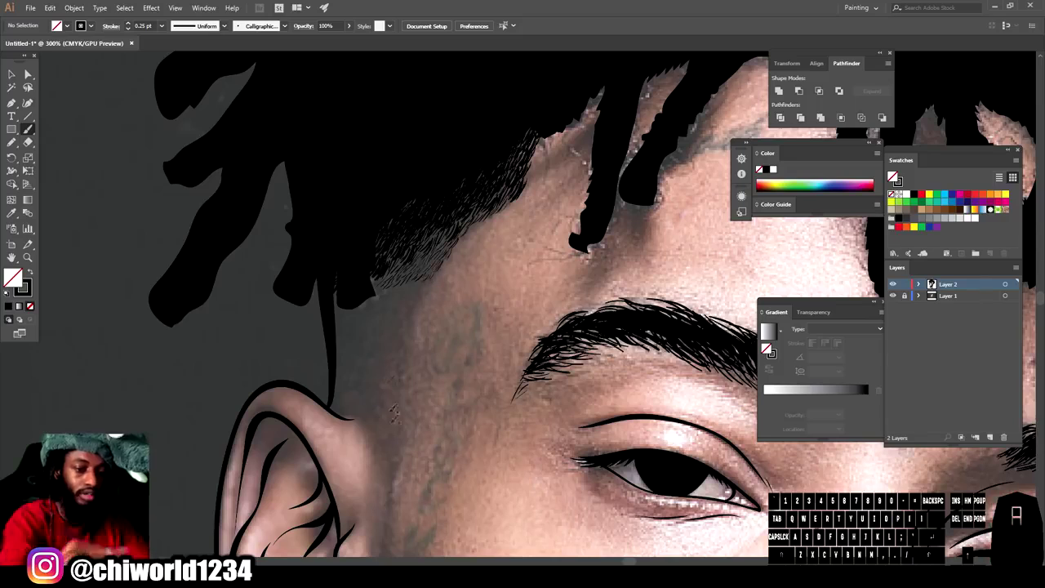
# Step: Select a cluster of hairline strands and Alt-drag copies down the temple toward the ear
pyautogui.click(893, 176)
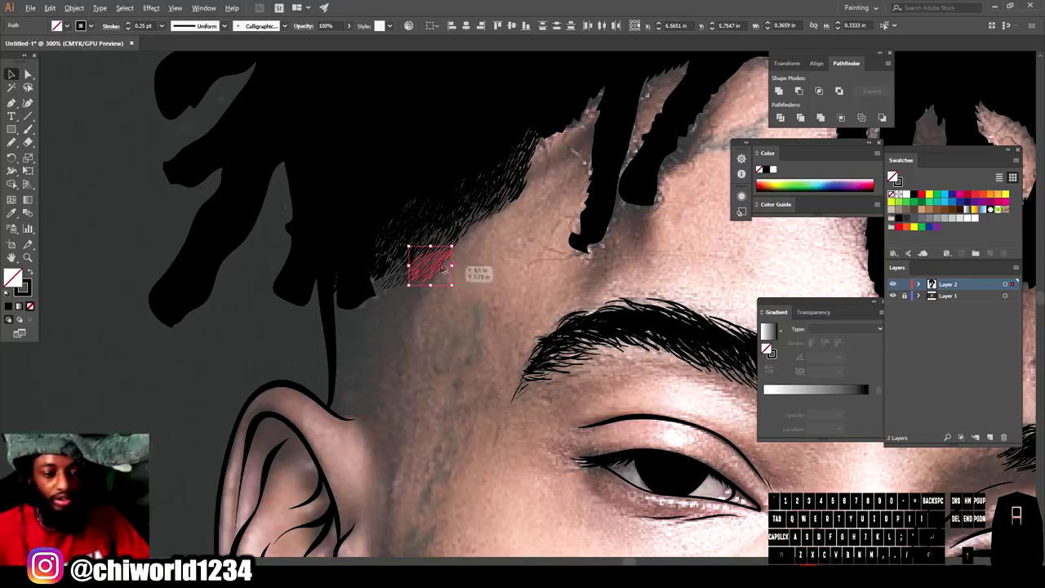
pyautogui.click(893, 175)
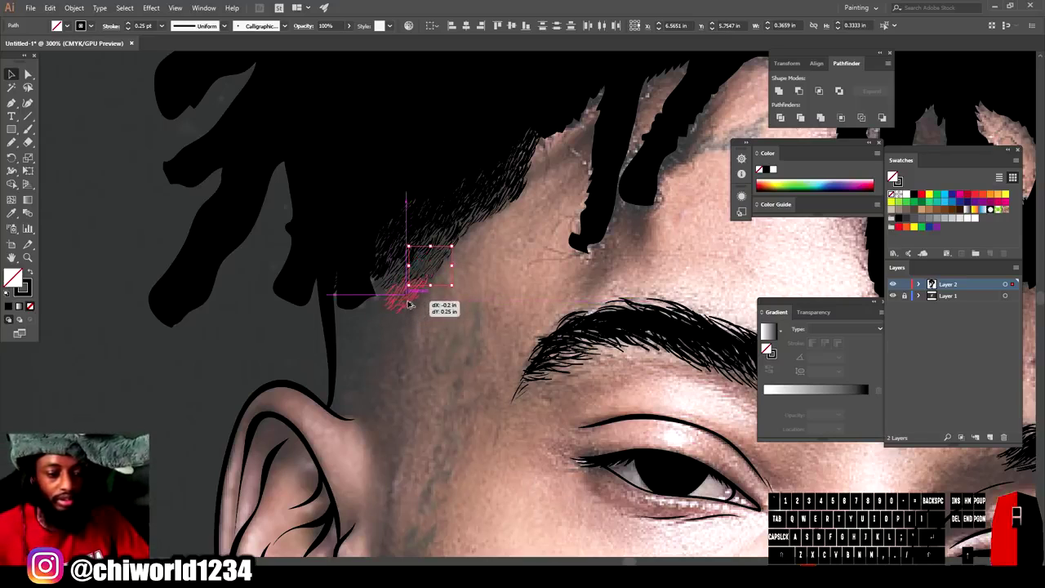
pyautogui.click(893, 176)
pyautogui.click(893, 176)
pyautogui.click(893, 176)
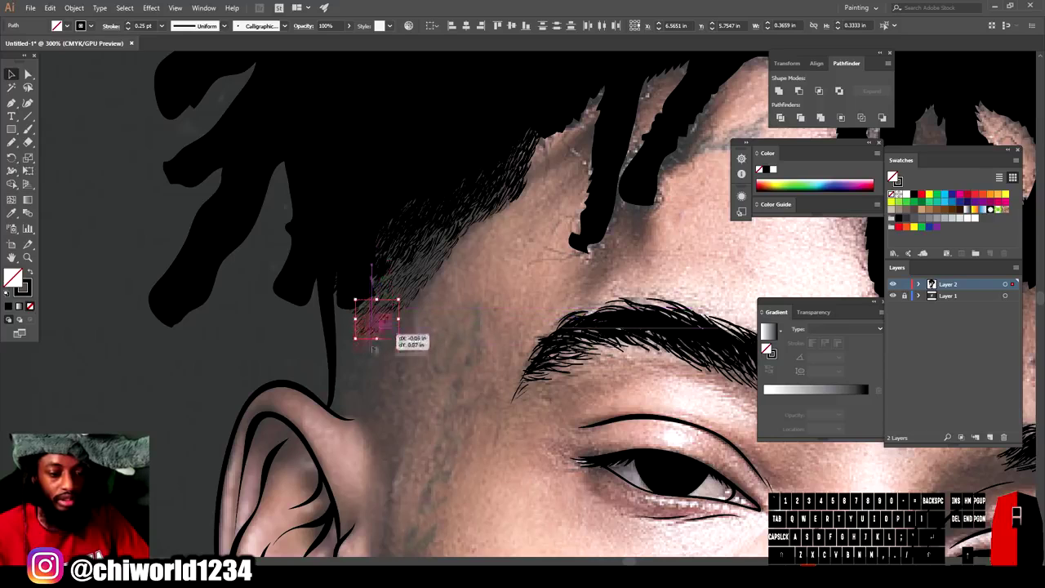
pyautogui.click(893, 176)
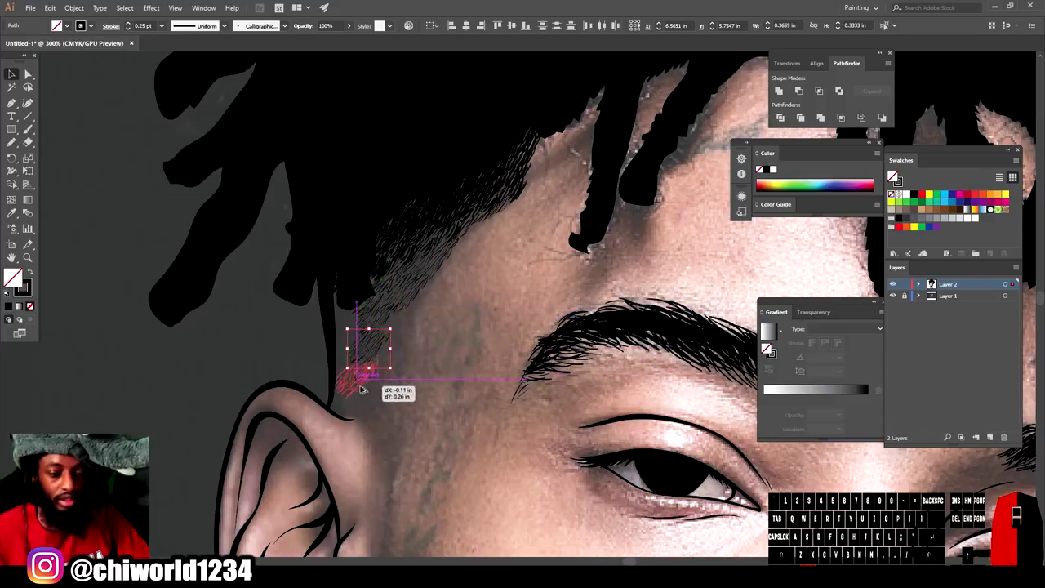
pyautogui.click(893, 175)
pyautogui.click(894, 175)
pyautogui.click(893, 176)
pyautogui.click(893, 176)
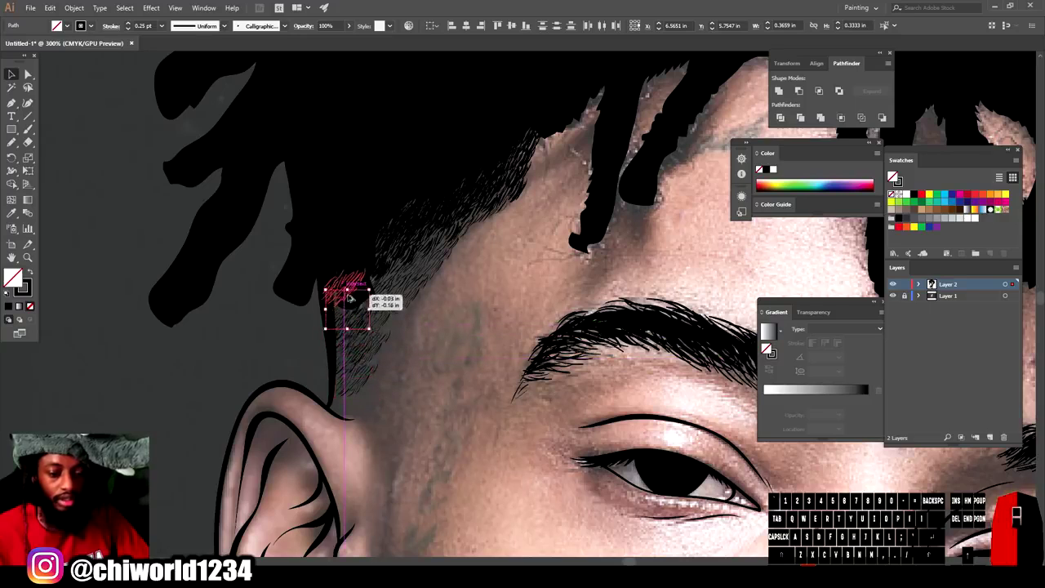
# Step: Adjust the placed strand copies and zoom out to 66.67% to view the whole portrait
pyautogui.click(893, 176)
pyautogui.click(893, 176)
pyautogui.doubleClick(893, 175)
pyautogui.click(893, 176)
pyautogui.press('-')
pyautogui.press('=')
pyautogui.click(893, 175)
pyautogui.press('=')
pyautogui.scroll(3)
pyautogui.scroll(-3)
pyautogui.click(893, 175)
pyautogui.click(893, 176)
pyautogui.doubleClick(894, 176)
pyautogui.click(893, 175)
pyautogui.click(893, 175)
pyautogui.click(893, 176)
pyautogui.press('-')
pyautogui.scroll(-3)
pyautogui.click(893, 175)
pyautogui.press('-')
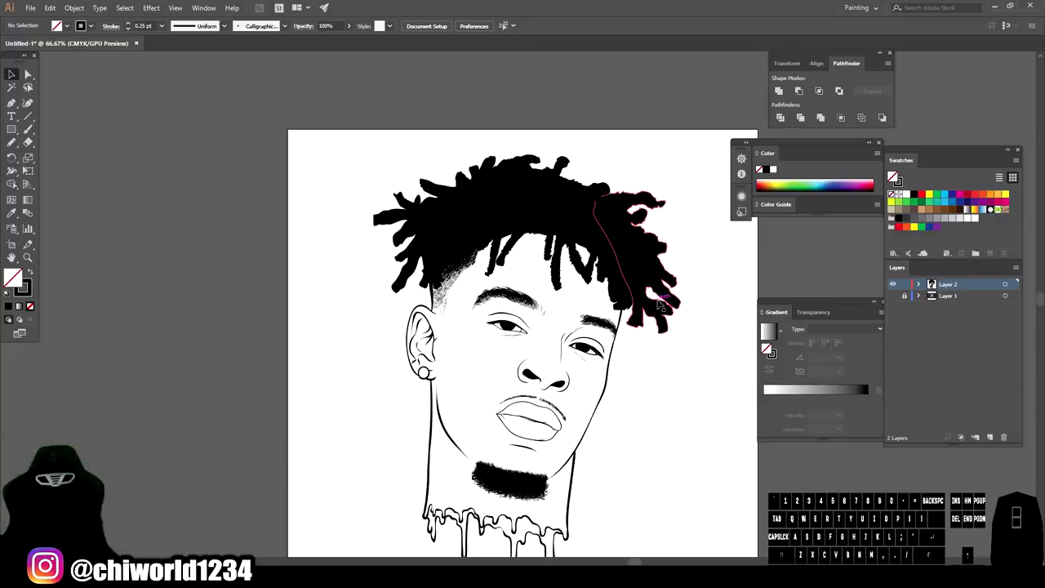
# Step: Zoom into the sideburn and paint thin Paintbrush hair strokes in front of the ear
pyautogui.press('-')
pyautogui.press('=')
pyautogui.press('=')
pyautogui.scroll(3)
pyautogui.click(893, 175)
pyautogui.doubleClick(893, 176)
pyautogui.click(893, 176)
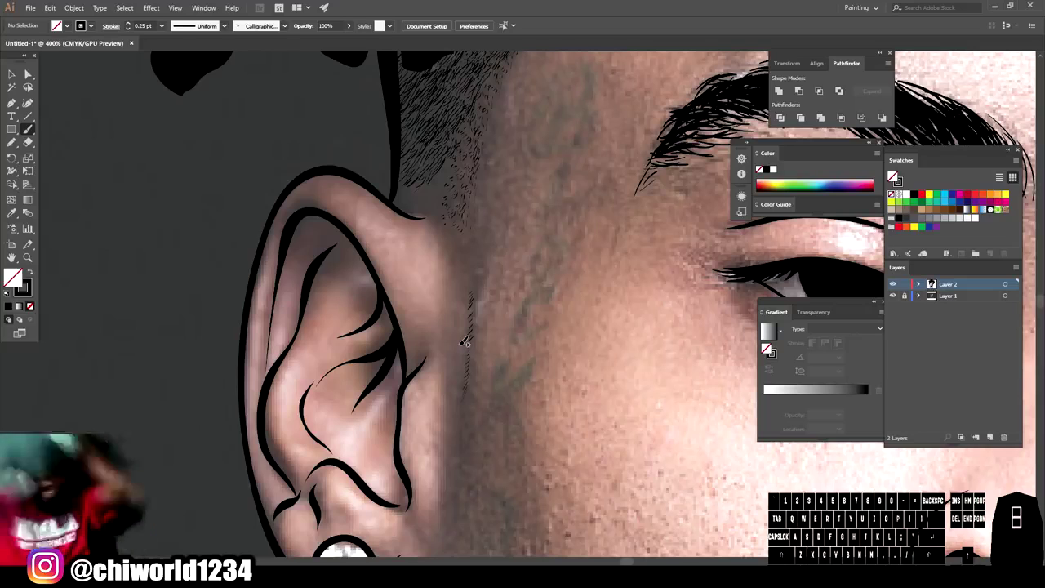
pyautogui.doubleClick(893, 176)
pyautogui.click(893, 175)
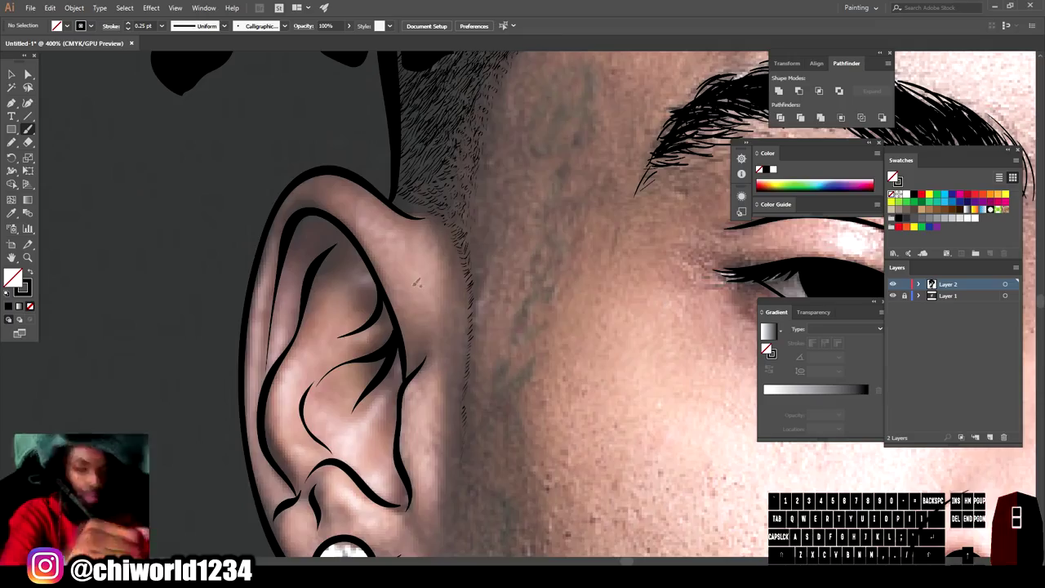
# Step: Select the cluster of sideburn strokes and Alt-drag a copy higher up the hairline
pyautogui.press('-')
pyautogui.scroll(-3)
pyautogui.click(893, 175)
pyautogui.press('-')
pyautogui.press('=')
pyautogui.click(893, 175)
pyautogui.scroll(-3)
pyautogui.scroll(3)
pyautogui.doubleClick(893, 175)
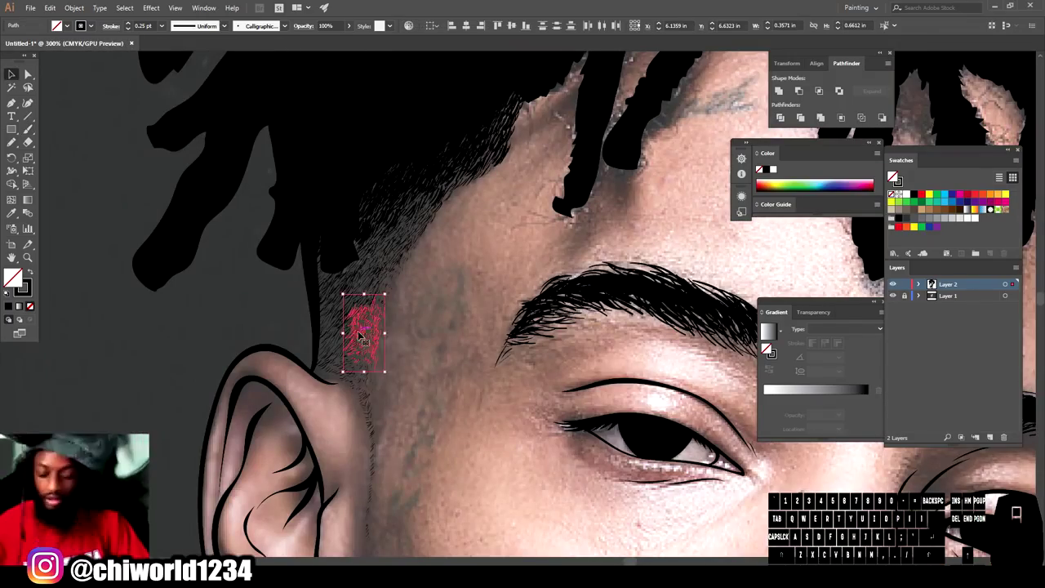
pyautogui.click(893, 176)
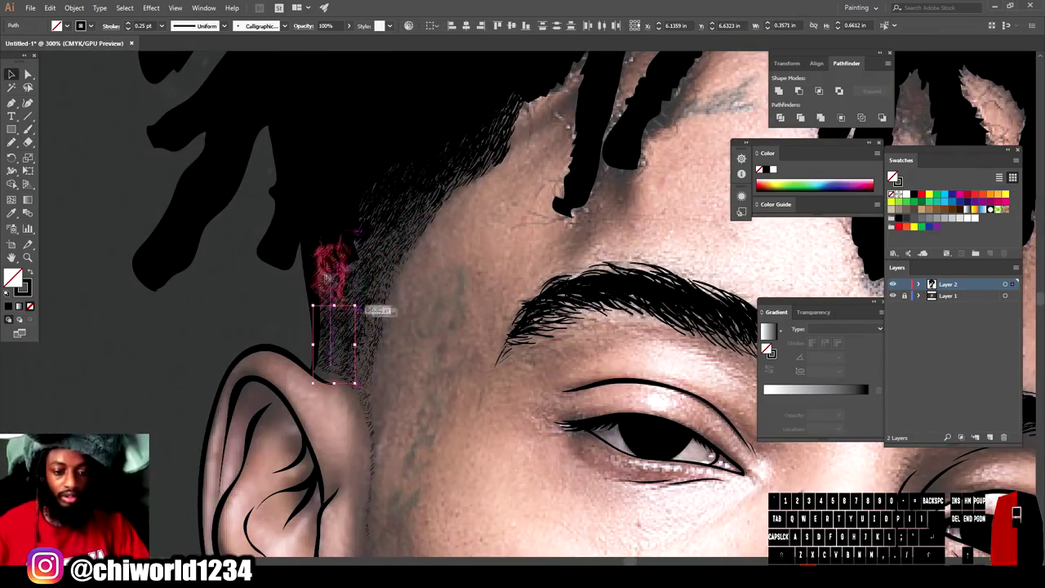
pyautogui.click(893, 176)
# Step: Zoom out to show the forehead and hairline and deselect the copied strokes
pyautogui.press('-')
pyautogui.scroll(-3)
pyautogui.click(893, 175)
pyautogui.press('-')
pyautogui.press('=')
pyautogui.click(894, 175)
pyautogui.press('-')
pyautogui.scroll(-3)
pyautogui.click(893, 176)
pyautogui.press('-')
pyautogui.press('=')
pyautogui.click(893, 176)
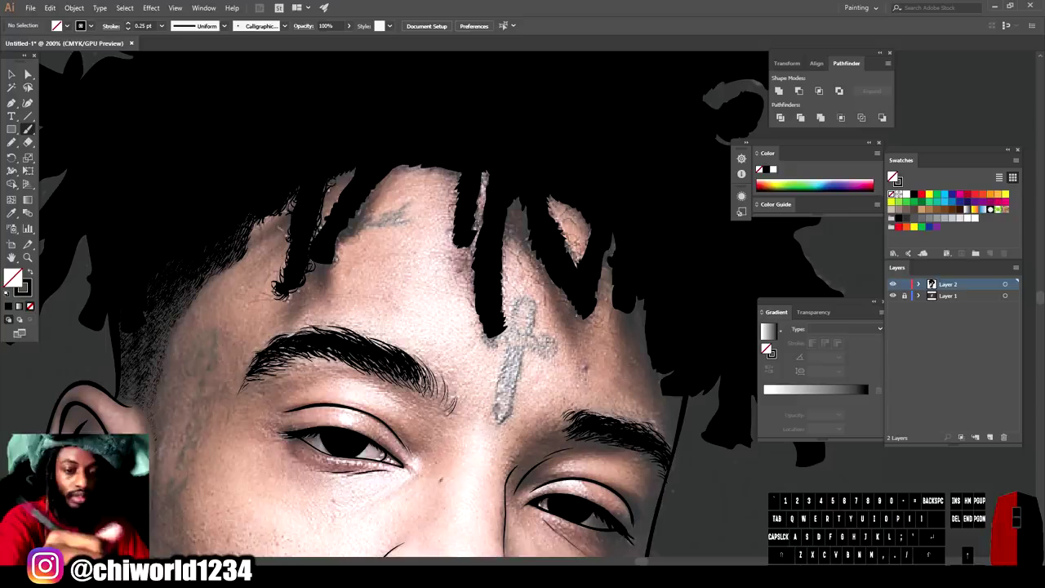
# Step: Zoom in and paint small curly frizz strokes along the dreadlock edges over the forehead
pyautogui.press('-')
pyautogui.press('=')
pyautogui.click(893, 175)
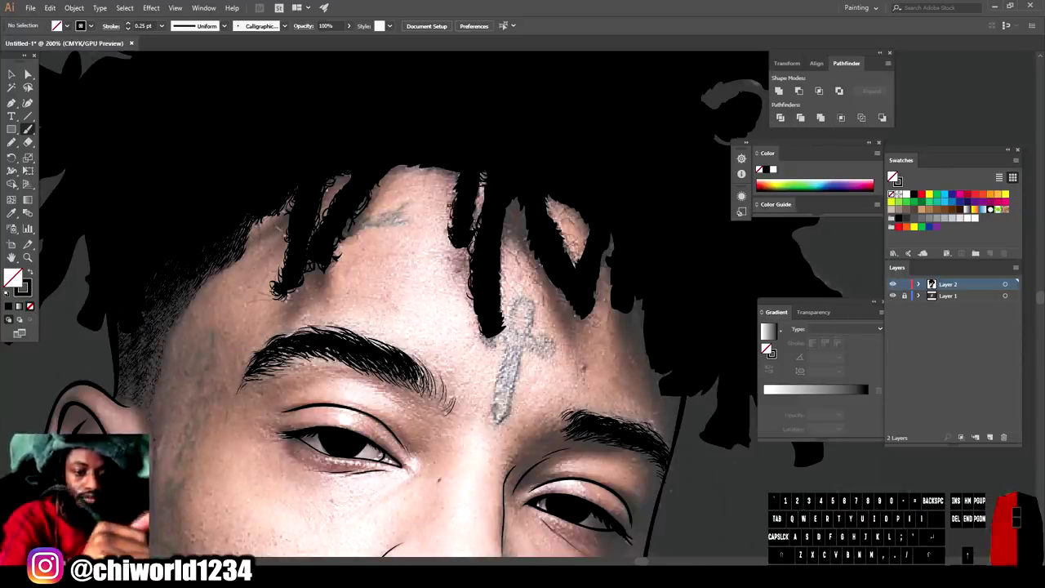
pyautogui.click(893, 176)
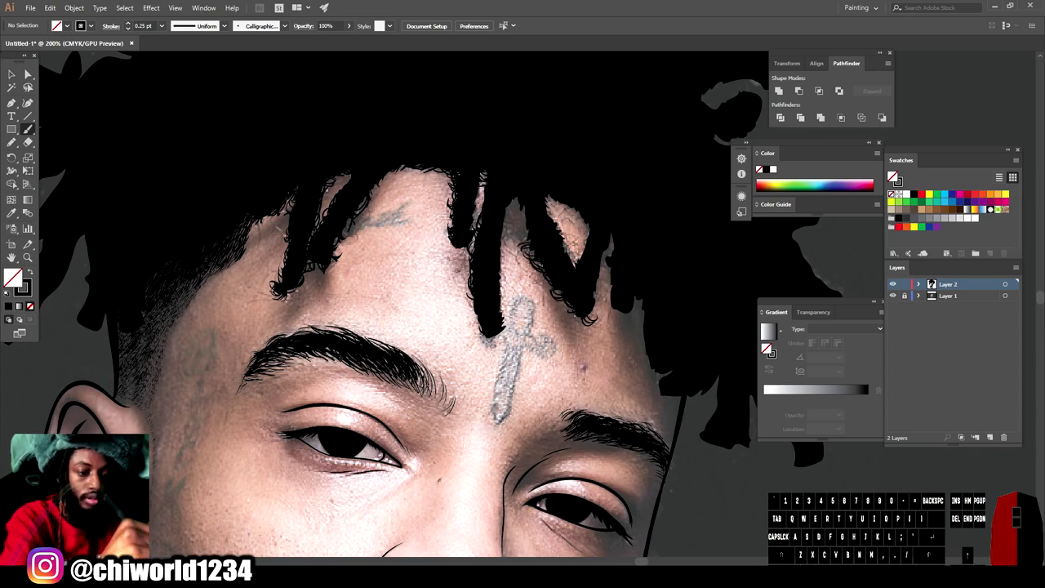
pyautogui.click(893, 175)
pyautogui.press('-')
pyautogui.click(894, 176)
pyautogui.press('=')
pyautogui.scroll(-3)
pyautogui.press('=')
# Step: Delete a selected stroke and continue trimming curly strokes on the dreadlock tips above the cross tattoo
pyautogui.click(893, 176)
pyautogui.press('Delete')
pyautogui.click(893, 175)
pyautogui.click(893, 175)
pyautogui.press('-')
pyautogui.press('=')
pyautogui.doubleClick(893, 176)
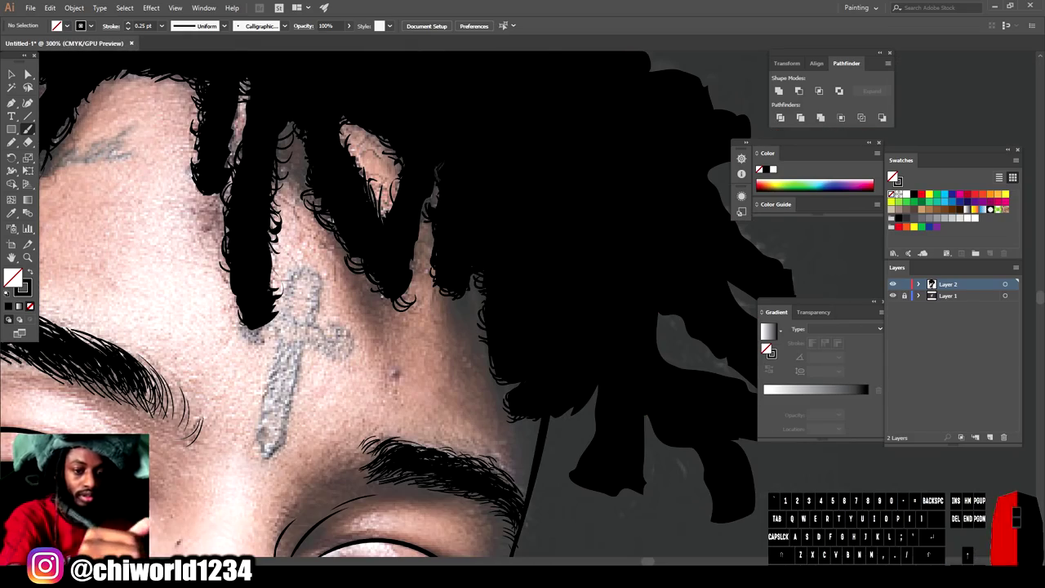
pyautogui.press('-')
pyautogui.scroll(-3)
pyautogui.press('=')
pyautogui.click(893, 176)
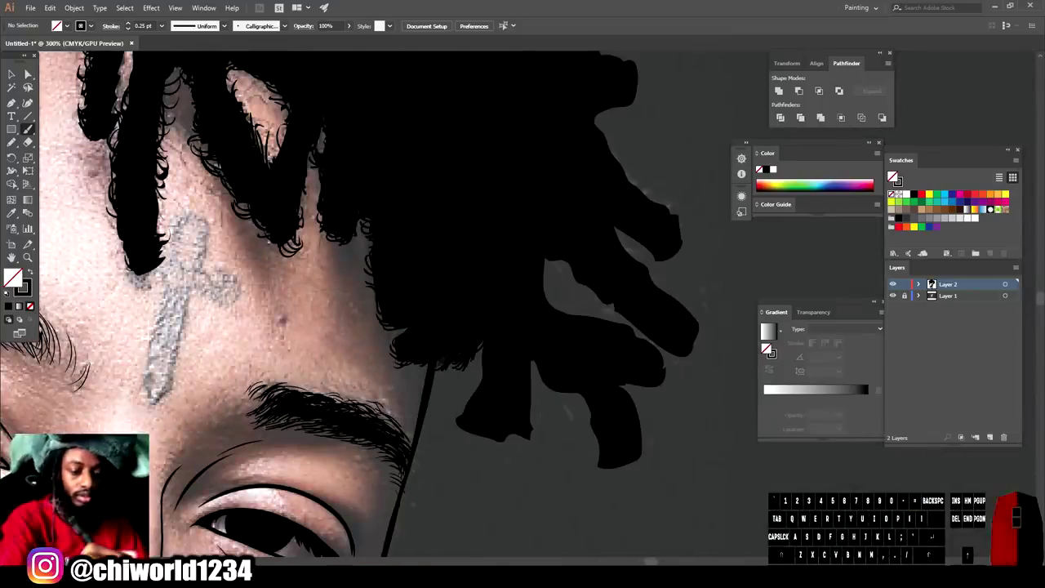
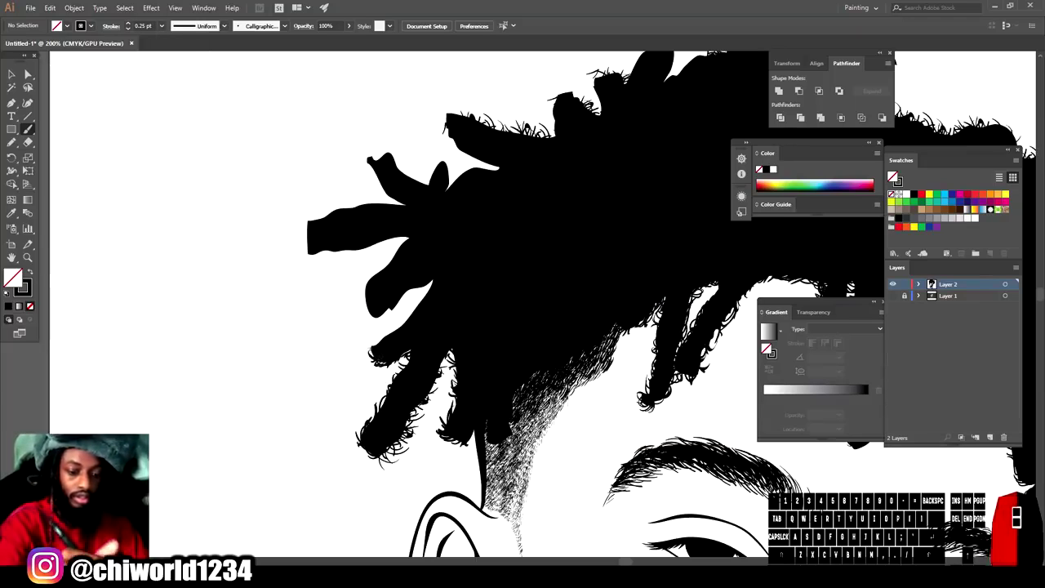
# Step: Paint curly fly-away frizz strokes around the tips of the left-side dreadlocks
pyautogui.click(893, 175)
pyautogui.click(893, 175)
pyautogui.press('-')
pyautogui.press('=')
pyautogui.doubleClick(893, 175)
pyautogui.click(894, 175)
pyautogui.click(893, 176)
pyautogui.doubleClick(893, 175)
pyautogui.click(893, 175)
pyautogui.click(894, 176)
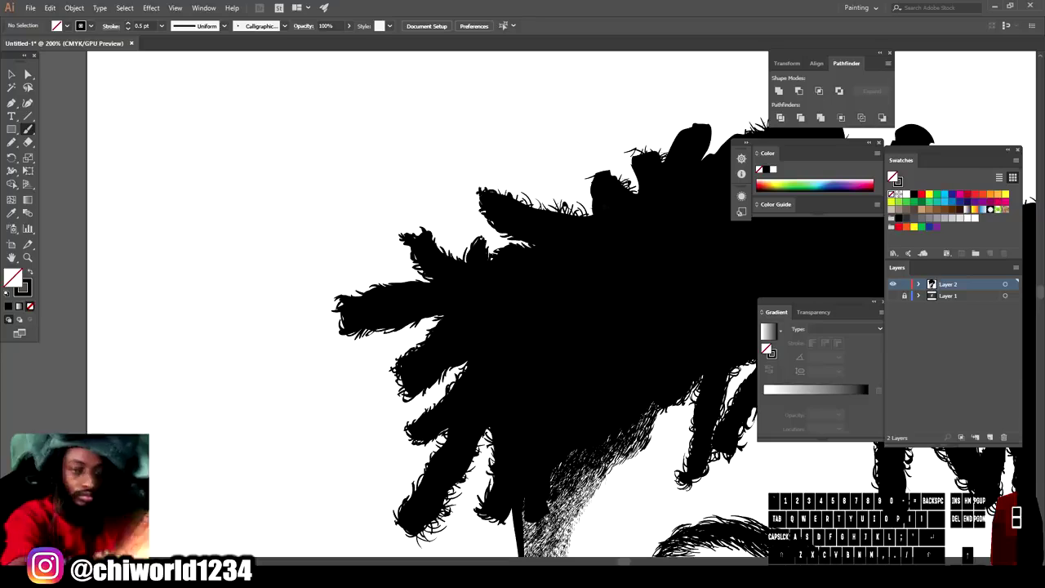
pyautogui.press('-')
pyautogui.press('=')
pyautogui.click(893, 176)
pyautogui.click(894, 175)
# Step: Paint frizz strokes edging the larger dreadlock cluster on the right side
pyautogui.press('-')
pyautogui.middleClick(894, 176)
pyautogui.press('=')
pyautogui.scroll(-3)
pyautogui.click(893, 175)
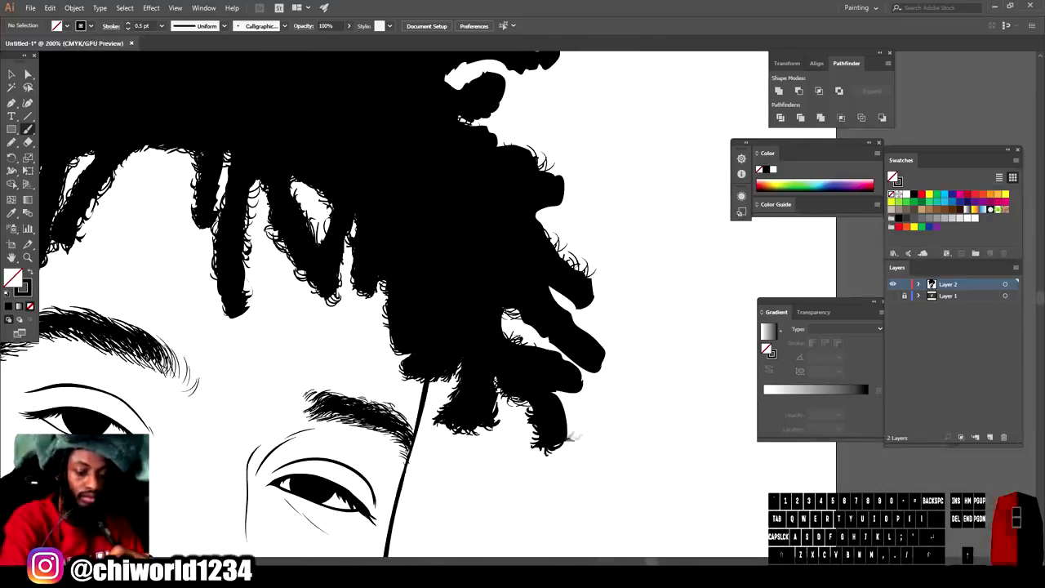
pyautogui.click(894, 176)
pyautogui.click(893, 175)
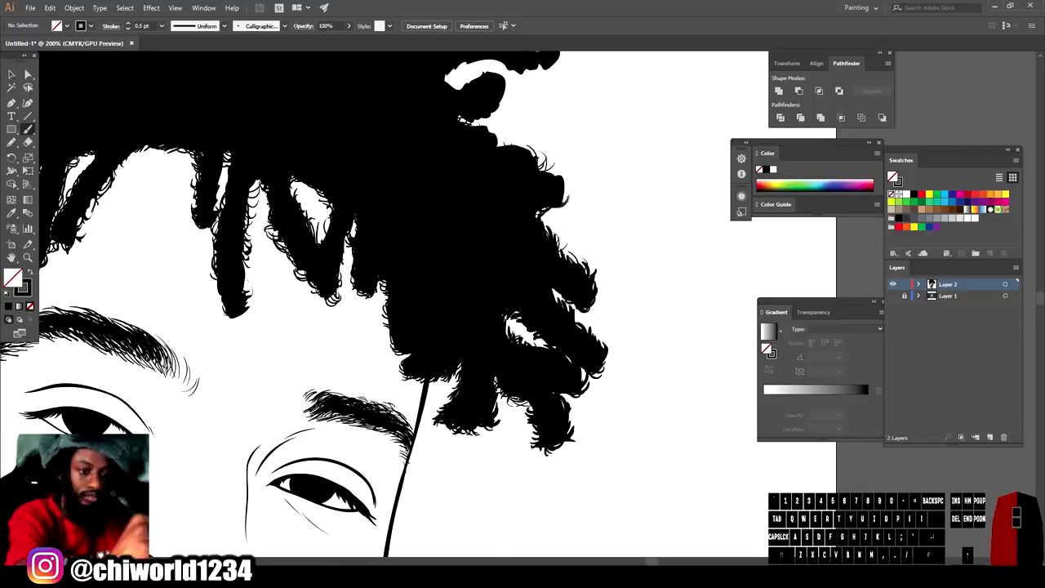
pyautogui.click(893, 176)
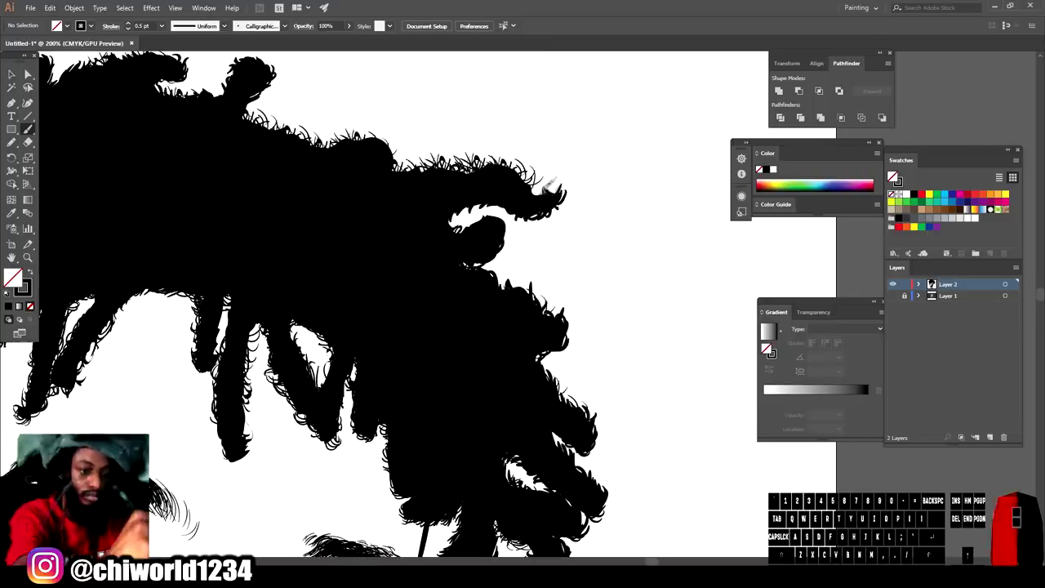
pyautogui.click(893, 175)
pyautogui.press('-')
pyautogui.scroll(3)
pyautogui.press('=')
pyautogui.scroll(-3)
pyautogui.press('=')
pyautogui.scroll(3)
pyautogui.press('-')
pyautogui.press('=')
# Step: Add more frizz strokes along the top of the hair
pyautogui.click(893, 175)
pyautogui.scroll(-3)
pyautogui.press('=')
pyautogui.click(893, 176)
pyautogui.click(894, 176)
pyautogui.press('-')
pyautogui.scroll(-3)
pyautogui.press('=')
pyautogui.scroll(3)
pyautogui.click(893, 175)
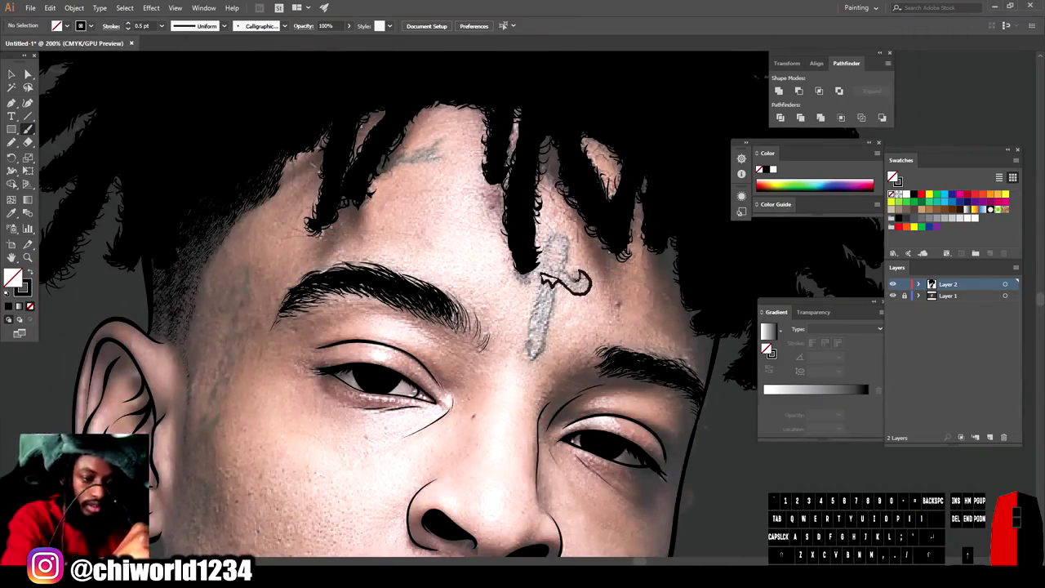
# Step: Trace the first part of the script tattoo beside the eye with thin brush strokes
pyautogui.click(893, 176)
pyautogui.press('-')
pyautogui.press('=')
pyautogui.scroll(-3)
pyautogui.scroll(3)
pyautogui.click(893, 176)
pyautogui.click(893, 176)
pyautogui.doubleClick(894, 175)
pyautogui.click(893, 175)
pyautogui.click(893, 176)
# Step: Finish tracing the rest of the cheek script tattoo
pyautogui.press('-')
pyautogui.scroll(-3)
pyautogui.click(893, 175)
pyautogui.press('=')
pyautogui.doubleClick(893, 175)
pyautogui.scroll(3)
pyautogui.click(893, 176)
pyautogui.press('-')
pyautogui.press('=')
pyautogui.scroll(-3)
pyautogui.doubleClick(893, 176)
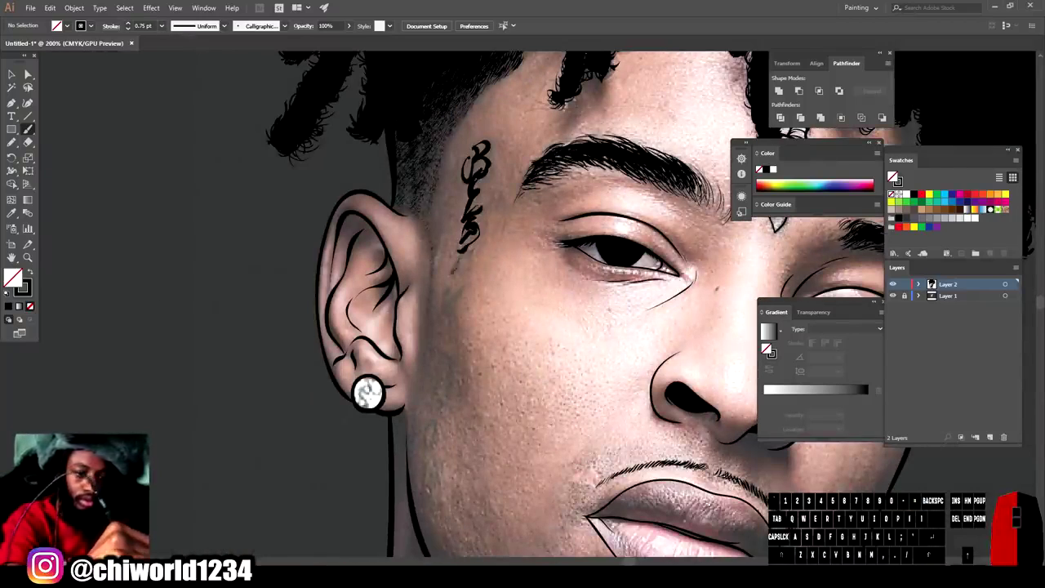
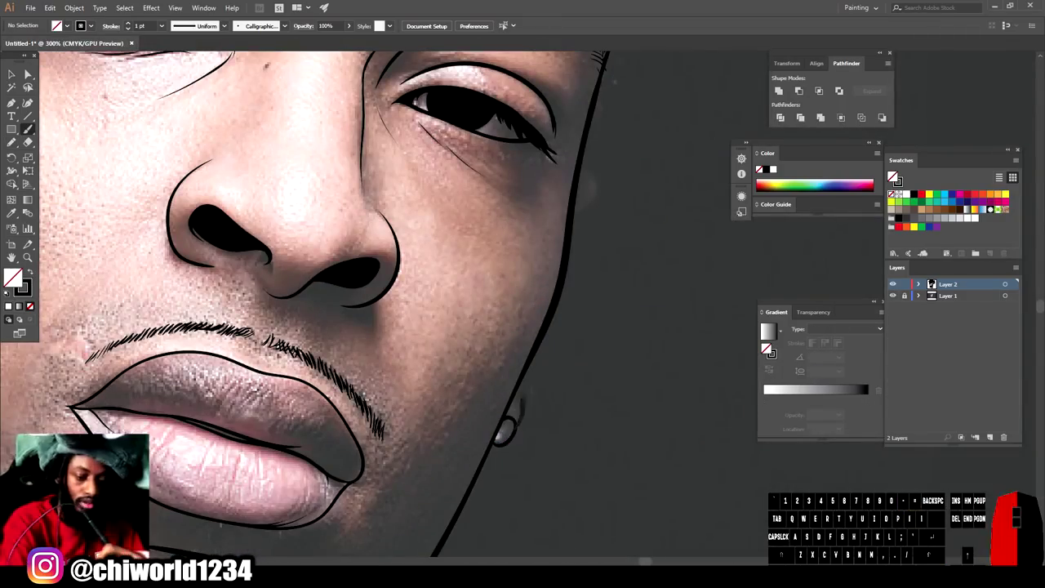
# Step: Scatter short, very thin stubble strokes above and around the lips
pyautogui.scroll(3)
pyautogui.click(893, 176)
pyautogui.rightClick(893, 175)
pyautogui.press('-')
pyautogui.press('=')
pyautogui.rightClick(893, 175)
pyautogui.press('-')
pyautogui.press('=')
pyautogui.scroll(3)
pyautogui.doubleClick(893, 176)
pyautogui.press('-')
pyautogui.click(893, 176)
pyautogui.press('-')
pyautogui.press('=')
pyautogui.scroll(-3)
# Step: Add stubble strokes between the lower lip and chin, then select the black chin beard shape
pyautogui.click(893, 176)
pyautogui.rightClick(893, 176)
pyautogui.press('-')
pyautogui.press('-')
pyautogui.press('=')
pyautogui.scroll(3)
pyautogui.click(893, 176)
pyautogui.click(893, 176)
pyautogui.doubleClick(893, 176)
pyautogui.click(893, 175)
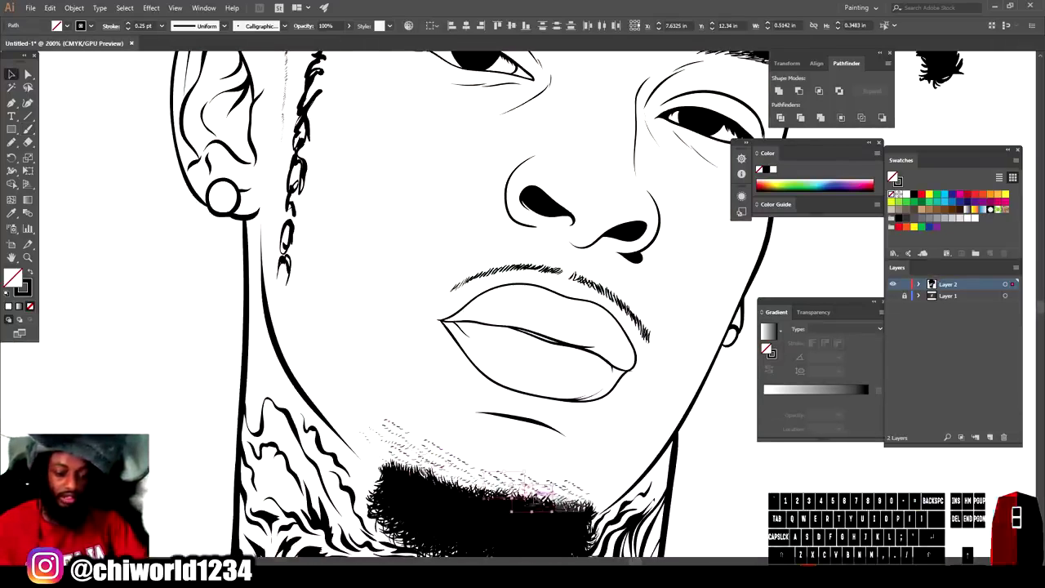
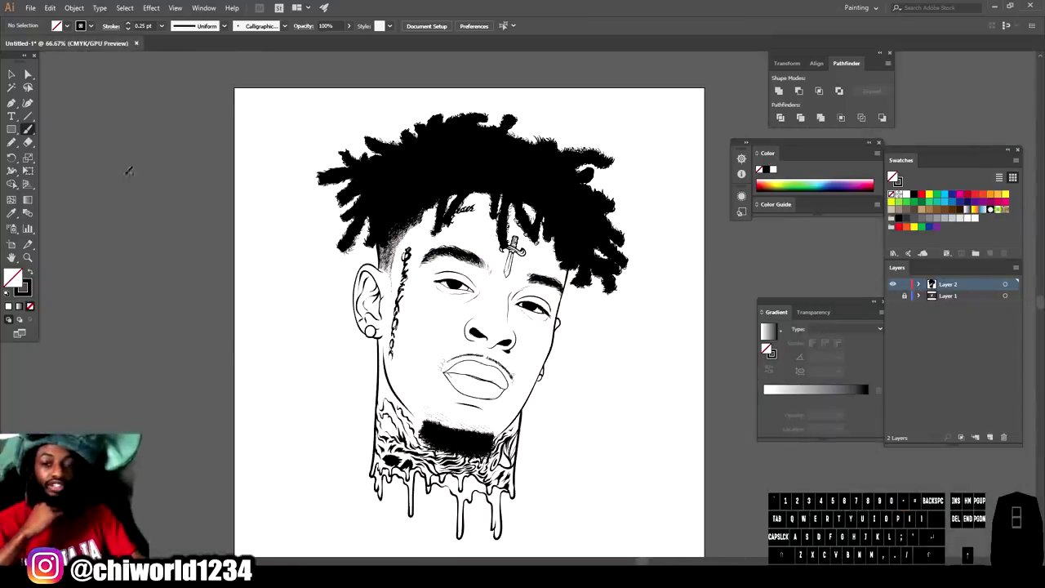
# Step: Select every part of the portrait line art on Layer 2 with the Selection tool
pyautogui.click(893, 175)
pyautogui.click(893, 176)
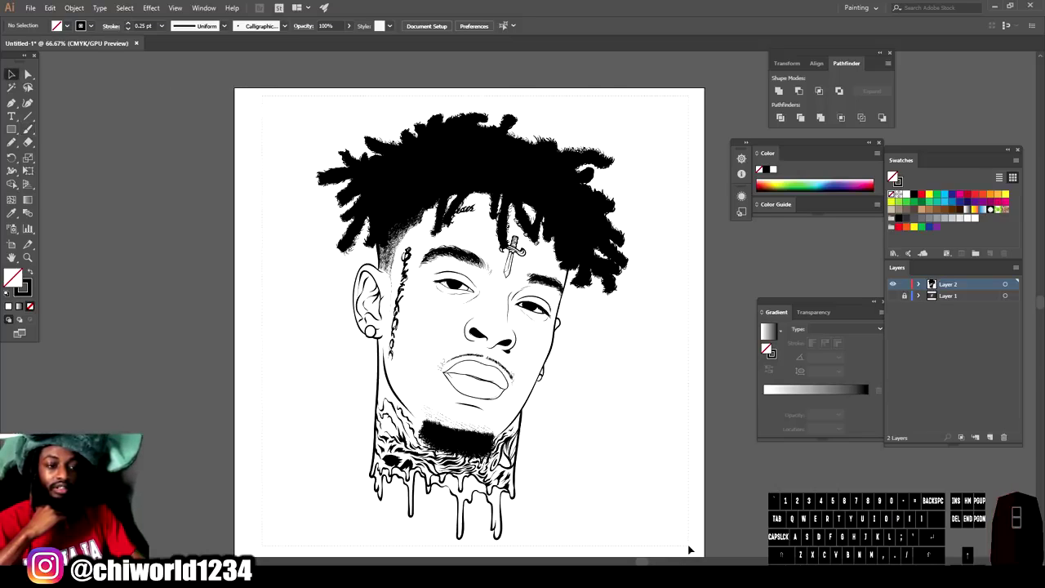
pyautogui.moveTo(81, 9); pyautogui.dragTo(827, 128)
pyautogui.click(827, 127)
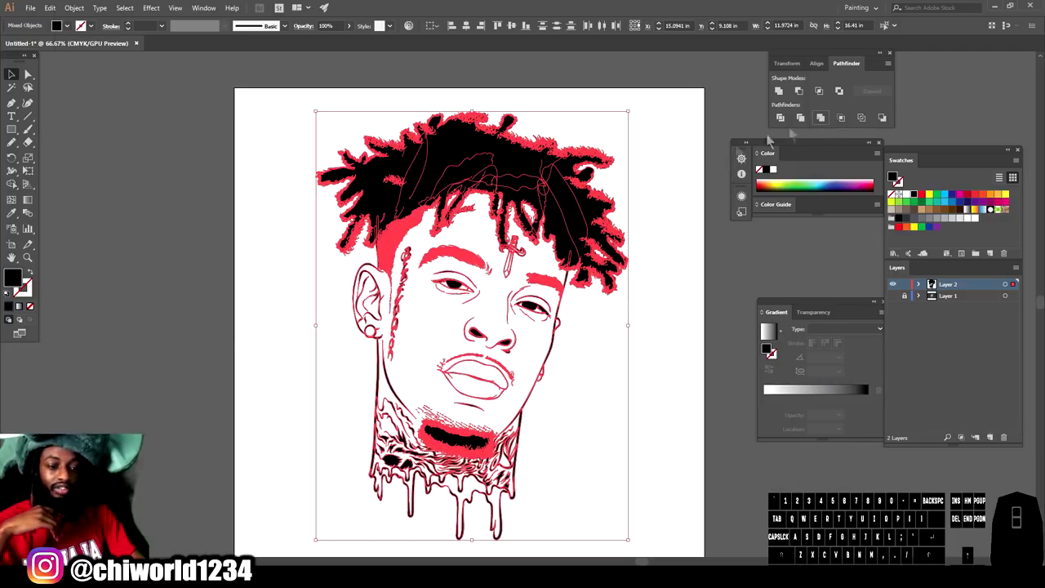
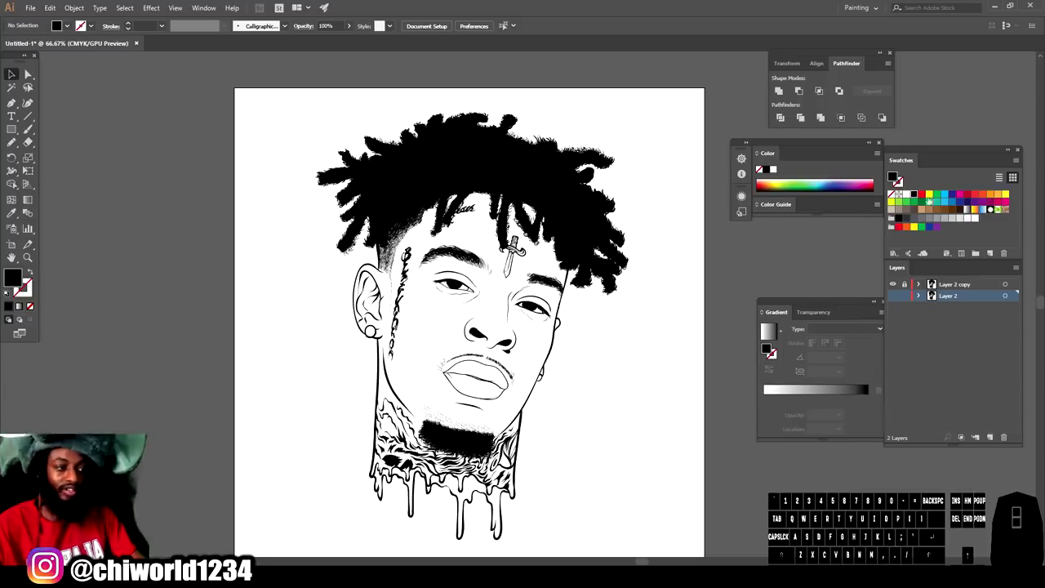
# Step: Choose a brown skin-tone swatch and bring it into the Color Picker to adjust it
pyautogui.click(930, 214)
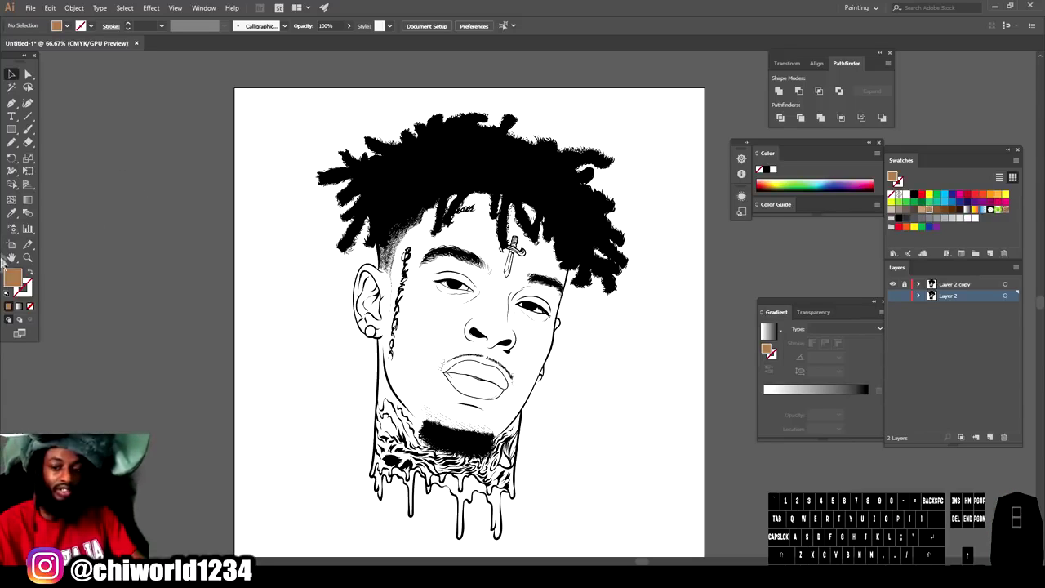
pyautogui.click(12, 276)
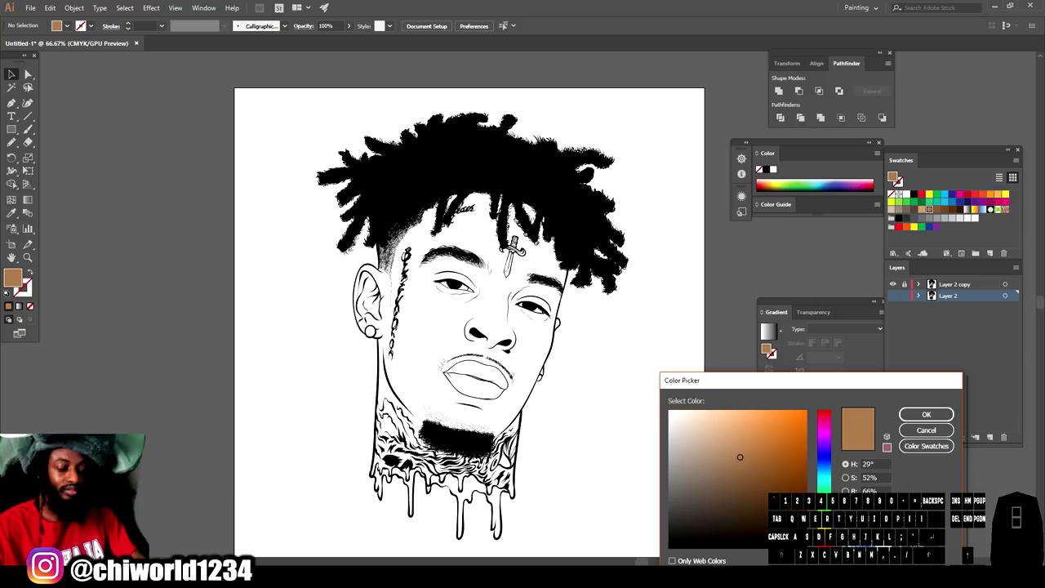
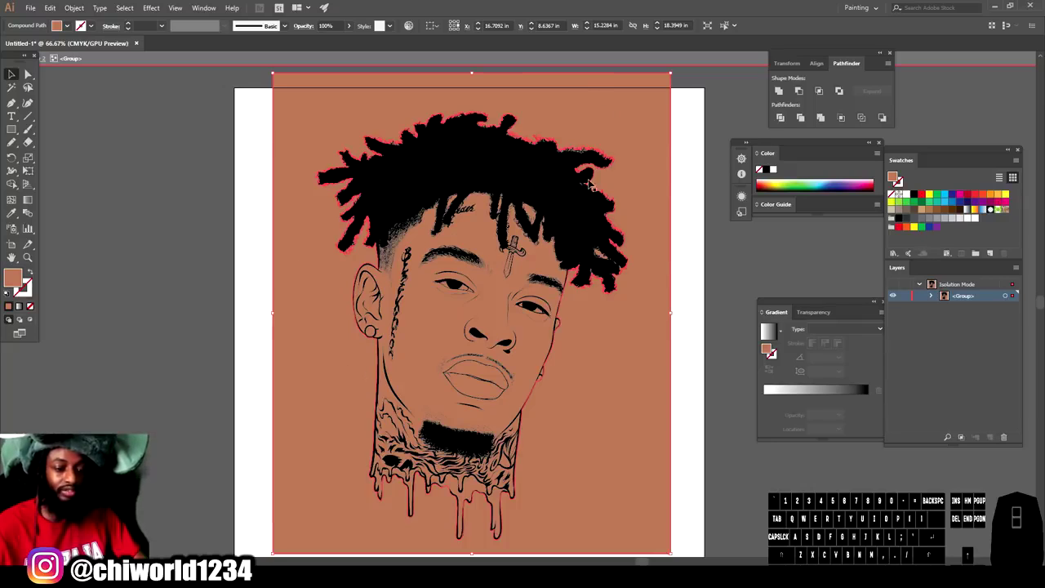
pyautogui.press('Delete')
pyautogui.press('-')
pyautogui.press('=')
pyautogui.press('=')
pyautogui.press('=')
pyautogui.scroll(-3)
pyautogui.press('-')
pyautogui.scroll(-3)
pyautogui.scroll(3)
pyautogui.scroll(-3)
pyautogui.press('=')
pyautogui.press('=')
pyautogui.press('=')
pyautogui.scroll(3)
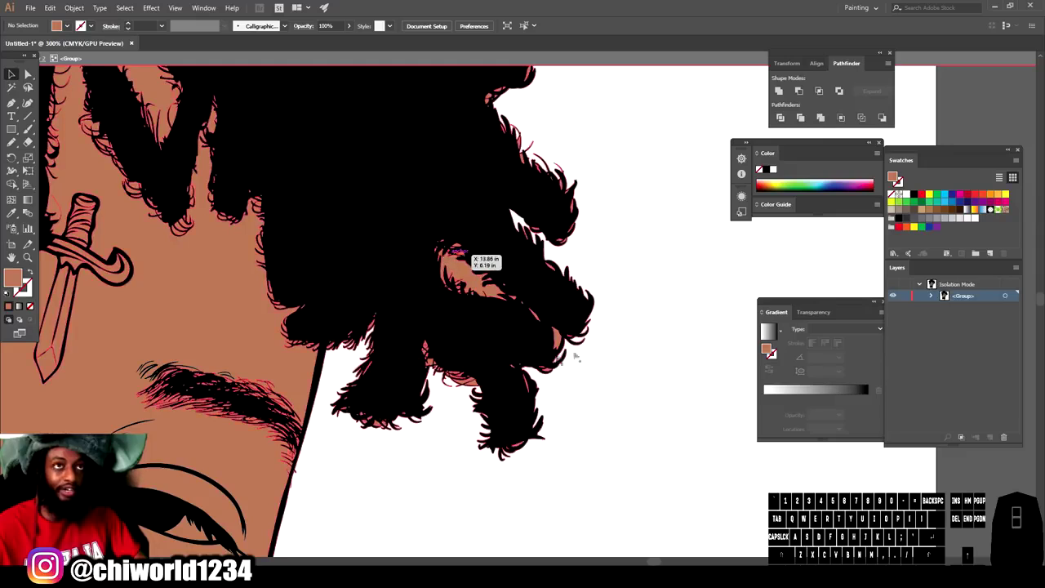
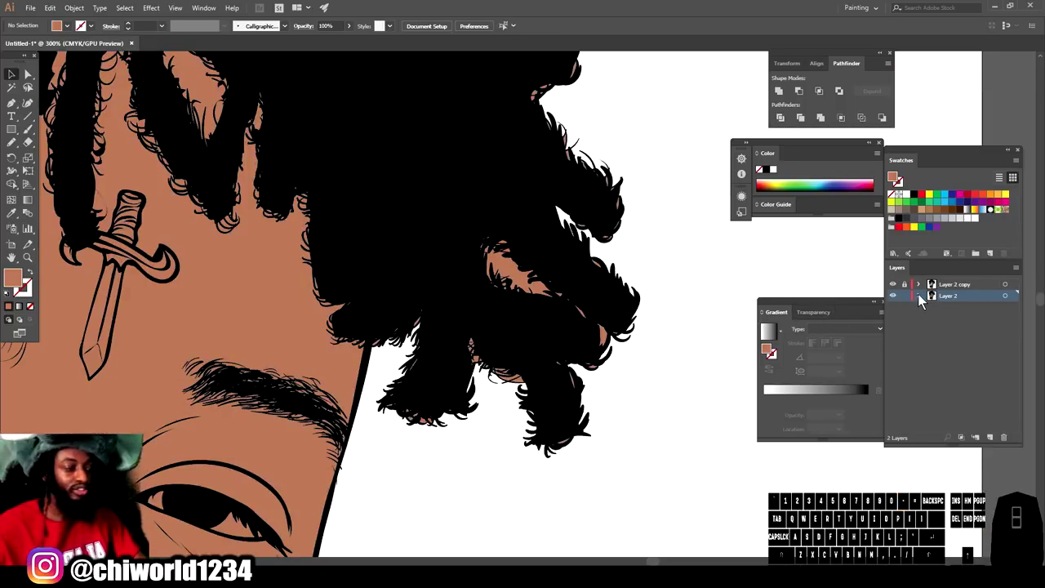
# Step: Expand Layer 2 and its group in the Layers panel to list the individual line-art paths
pyautogui.moveTo(922, 300); pyautogui.dragTo(933, 311)
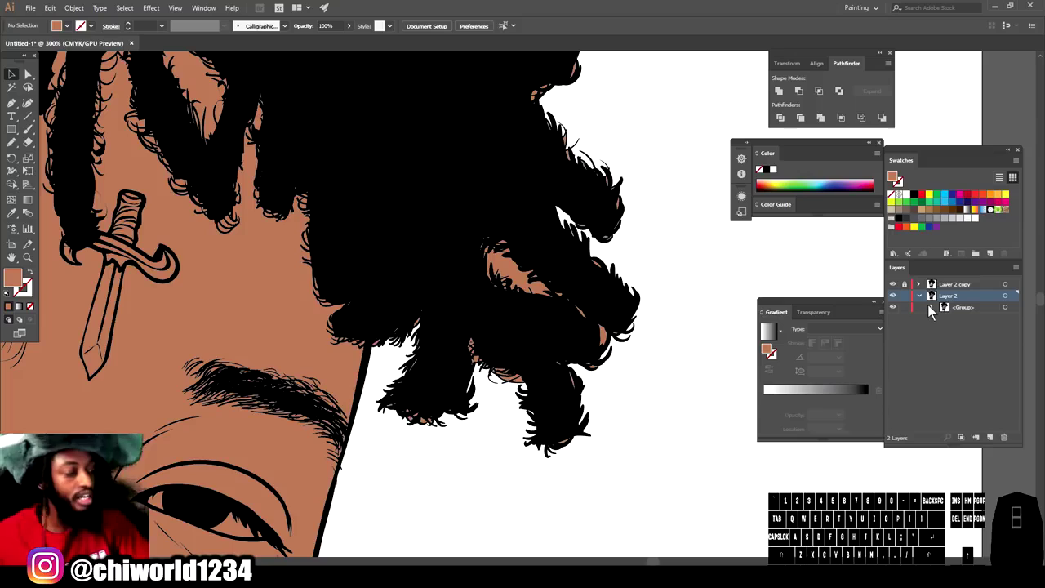
pyautogui.click(936, 311)
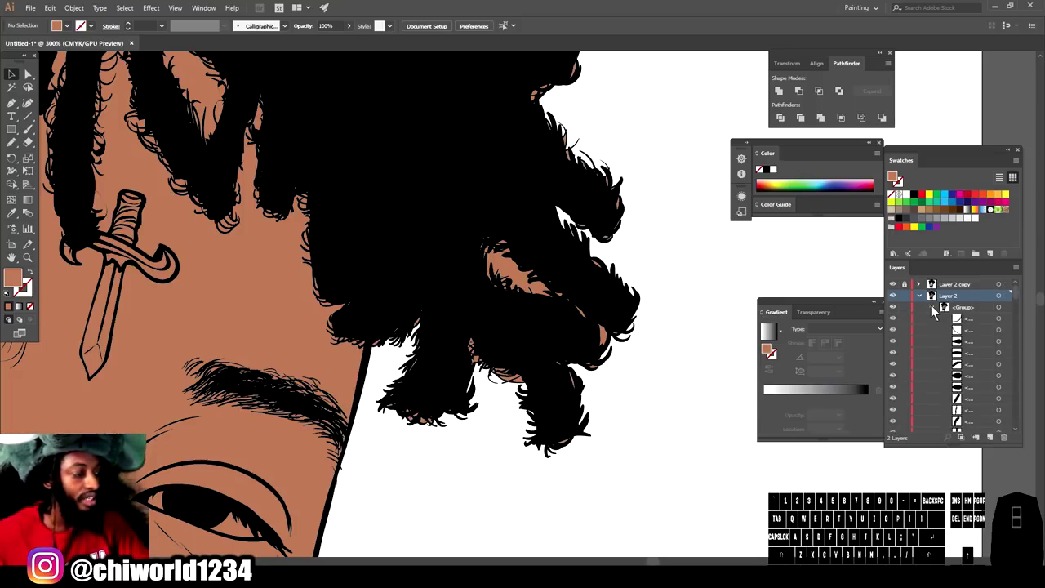
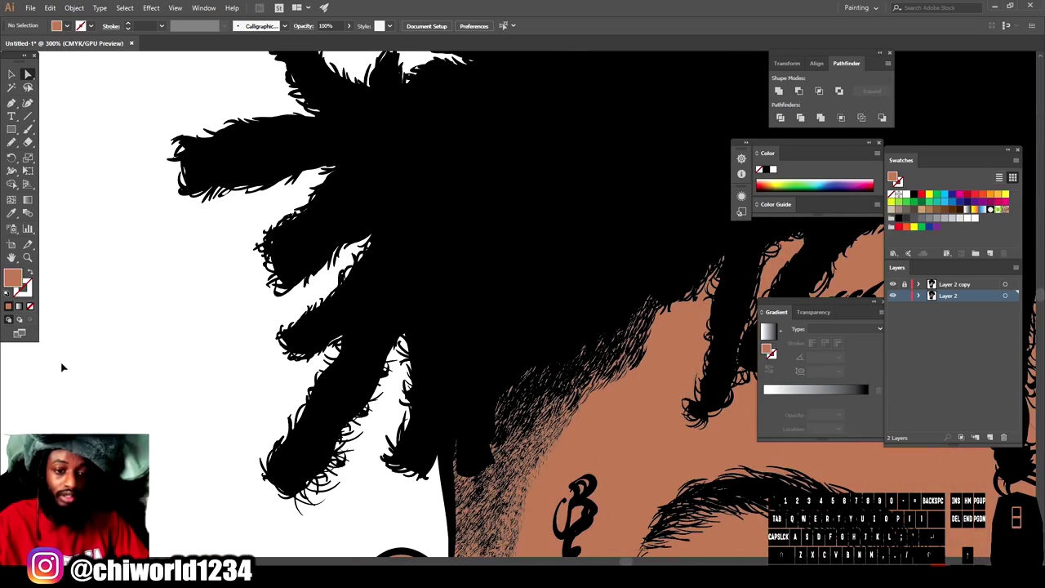
# Step: Delete the stray skin fill so brown stays inside the face and neck, white between the dreadlocks
pyautogui.press('-')
pyautogui.press('-')
pyautogui.scroll(-3)
pyautogui.press('=')
pyautogui.press('=')
pyautogui.scroll(3)
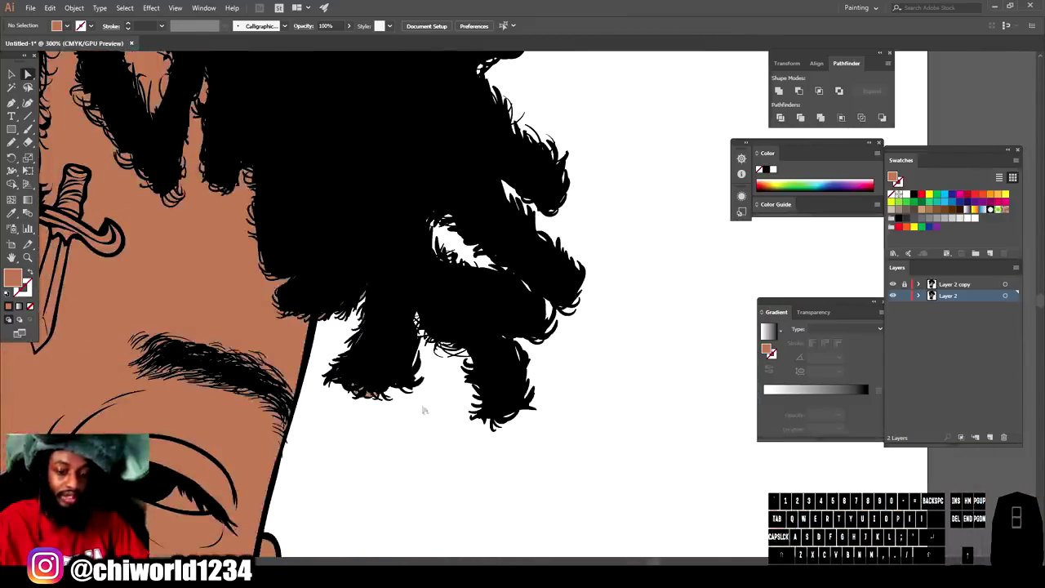
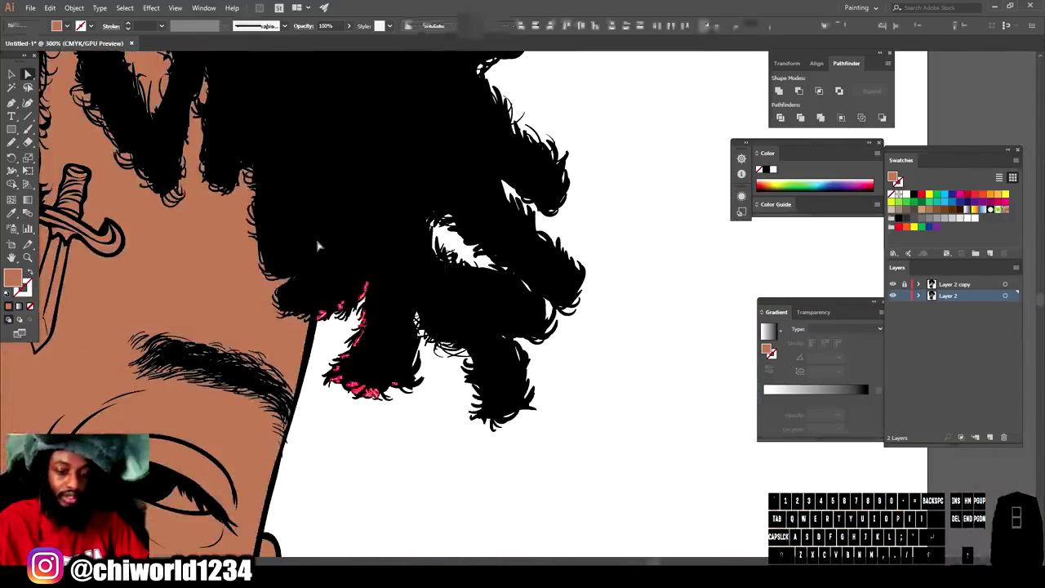
pyautogui.press('Delete')
# Step: Zoom out to review the whole portrait after the cleanup
pyautogui.press('-')
pyautogui.press('-')
pyautogui.press('-')
pyautogui.press('-')
pyautogui.scroll(3)
pyautogui.press('=')
pyautogui.press('=')
pyautogui.scroll(-3)
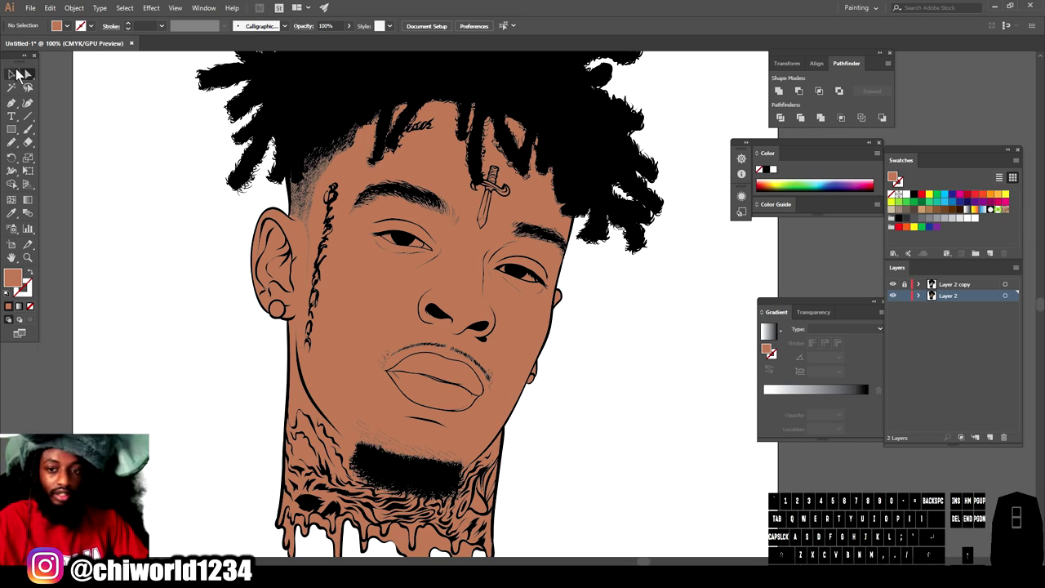
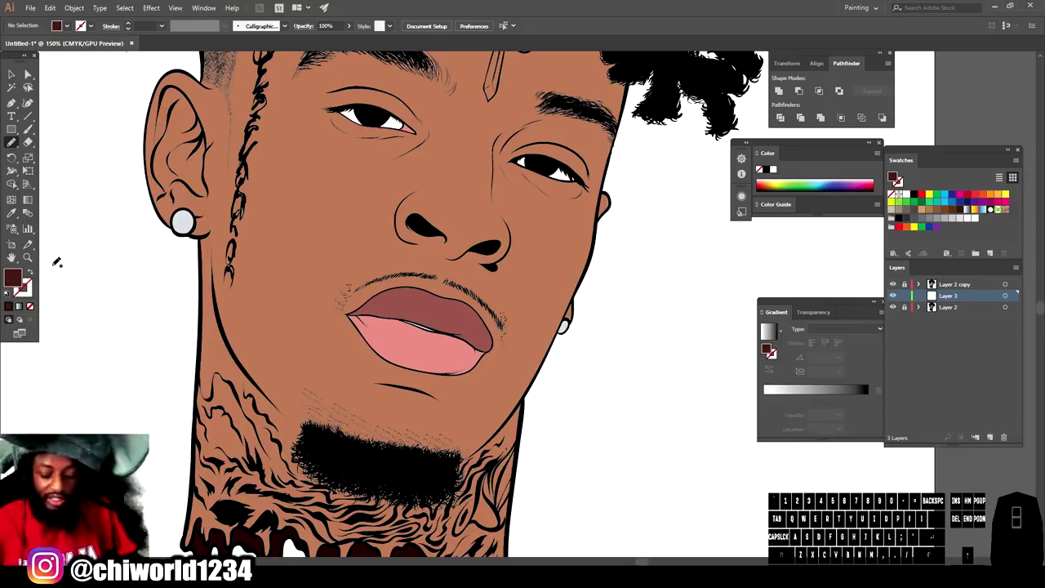
# Step: Zoom in on the lips to check the mauve upper lip and pink lower lip over the brown skin
pyautogui.press('-')
pyautogui.press('=')
pyautogui.scroll(-3)
pyautogui.press('=')
pyautogui.press('=')
pyautogui.scroll(3)
pyautogui.scroll(-3)
# Step: With the Paintbrush and dark brown fill, paint the shadow shape under the lower lip and along the jaw
pyautogui.click(11, 147)
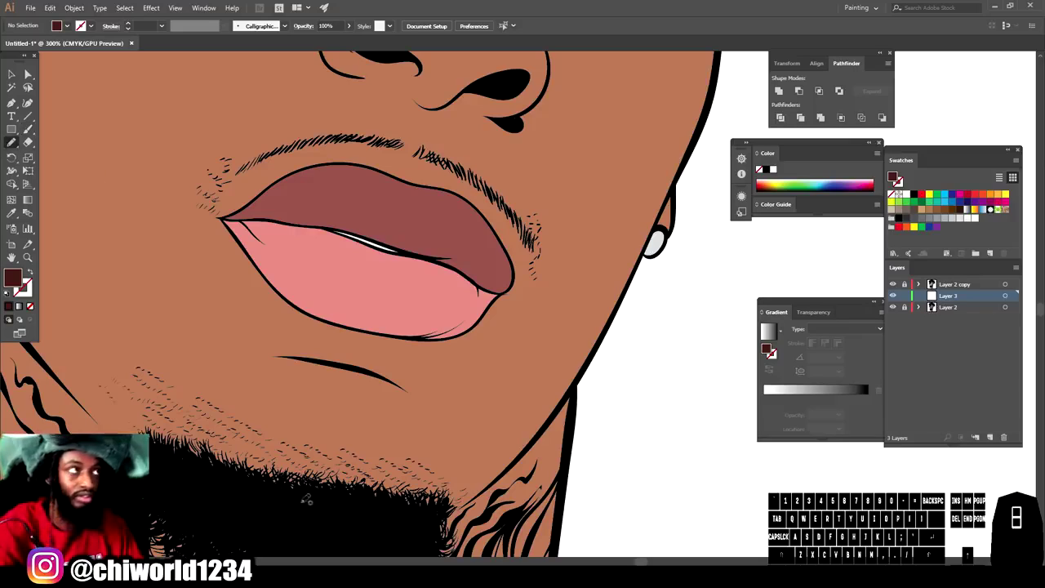
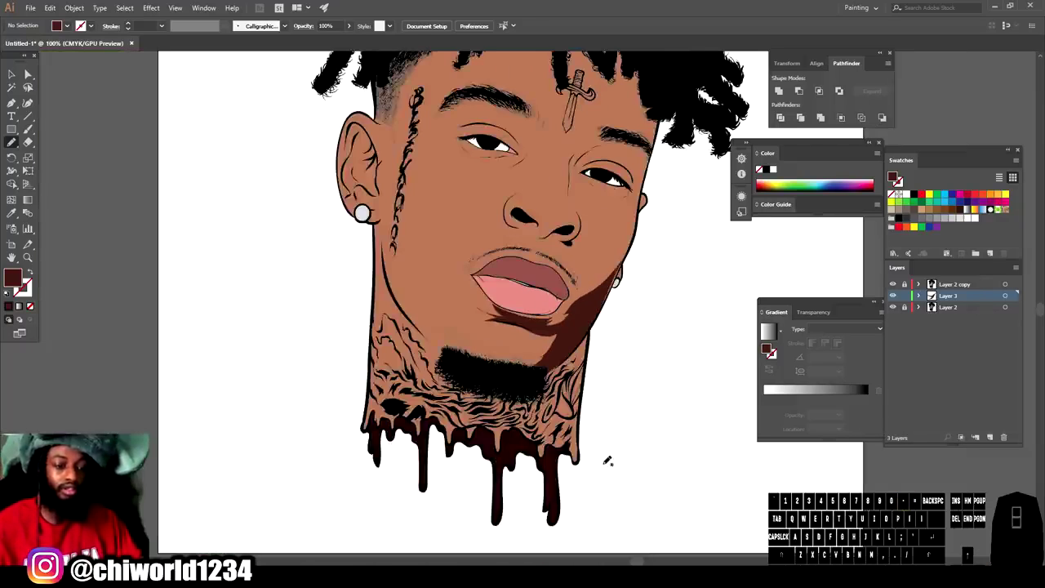
pyautogui.scroll(3)
# Step: Zoom in on the jaw shadow and neck to paint the dark brown tattoo linework and drips
pyautogui.press('=')
pyautogui.press('=')
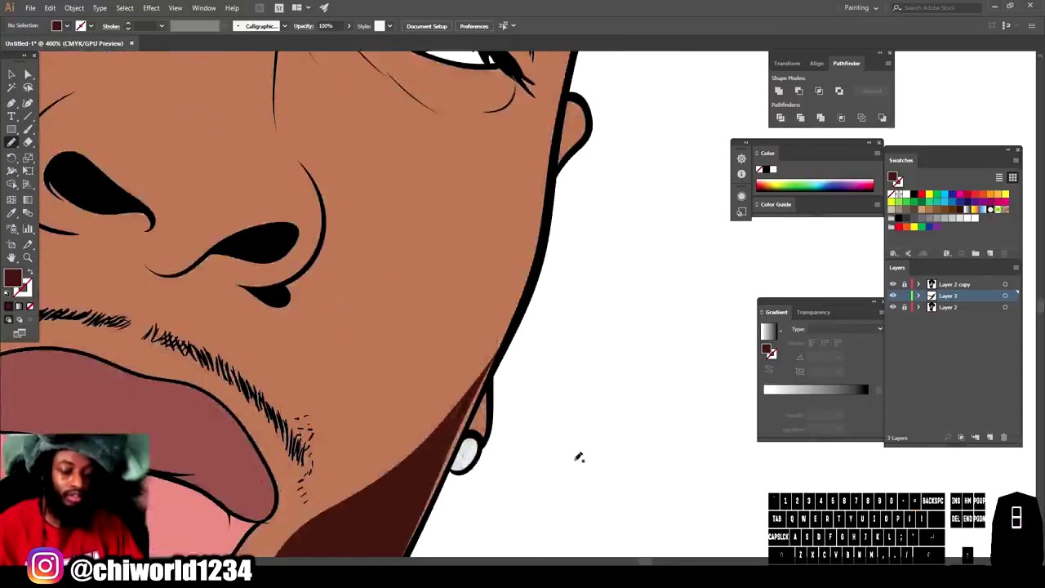
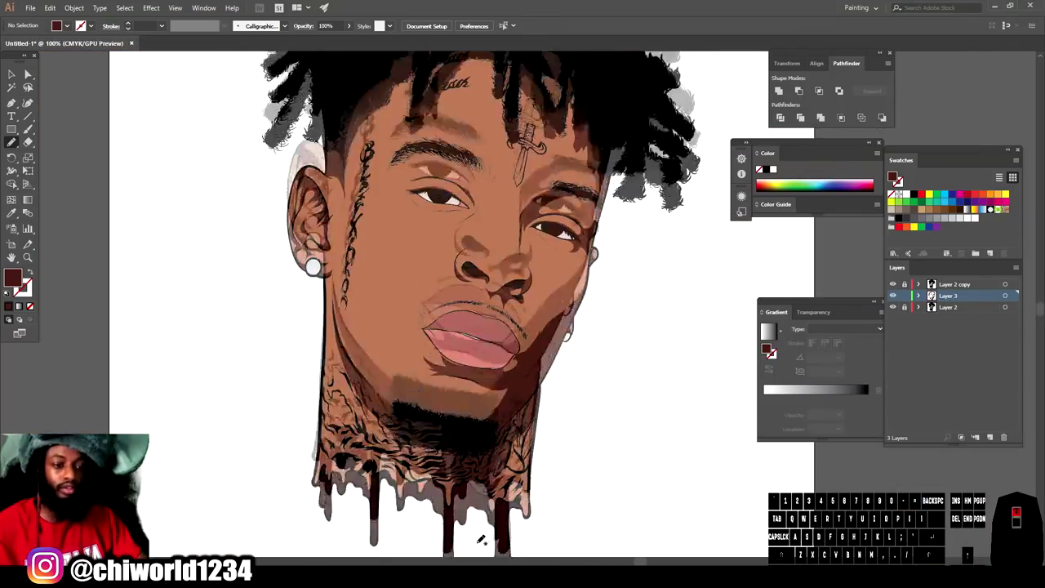
pyautogui.scroll(3)
# Step: Zoom onto the selected face shadow shapes and bring up Recolor Artwork for them
pyautogui.press('-')
pyautogui.scroll(-3)
pyautogui.scroll(-3)
pyautogui.press('=')
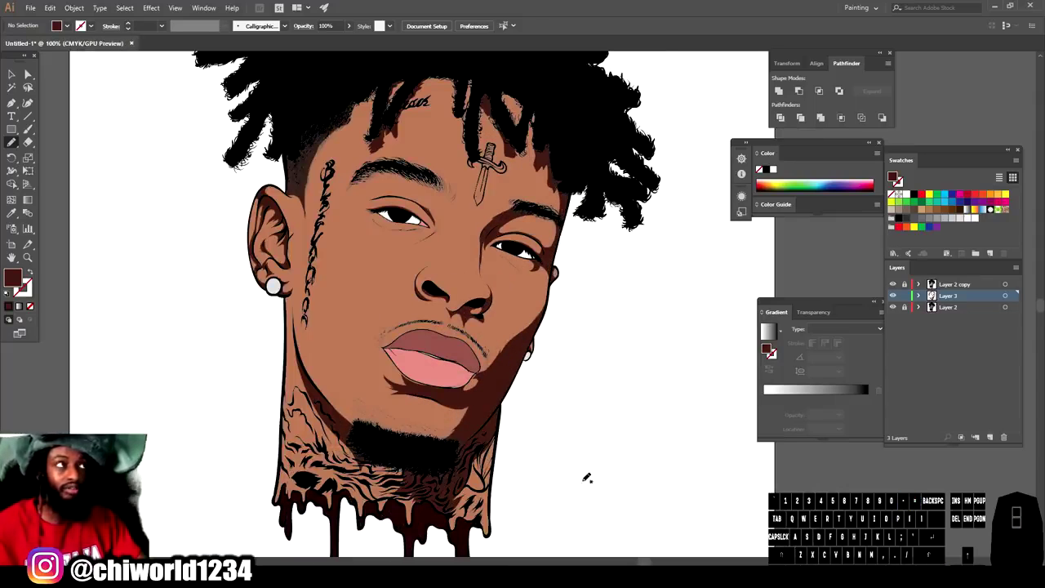
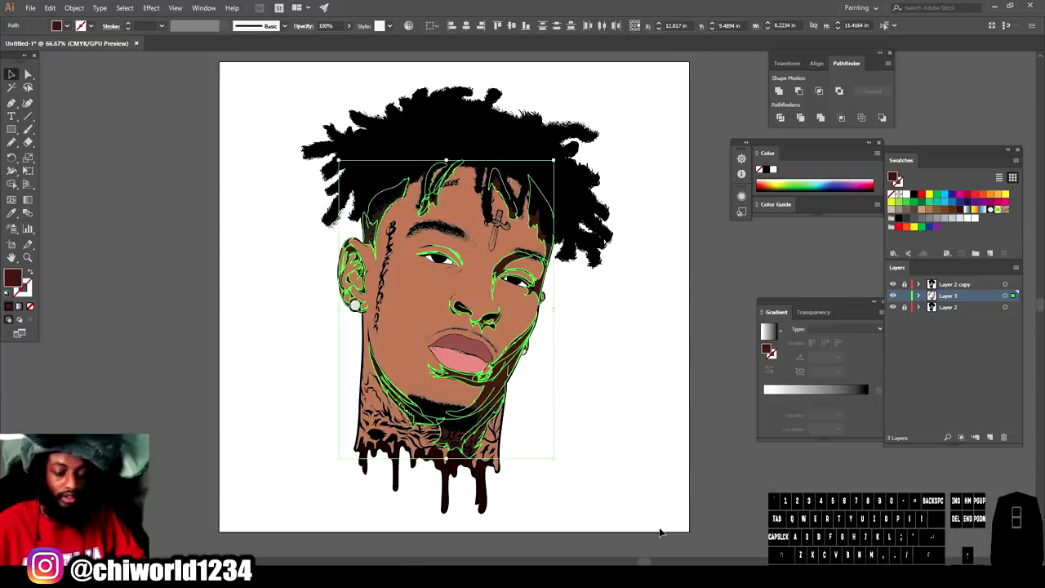
pyautogui.press('=')
pyautogui.press('=')
pyautogui.scroll(-3)
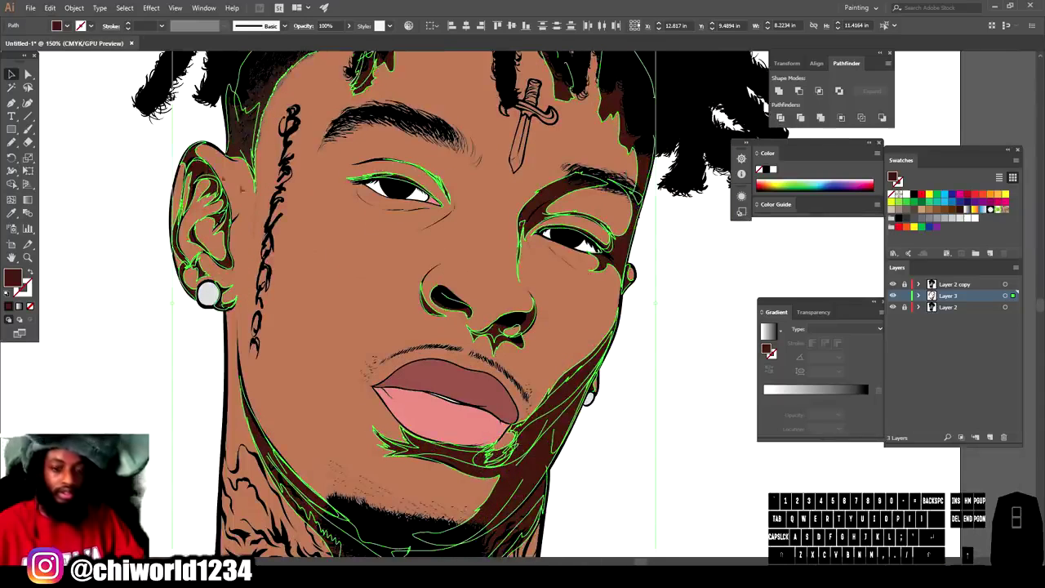
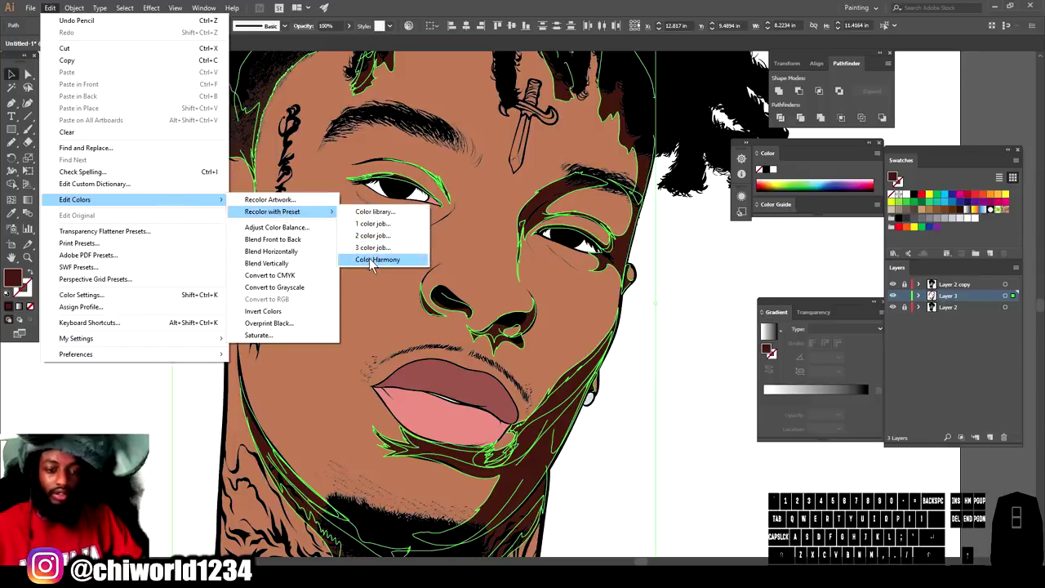
pyautogui.click(374, 264)
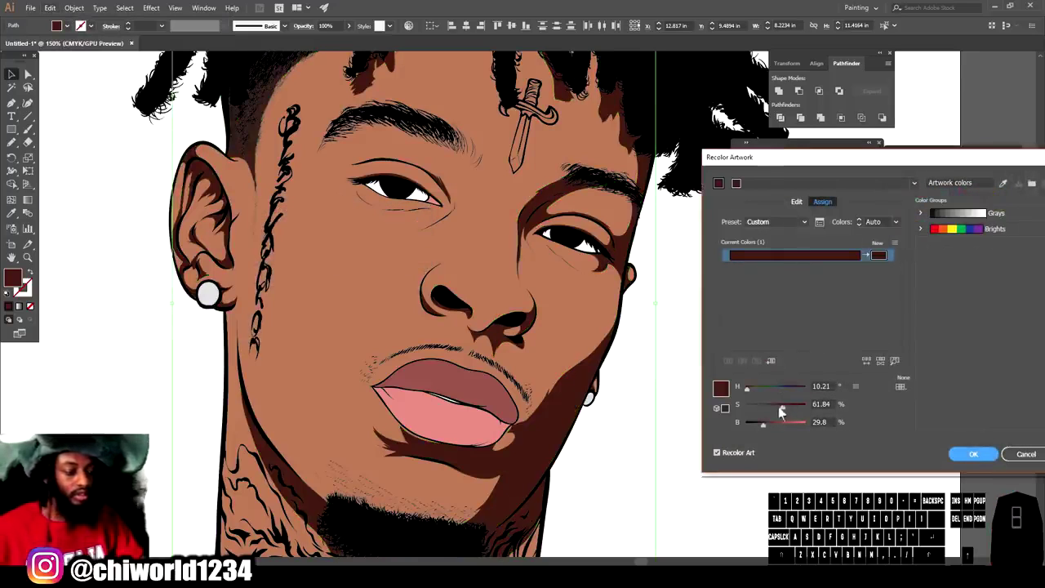
# Step: Raise the shadow colour's saturation to about 66 percent and apply the richer brown
pyautogui.moveTo(782, 414); pyautogui.dragTo(763, 430)
pyautogui.click(778, 412)
pyautogui.click(788, 411)
pyautogui.click(768, 430)
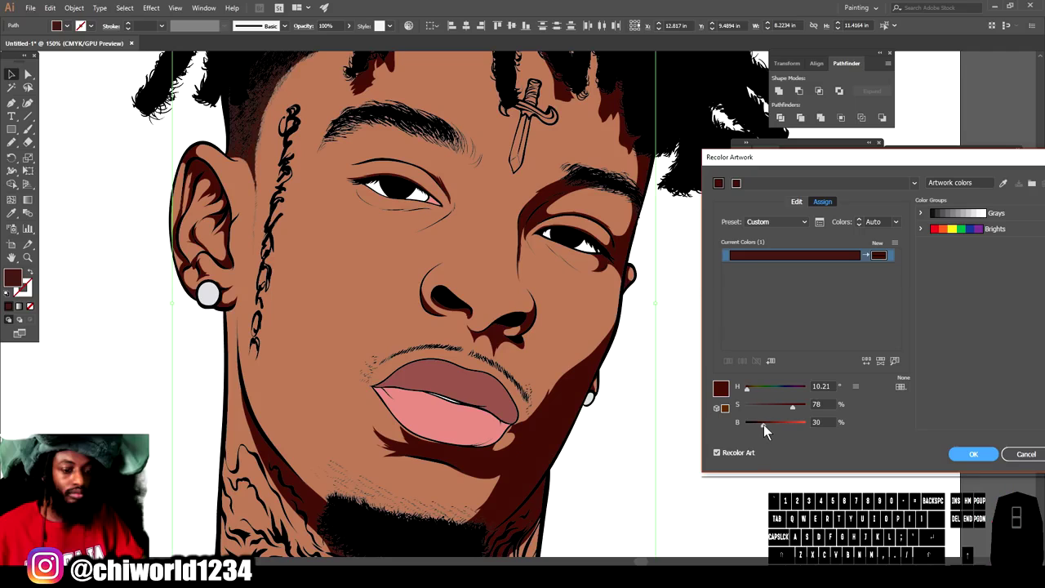
pyautogui.click(779, 412)
pyautogui.click(778, 412)
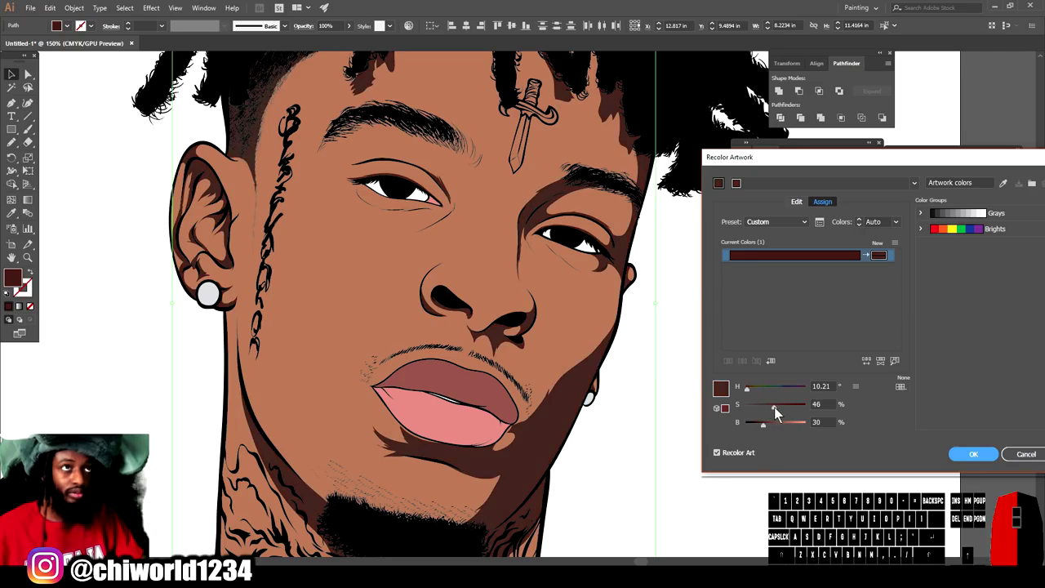
pyautogui.click(779, 415)
pyautogui.moveTo(779, 415); pyautogui.dragTo(768, 431)
pyautogui.moveTo(766, 430); pyautogui.dragTo(769, 428)
pyautogui.moveTo(769, 428); pyautogui.dragTo(963, 454)
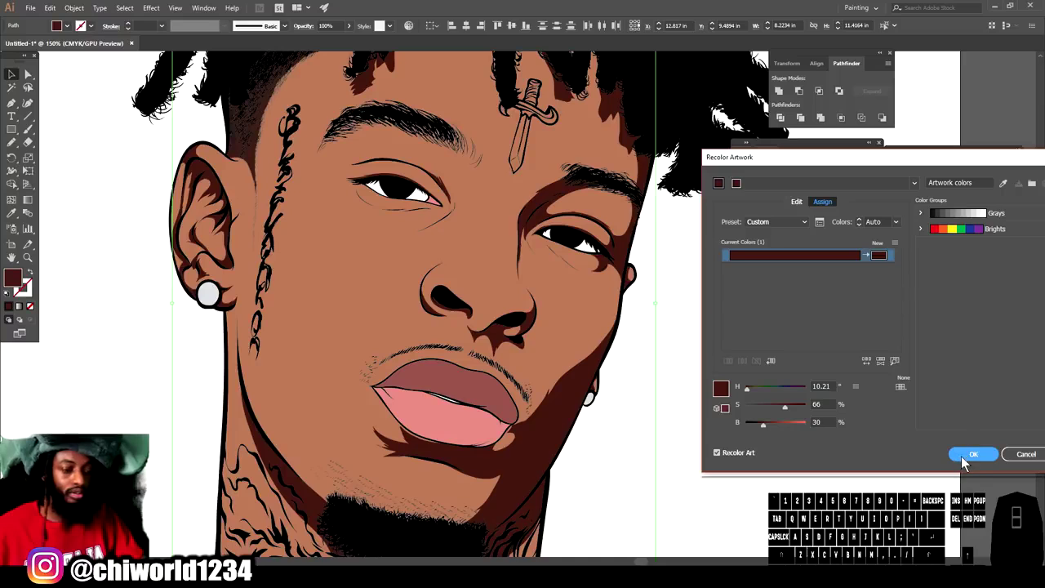
pyautogui.click(790, 414)
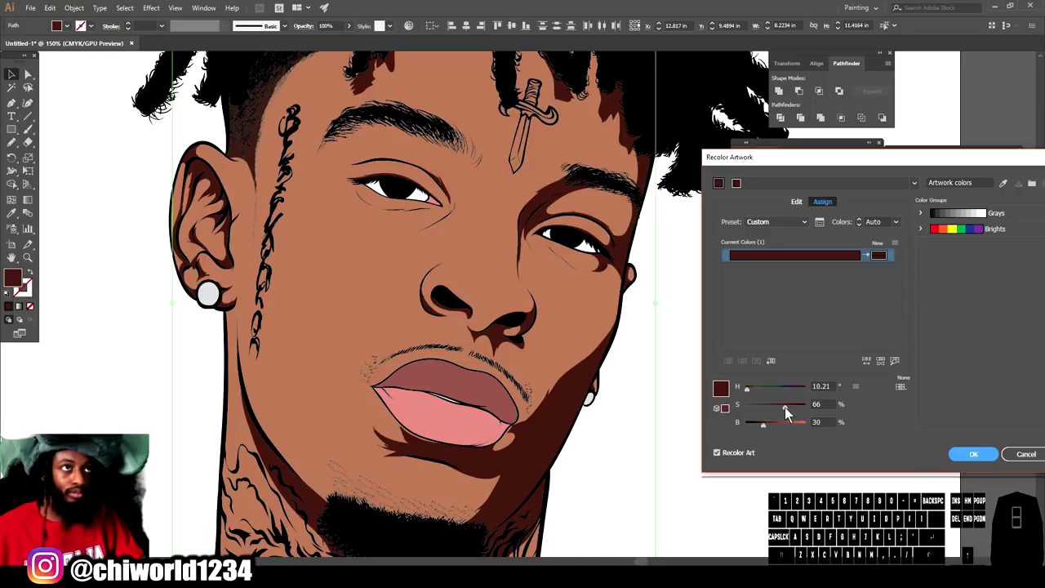
pyautogui.click(979, 459)
pyautogui.press('-')
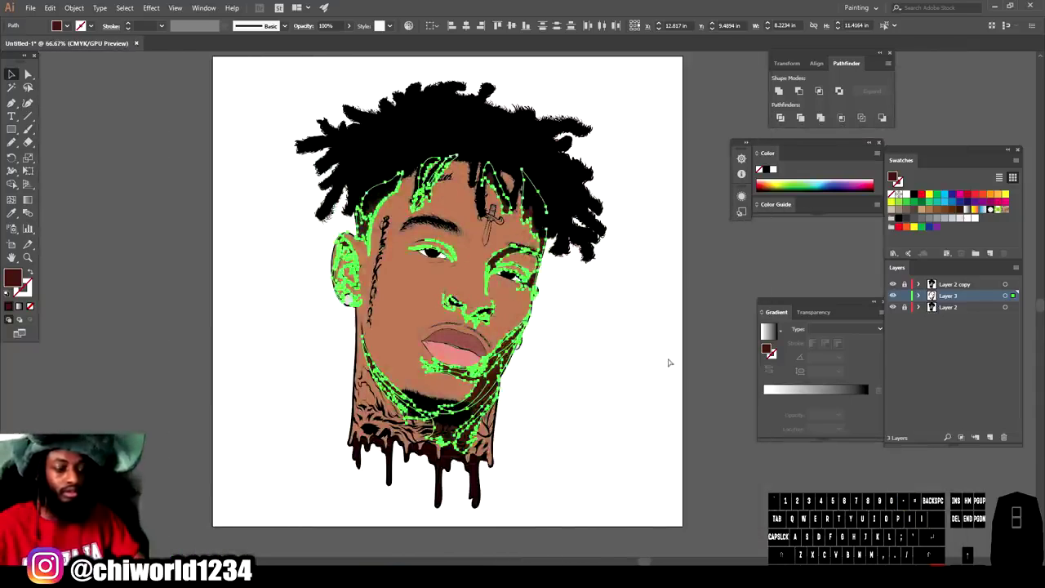
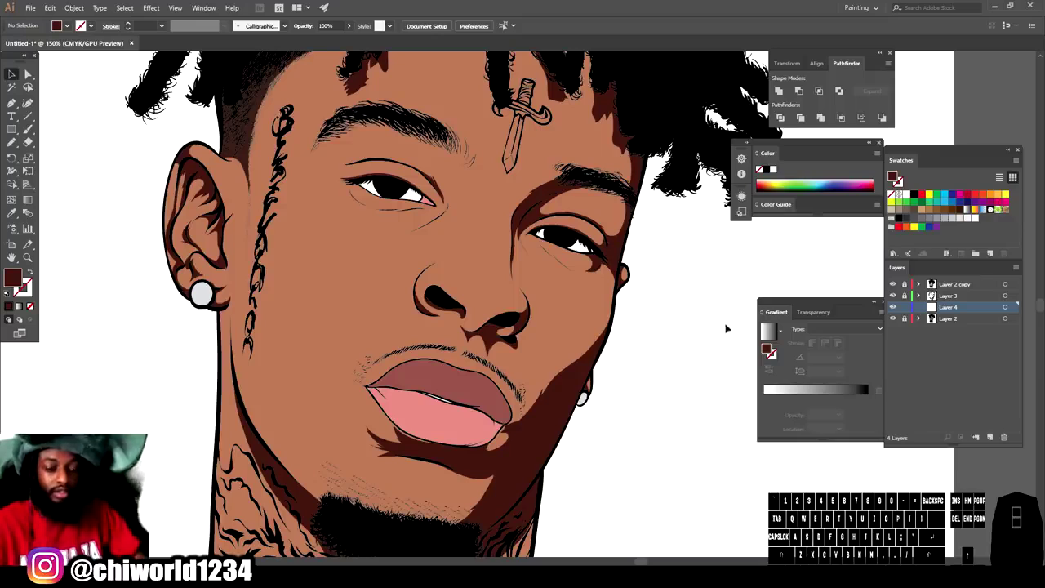
# Step: Zoom in closer on the face to place the highlight strokes
pyautogui.scroll(-3)
pyautogui.press('=')
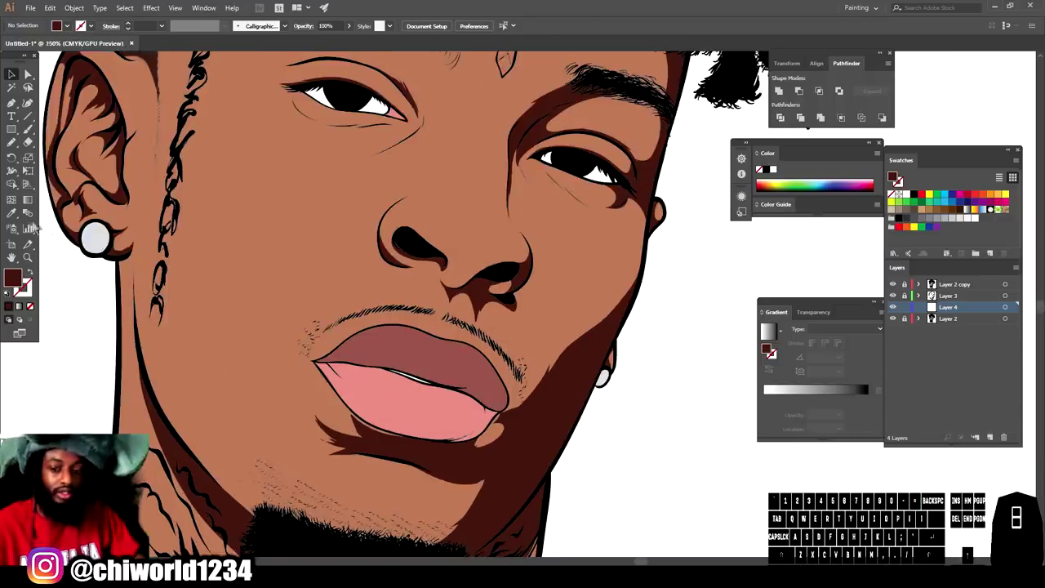
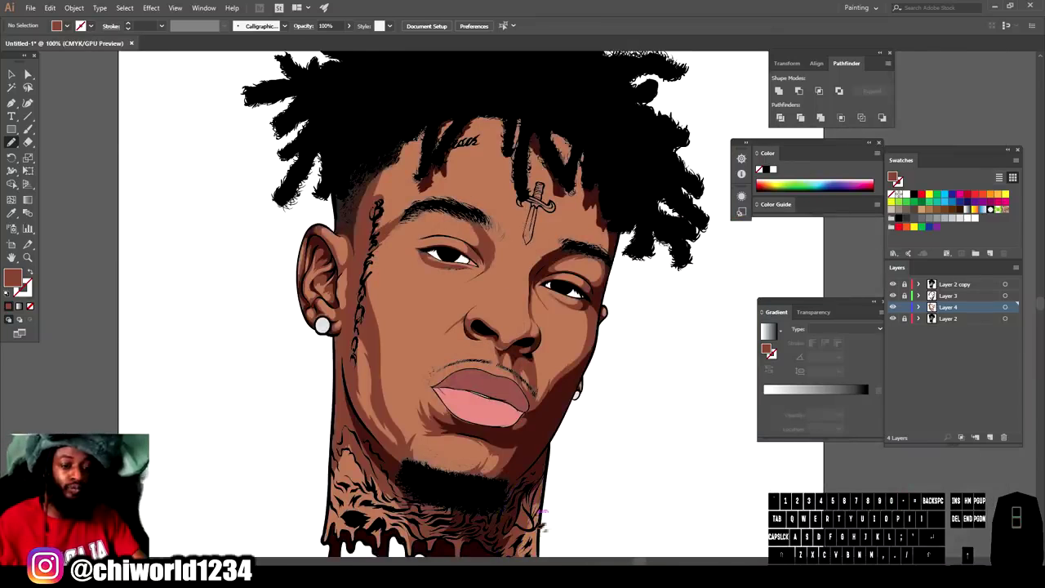
# Step: Zoom out to see the whole portrait before selecting the highlight strokes
pyautogui.press('-')
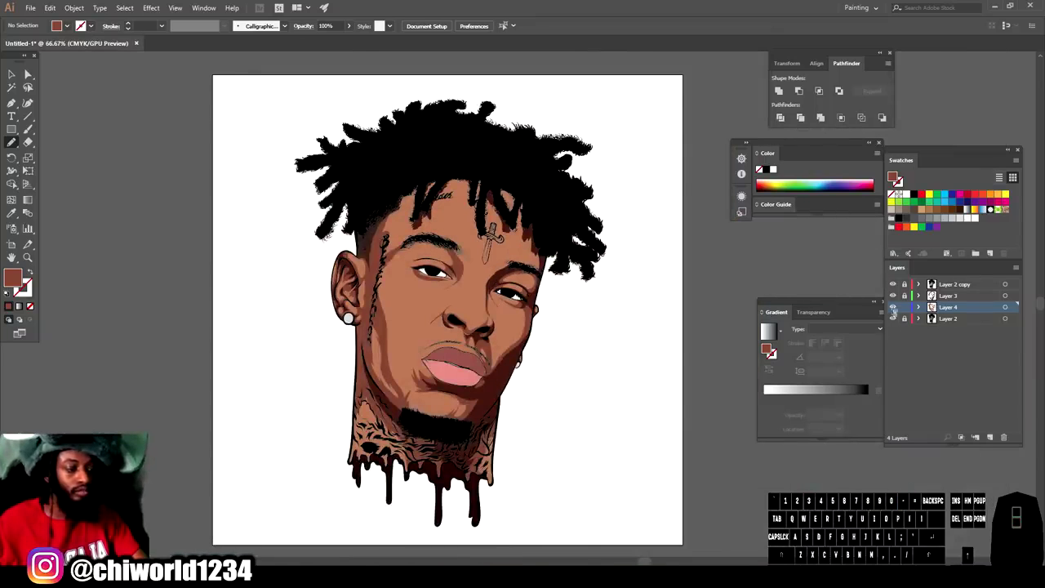
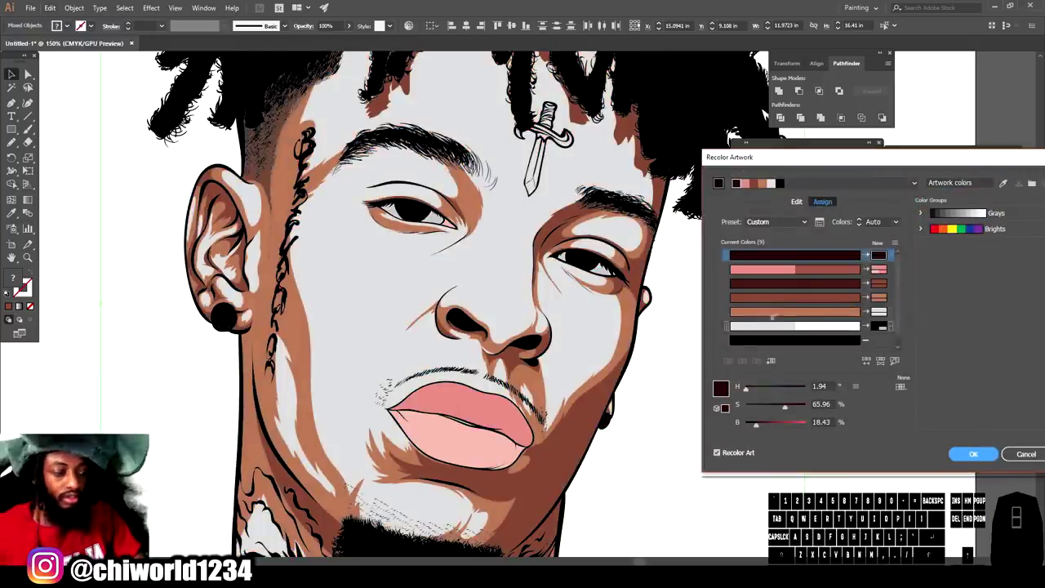
# Step: Set Recolor Artwork to edit all colours and adjust the skin and dark brown shades' saturation
pyautogui.click(898, 228)
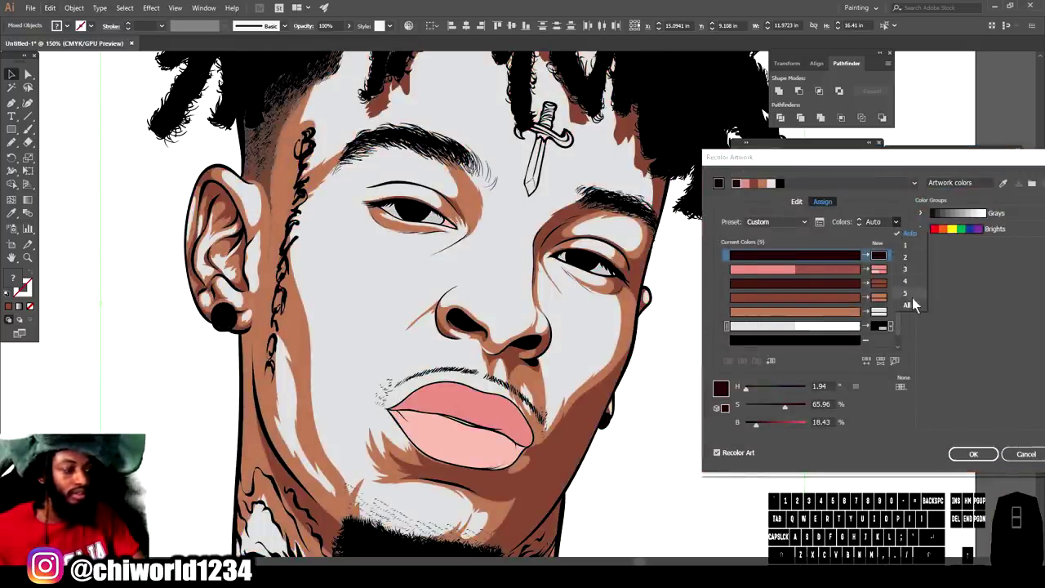
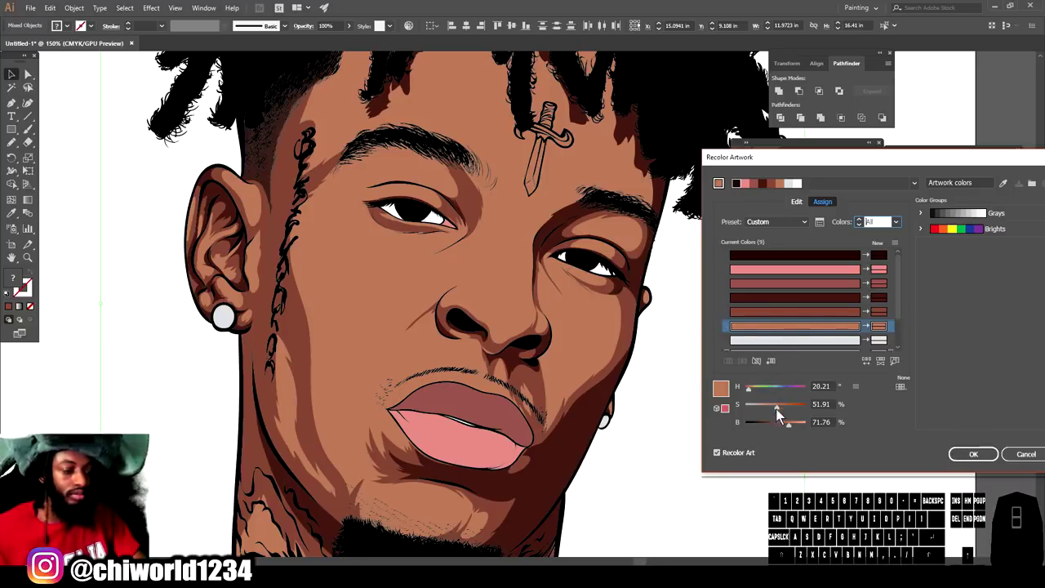
pyautogui.click(781, 415)
pyautogui.click(784, 415)
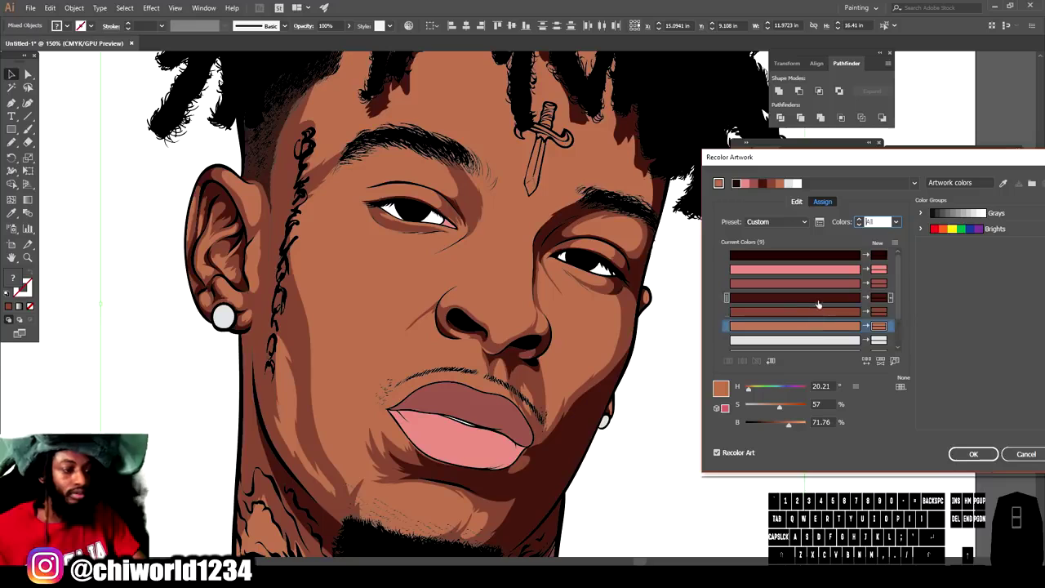
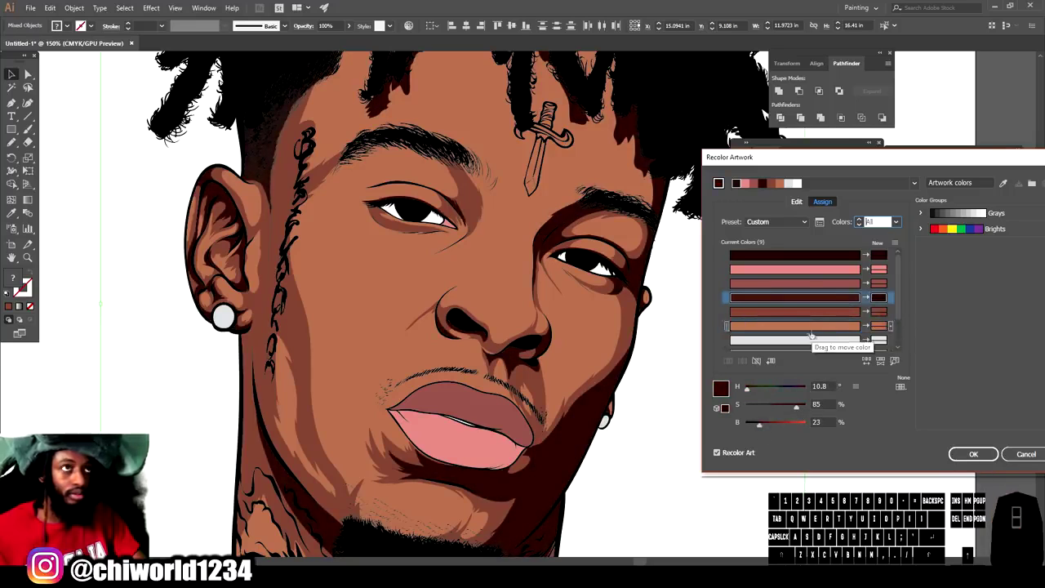
pyautogui.doubleClick(783, 414)
pyautogui.click(783, 429)
# Step: Tweak the mid-brown shadow shade and shift its hue toward a warmer brown
pyautogui.doubleClick(776, 431)
pyautogui.click(787, 410)
pyautogui.click(789, 411)
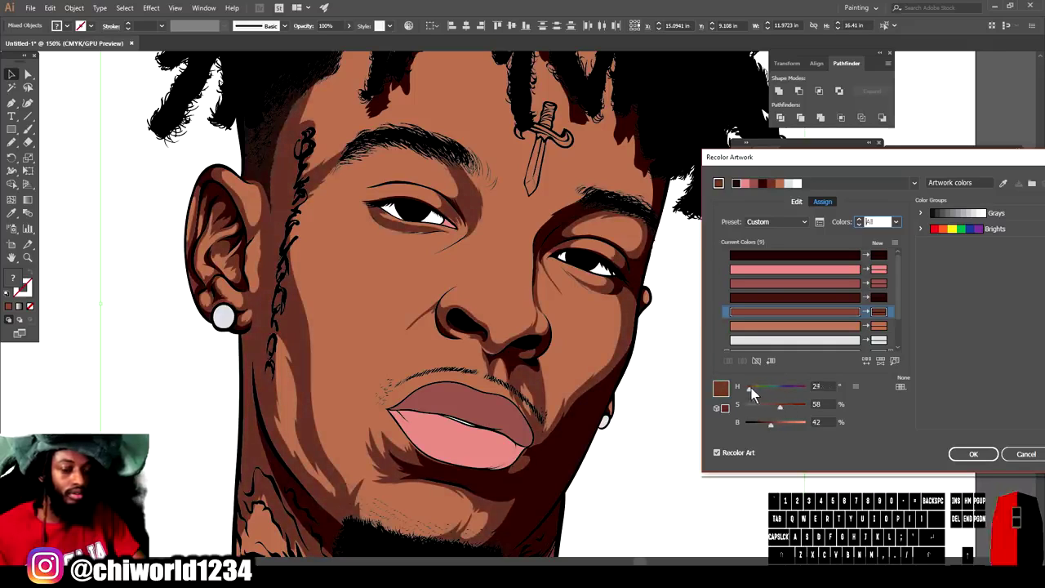
pyautogui.click(756, 392)
pyautogui.click(787, 409)
pyautogui.click(752, 393)
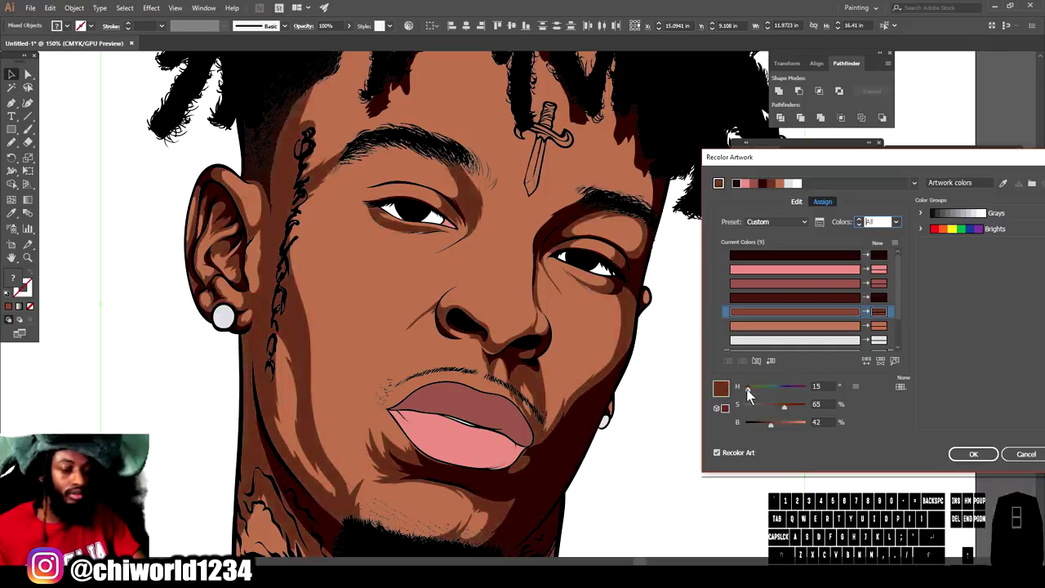
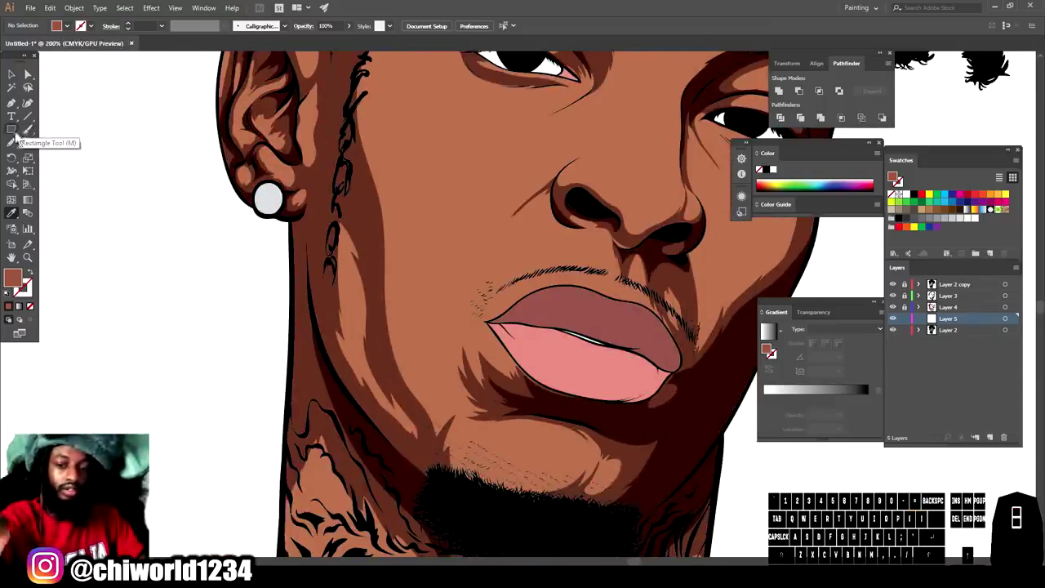
# Step: With the Paintbrush, paint fine detail strokes around the eye, nose and moustache, zooming as needed
pyautogui.click(15, 148)
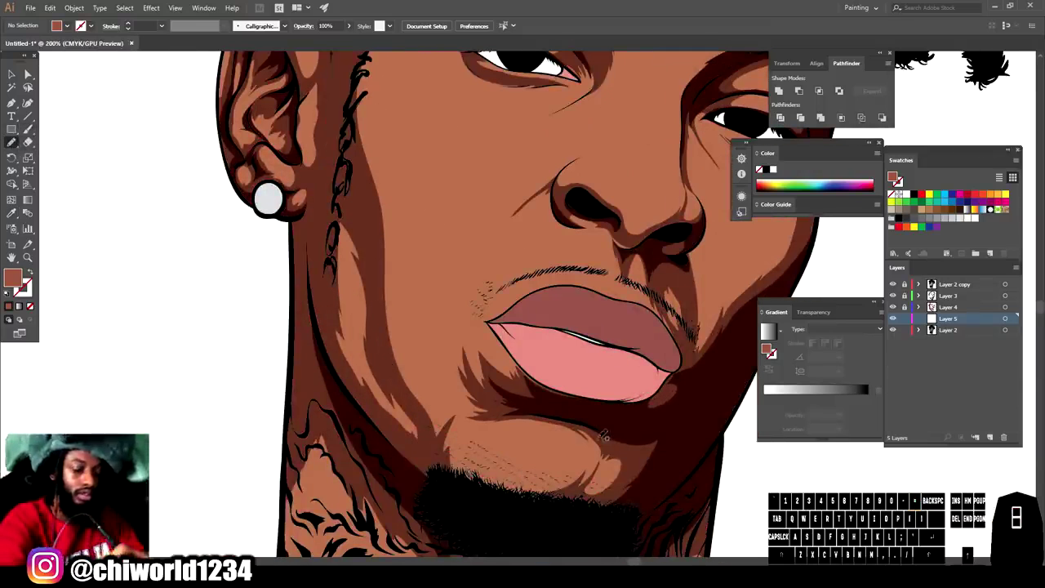
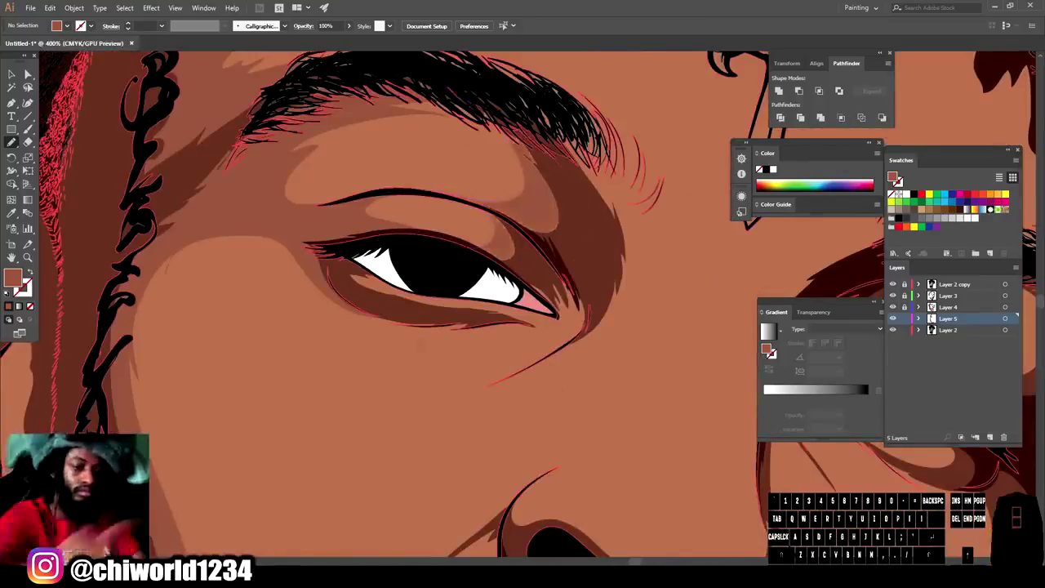
pyautogui.press('-')
pyautogui.press('-')
pyautogui.press('=')
pyautogui.press('=')
pyautogui.press('-')
pyautogui.scroll(-3)
pyautogui.press('=')
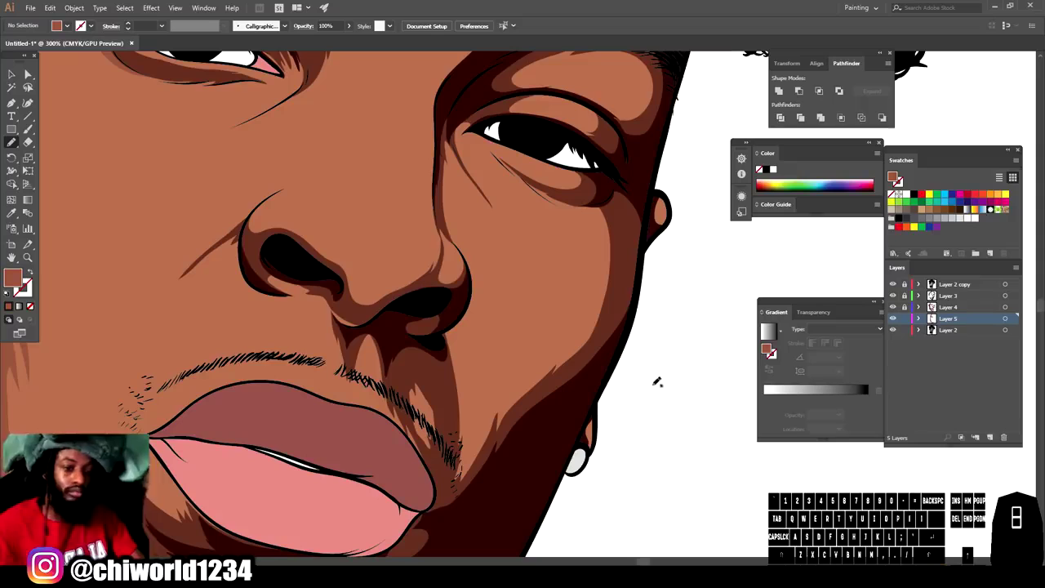
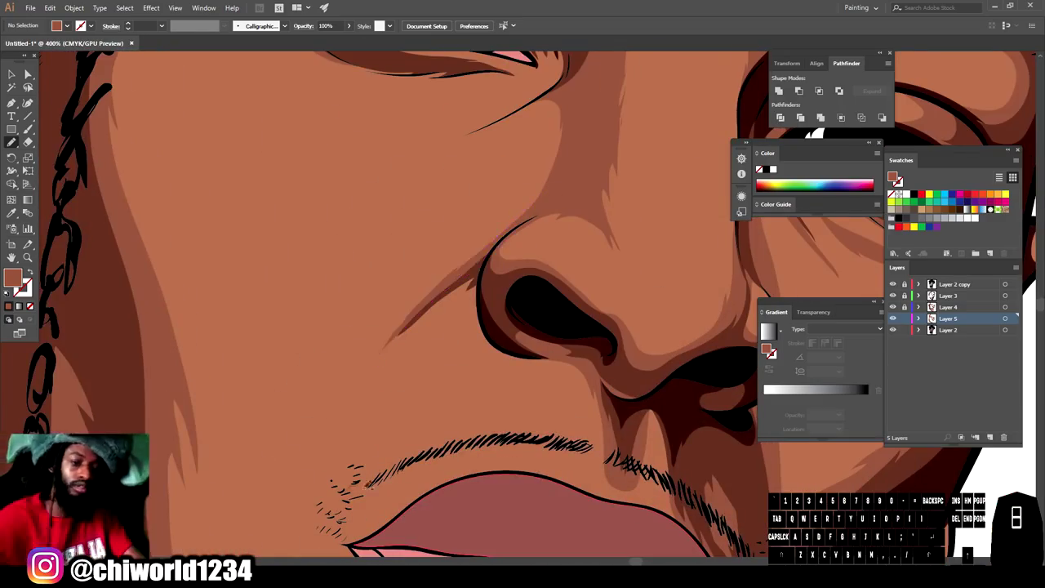
pyautogui.press('-')
pyautogui.press('-')
pyautogui.scroll(3)
pyautogui.press('=')
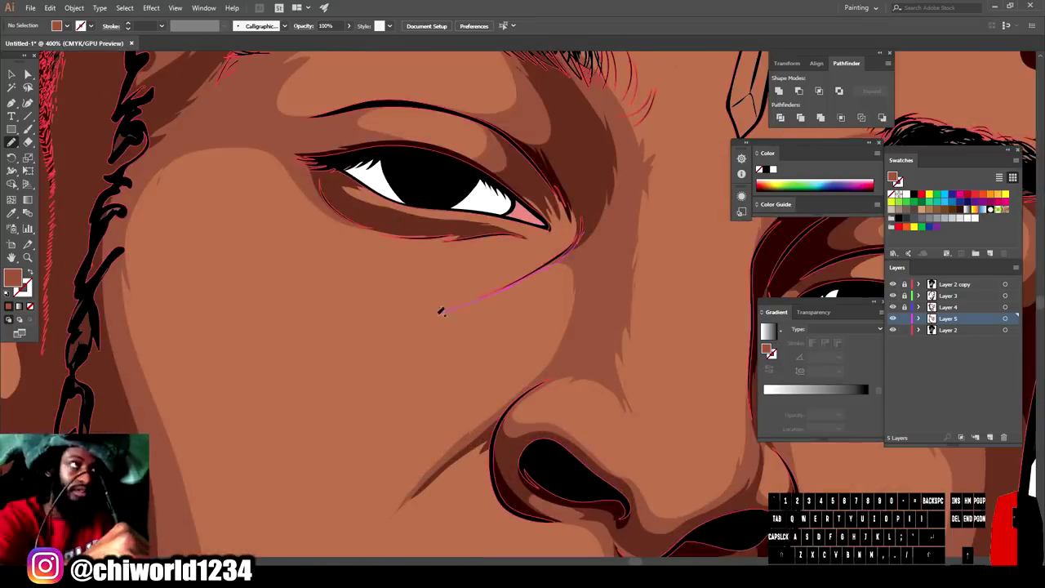
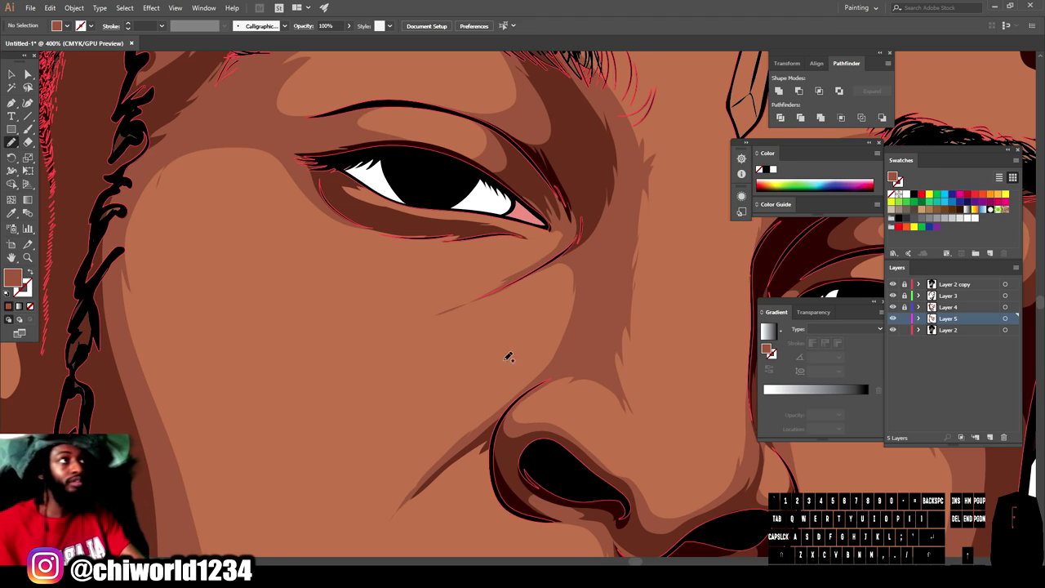
# Step: Check the whole face, then zoom in closely on the eye to continue the brushed detail
pyautogui.press('-')
pyautogui.press('-')
pyautogui.press('-')
pyautogui.press('-')
pyautogui.scroll(-3)
pyautogui.press('=')
pyautogui.scroll(3)
pyautogui.press('=')
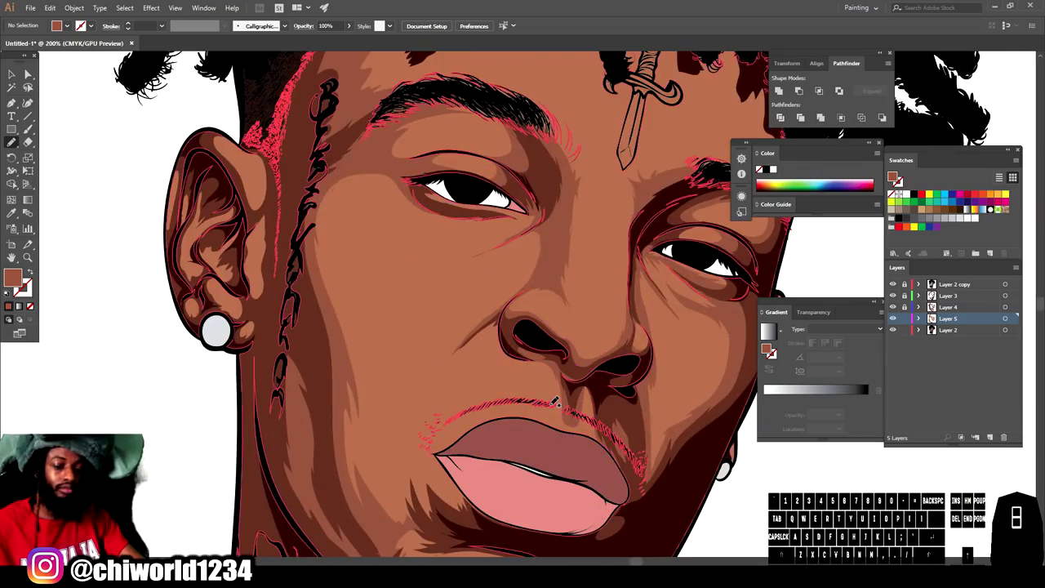
pyautogui.press('-')
pyautogui.scroll(3)
pyautogui.press('=')
pyautogui.press('=')
pyautogui.scroll(-3)
pyautogui.press('=')
pyautogui.scroll(3)
pyautogui.press('=')
pyautogui.press('=')
pyautogui.scroll(3)
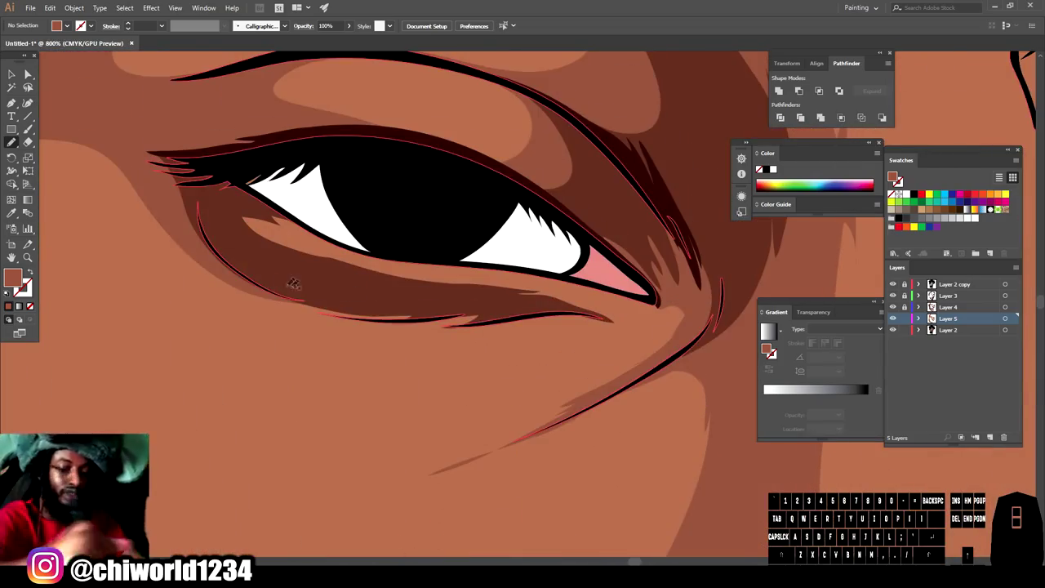
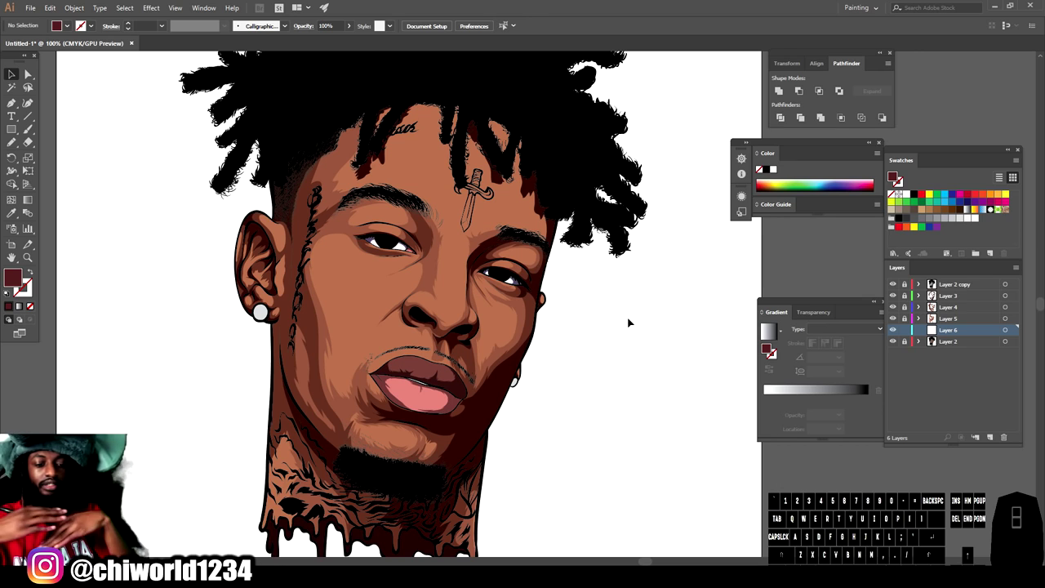
# Step: Zoom in on the face from full view, pick a tool and undo a stray action
pyautogui.press('-')
pyautogui.press('=')
pyautogui.press('=')
pyautogui.press('=')
pyautogui.scroll(3)
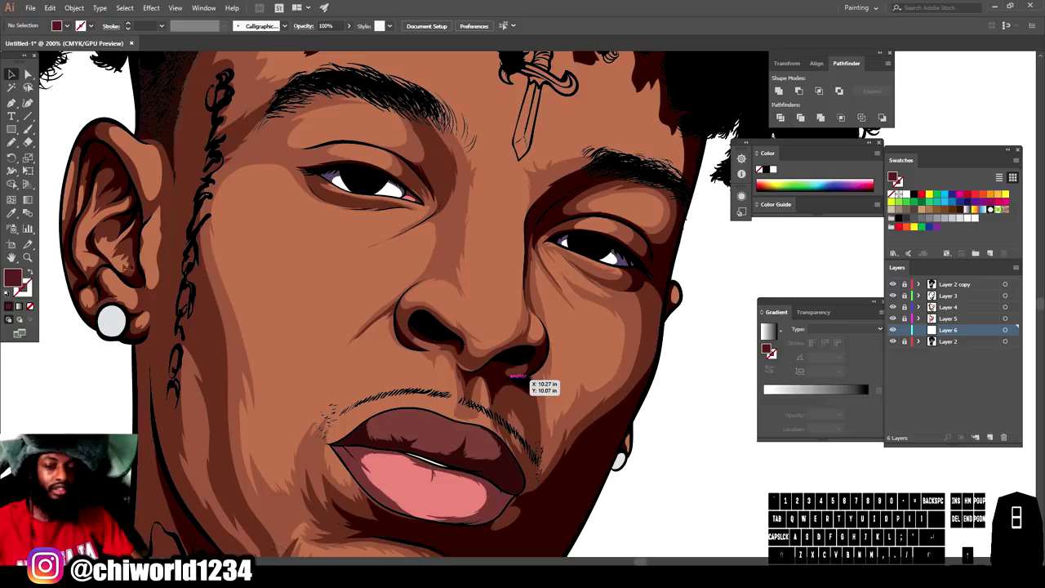
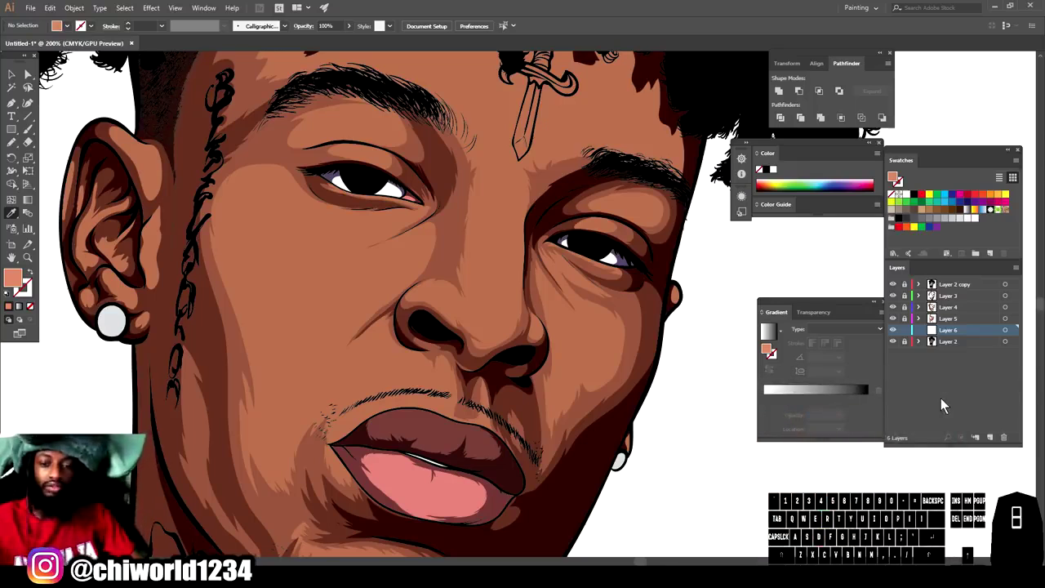
pyautogui.click(10, 149)
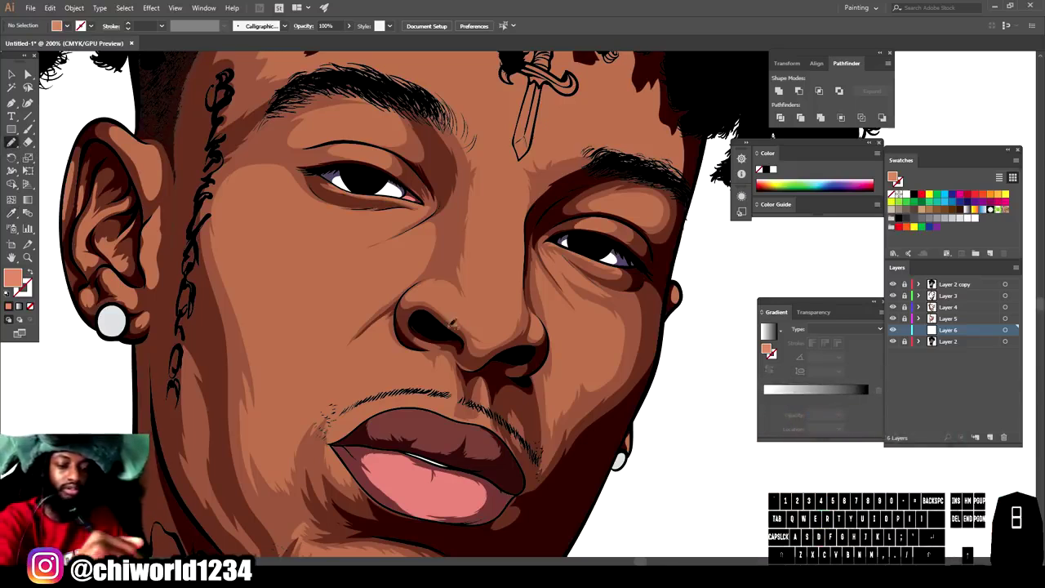
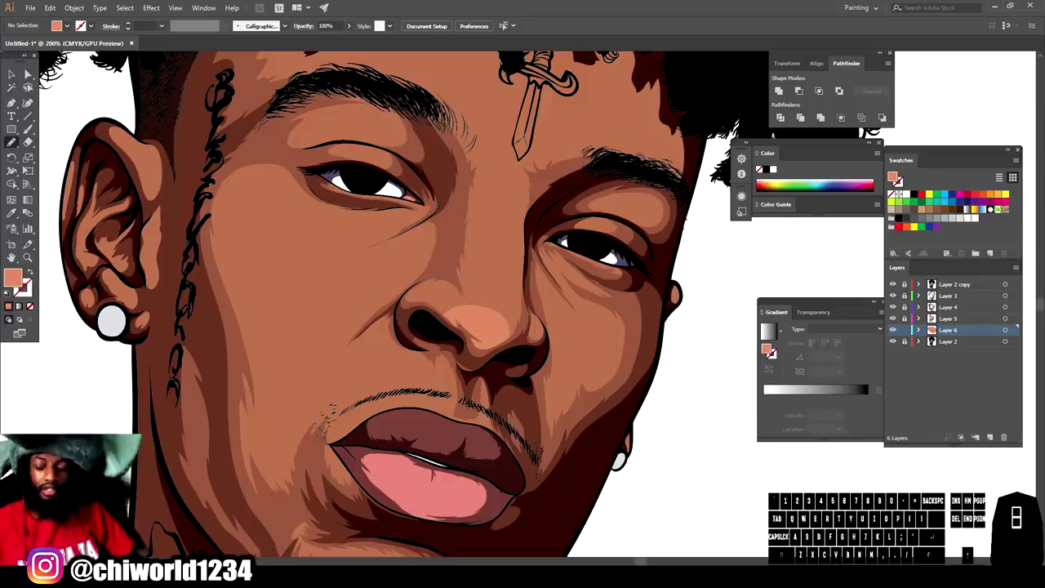
pyautogui.press('ctrl+z')
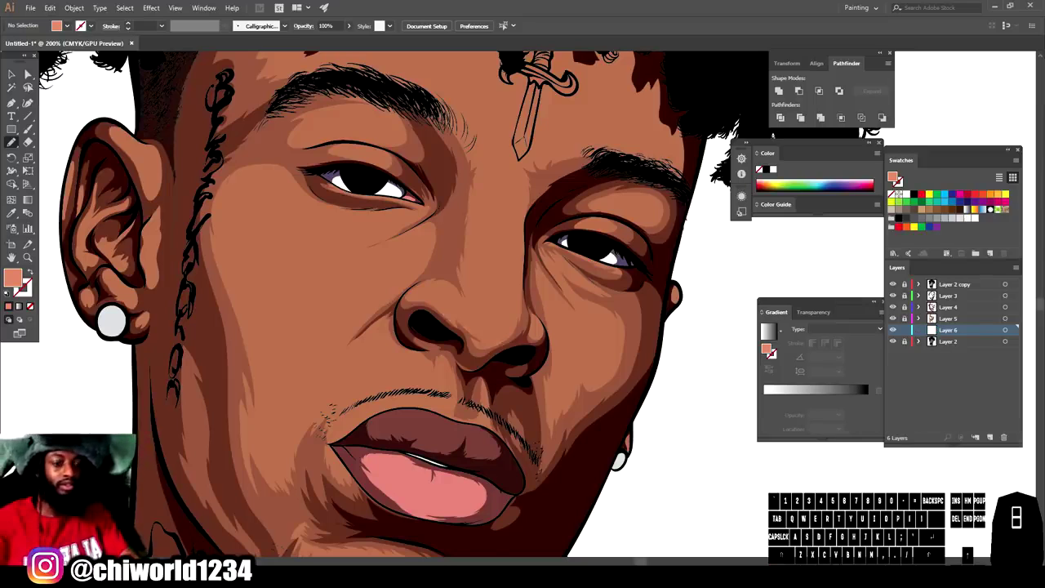
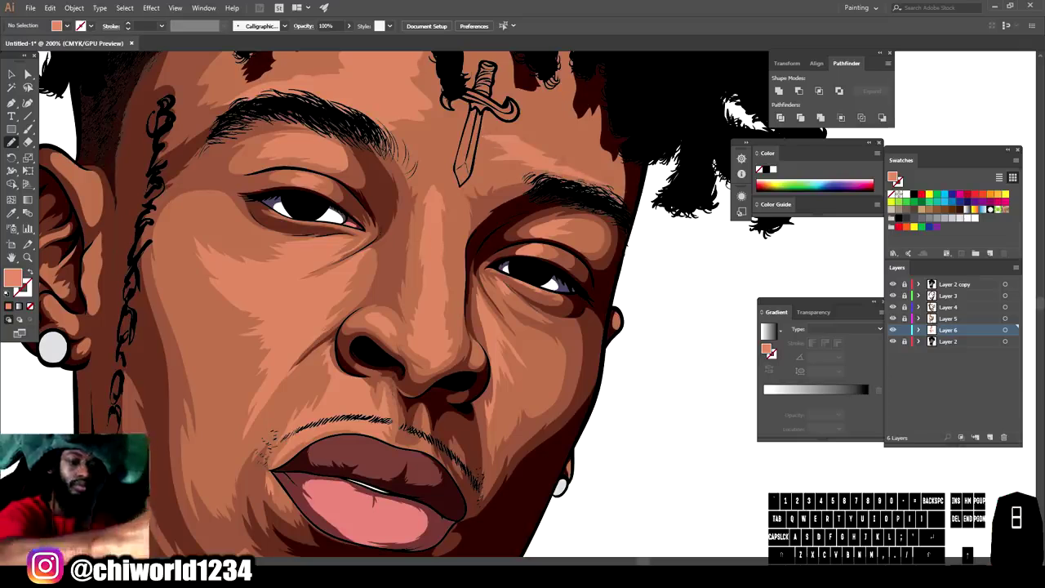
# Step: Zoom out to check the whole portrait, then back in on the face
pyautogui.press('-')
pyautogui.press('-')
pyautogui.press('=')
pyautogui.scroll(3)
pyautogui.press('-')
pyautogui.press('-')
pyautogui.press('=')
pyautogui.scroll(3)
pyautogui.press('=')
pyautogui.scroll(-3)
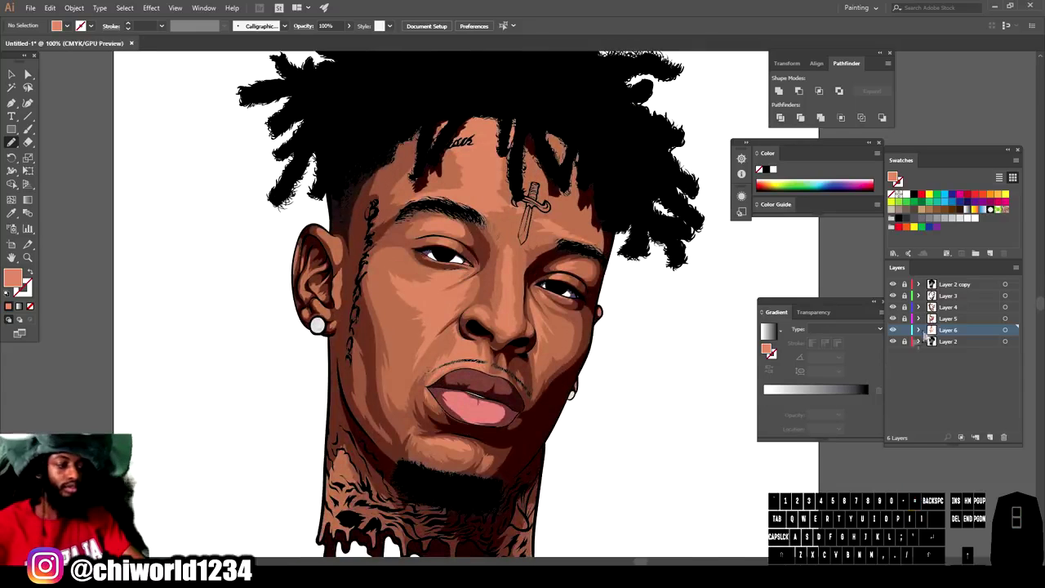
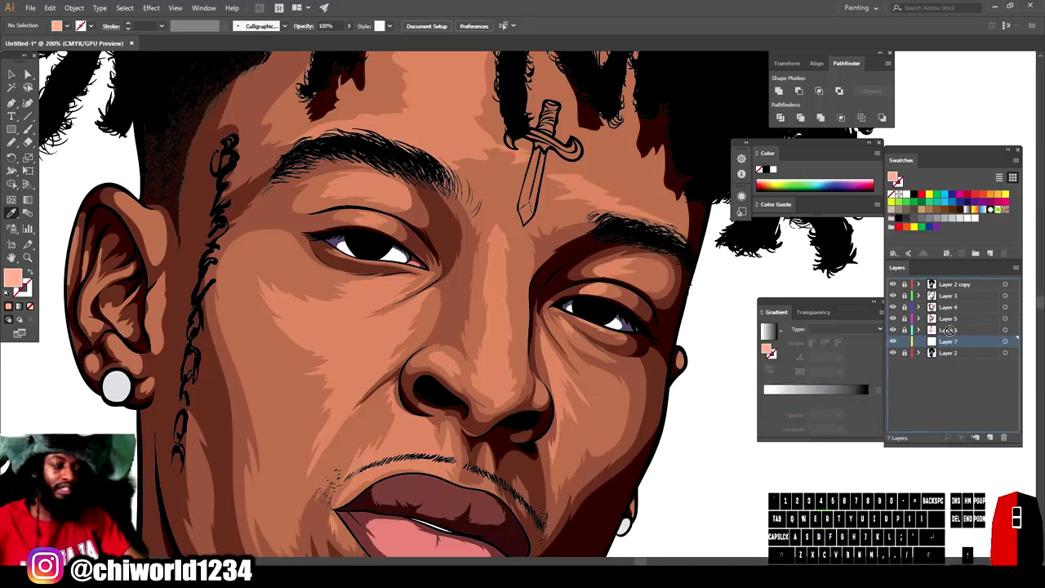
# Step: Create Layer 8 in the Layers panel
pyautogui.click(954, 332)
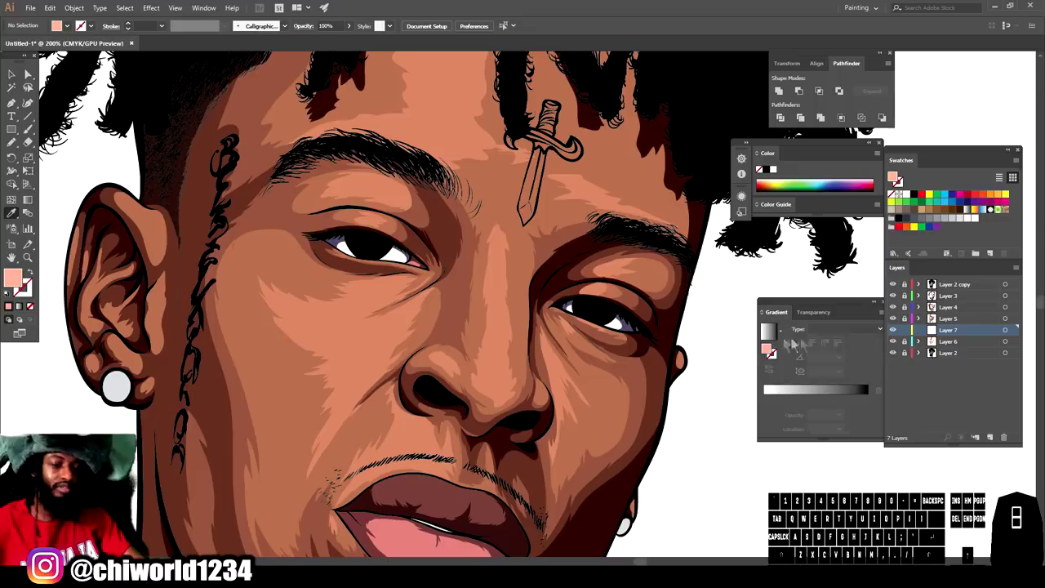
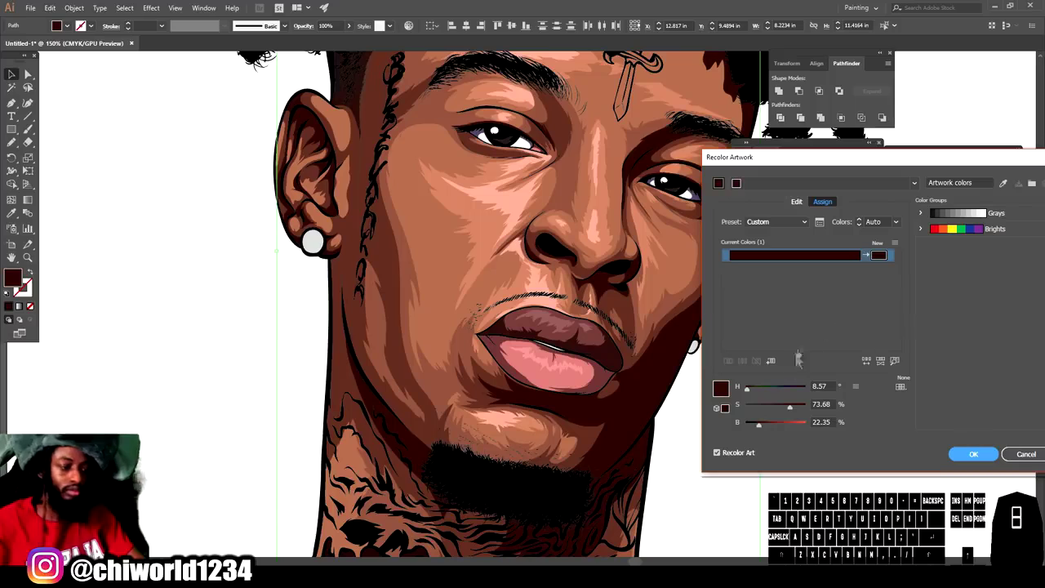
# Step: Lower the shadow colour's brightness to about 17%, apply it and deselect the shapes
pyautogui.click(763, 430)
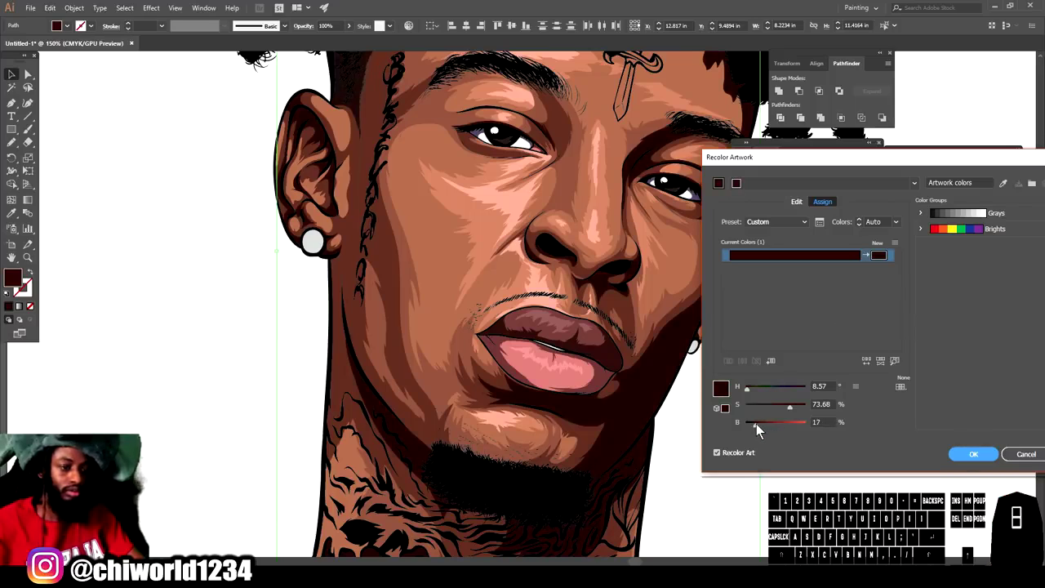
pyautogui.click(760, 430)
pyautogui.click(796, 414)
pyautogui.click(976, 461)
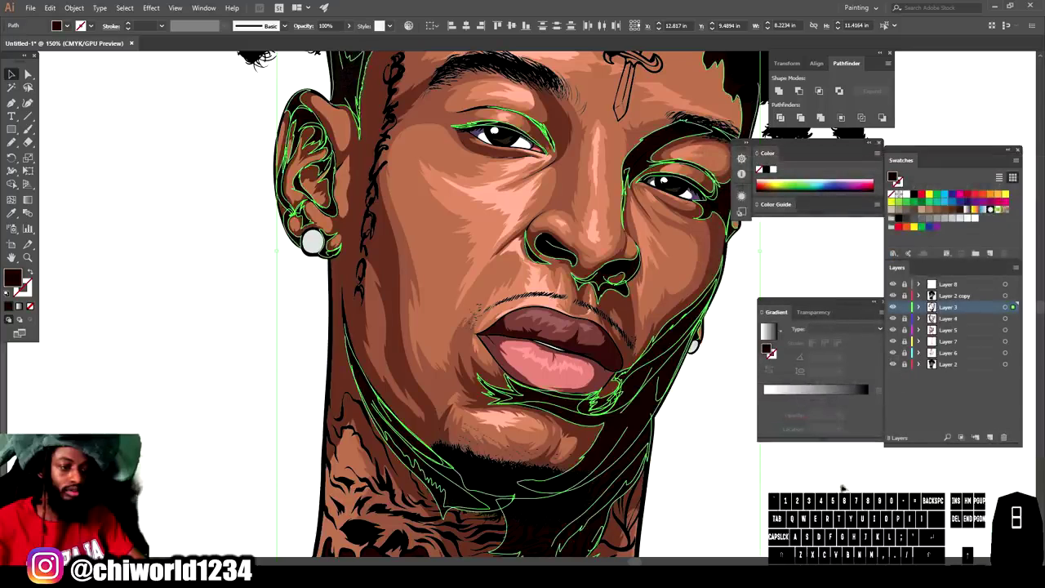
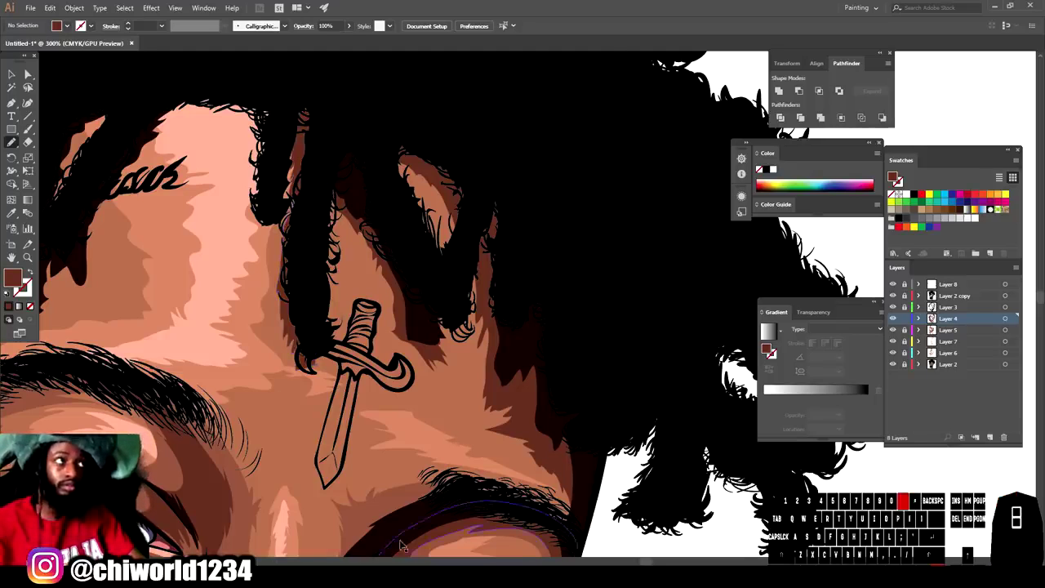
# Step: Zoom out to fit the whole portrait in view before adding the top gradient layer
pyautogui.press('-')
pyautogui.press('-')
pyautogui.scroll(3)
pyautogui.press('=')
pyautogui.press('-')
pyautogui.press('-')
pyautogui.press('-')
pyautogui.scroll(-3)
pyautogui.press('=')
pyautogui.press('=')
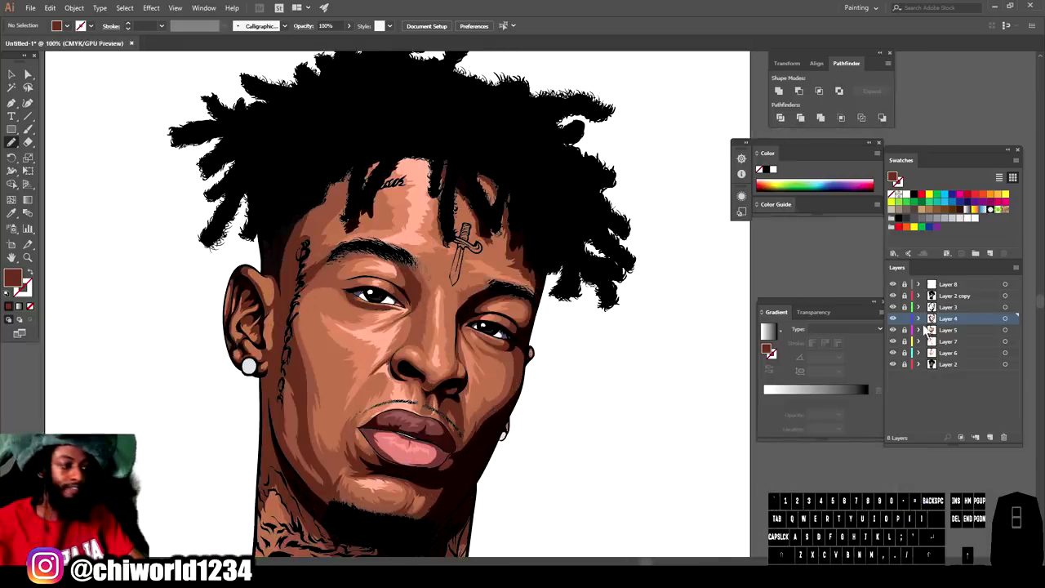
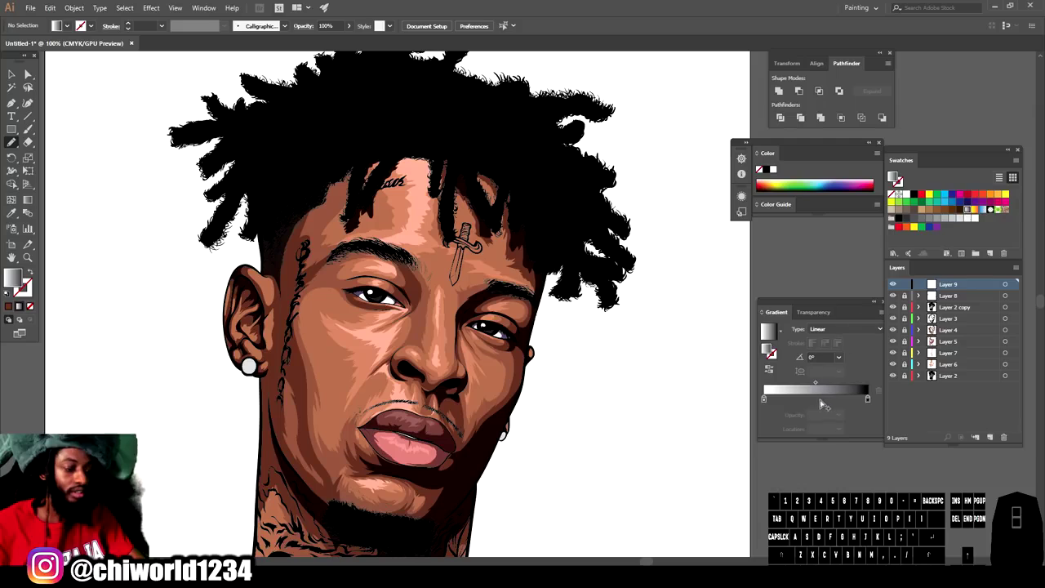
# Step: Set both gradient end stops to dark CMYK colours and move the blend midpoint
pyautogui.moveTo(824, 407); pyautogui.dragTo(871, 407)
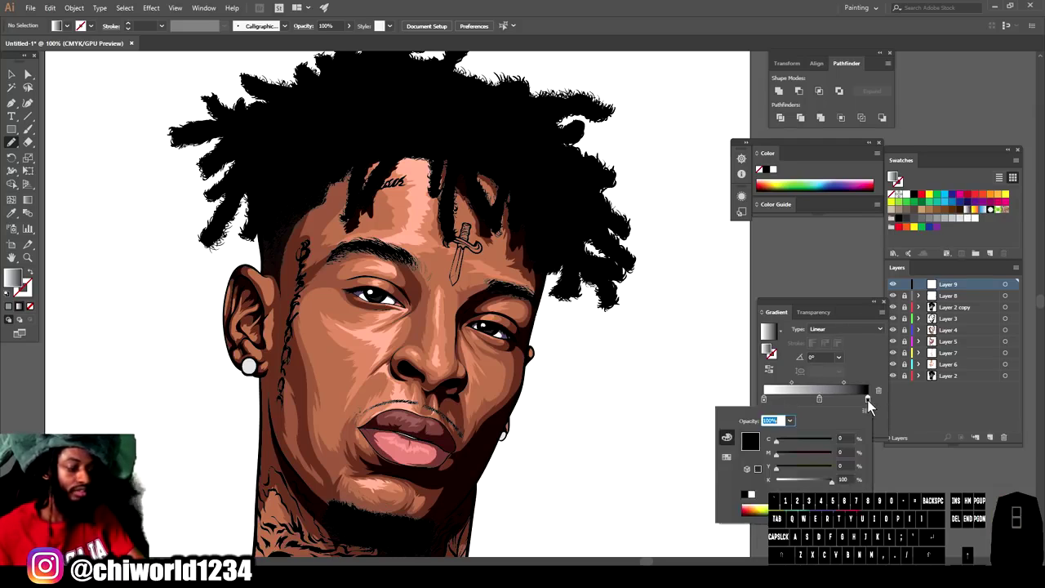
pyautogui.click(785, 444)
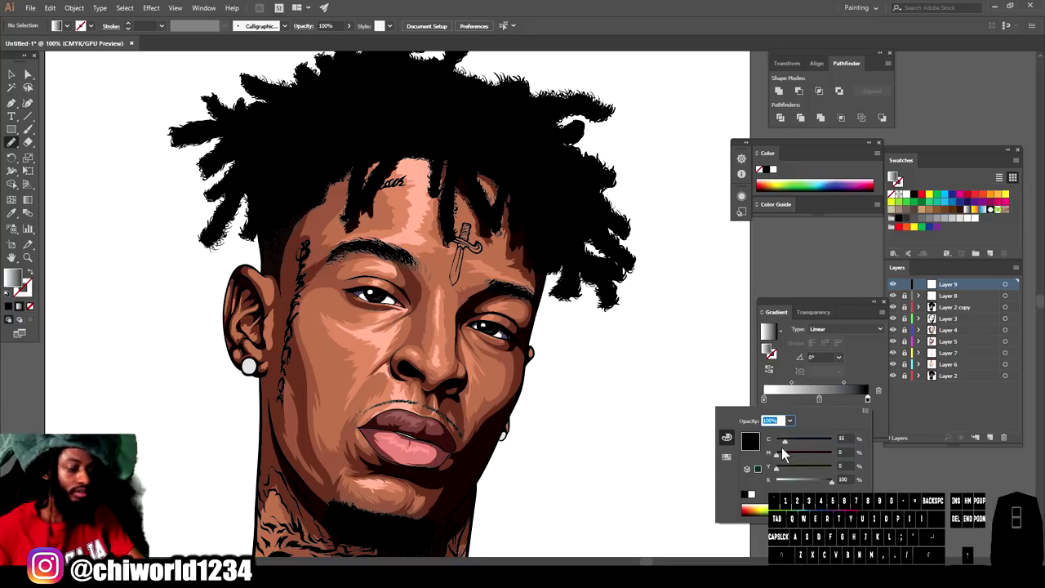
pyautogui.click(788, 460)
pyautogui.click(787, 473)
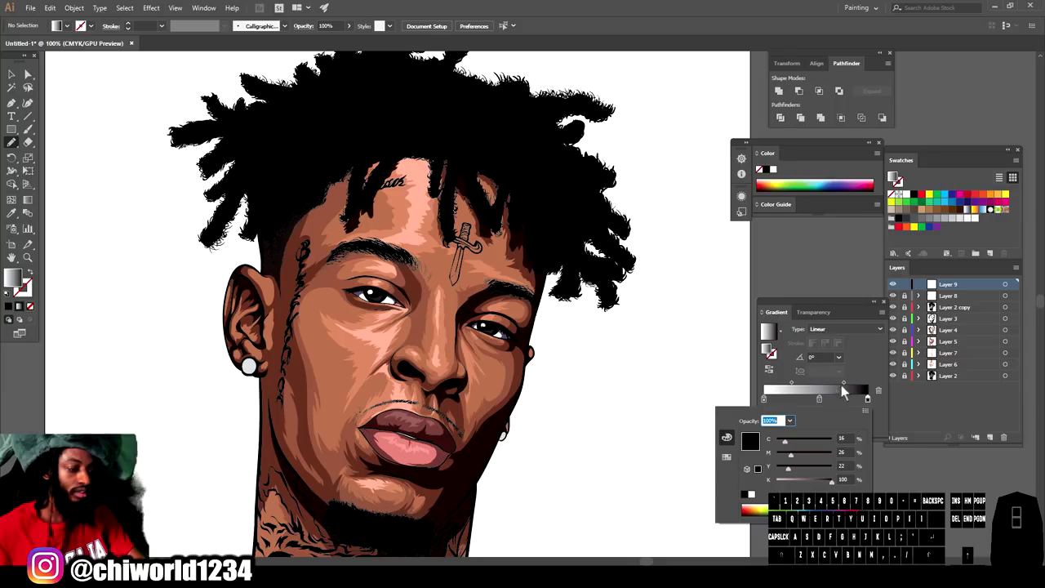
pyautogui.click(849, 388)
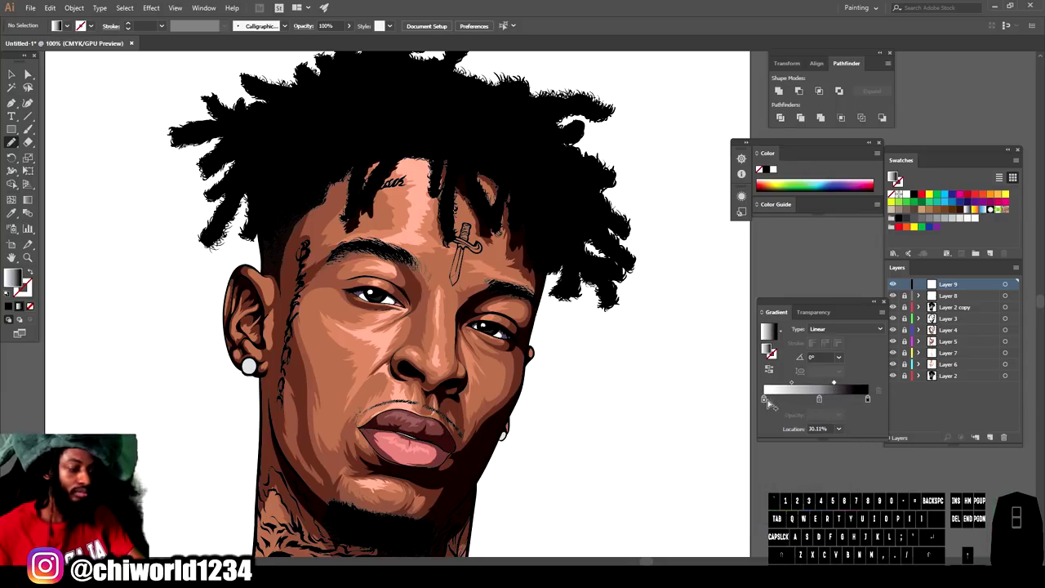
pyautogui.click(766, 409)
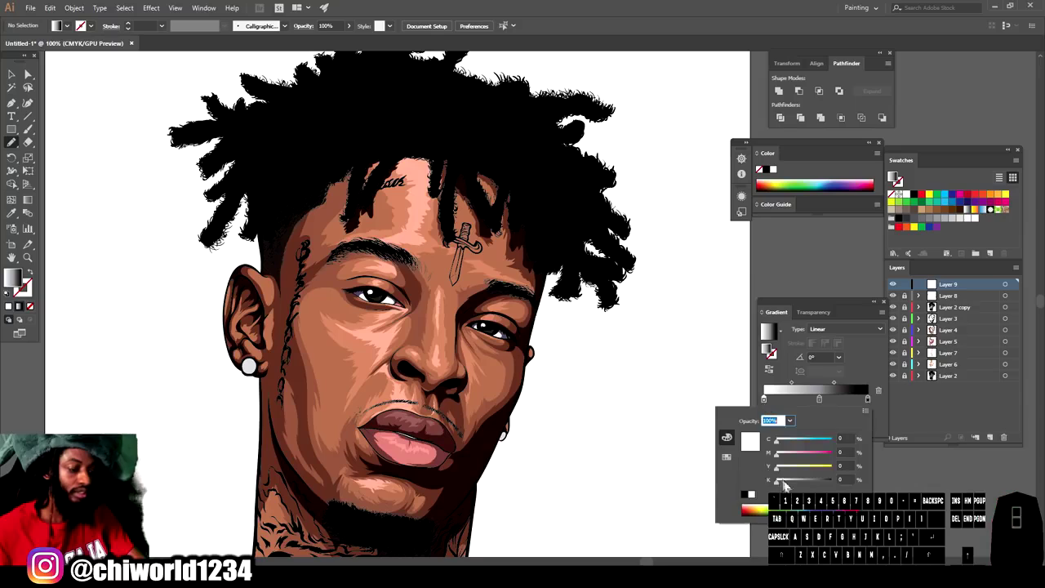
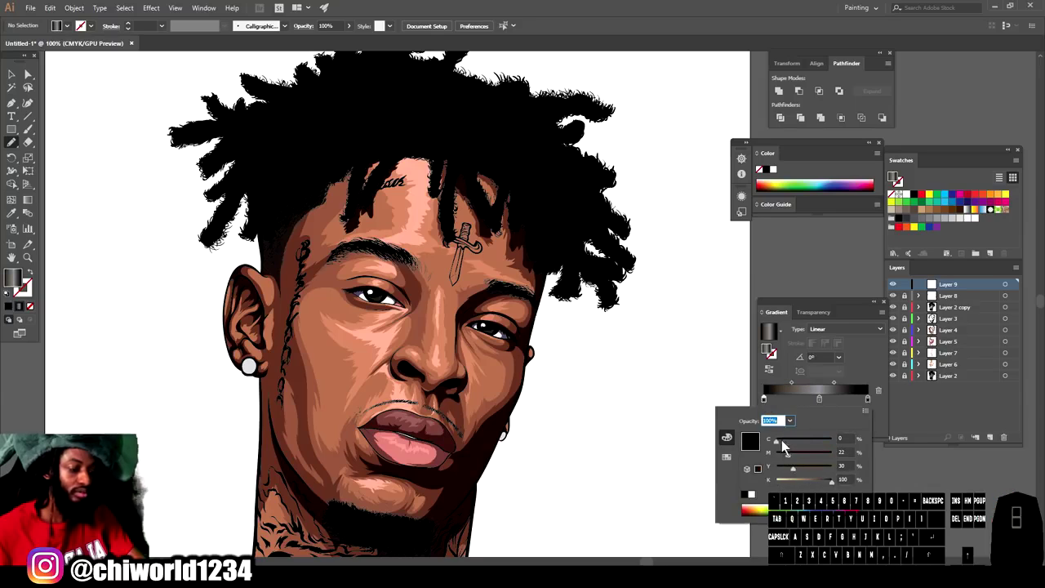
pyautogui.click(783, 446)
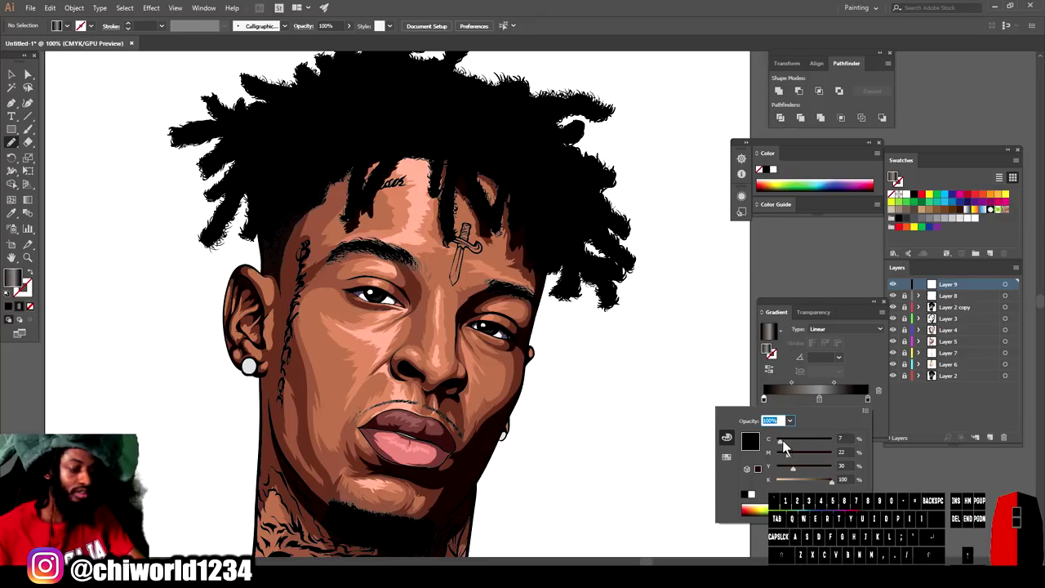
pyautogui.click(796, 387)
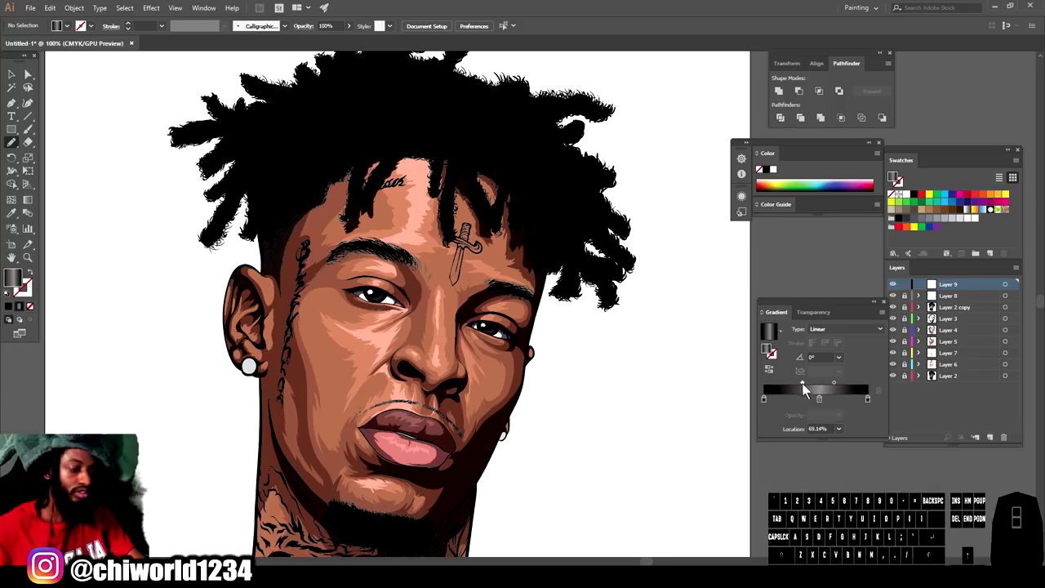
# Step: Add a middle stop tinted olive grey and reposition the stops and midpoints
pyautogui.click(823, 407)
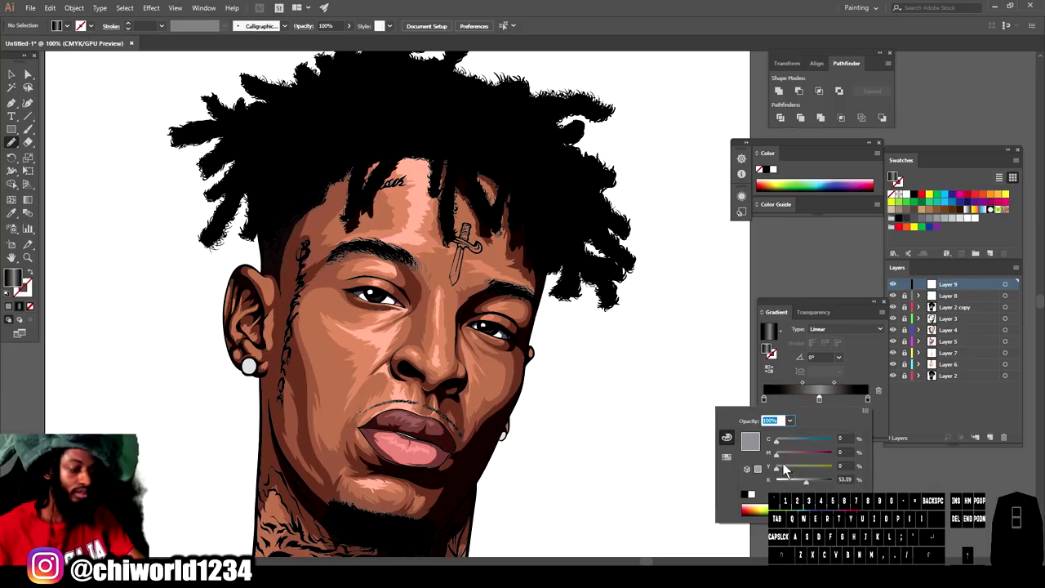
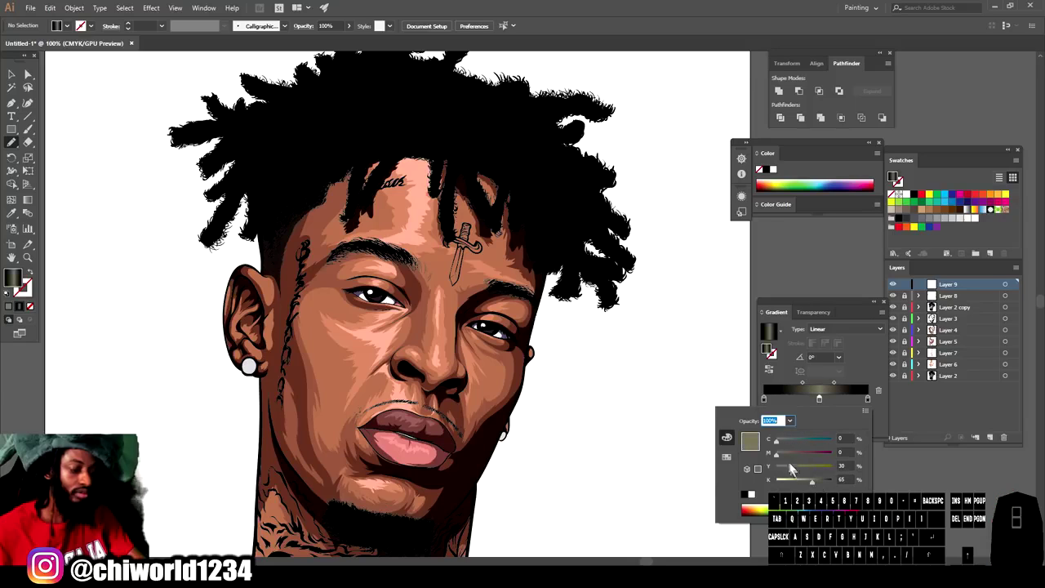
pyautogui.moveTo(783, 458); pyautogui.dragTo(799, 448)
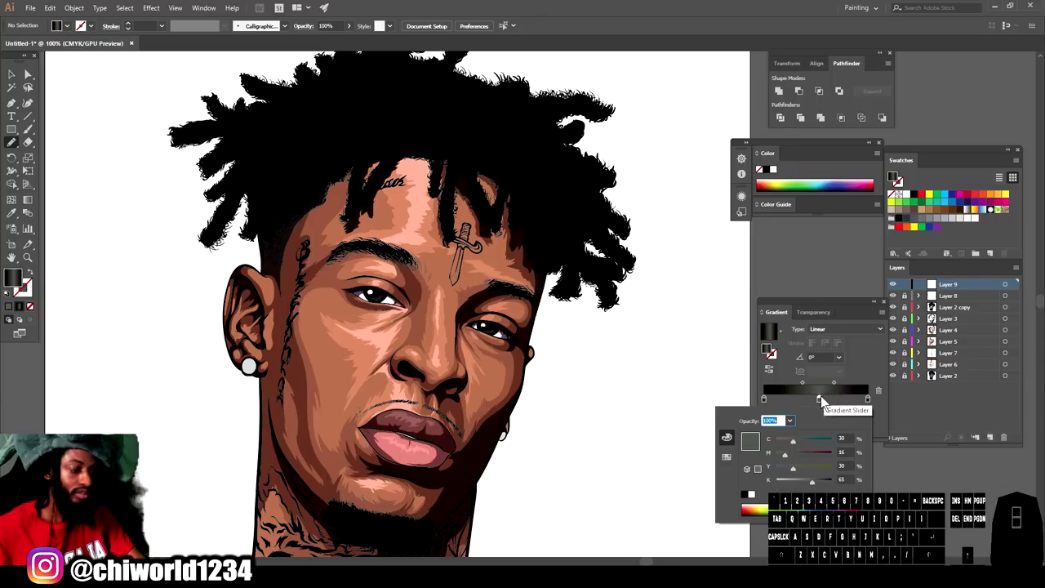
pyautogui.click(823, 406)
pyautogui.click(823, 407)
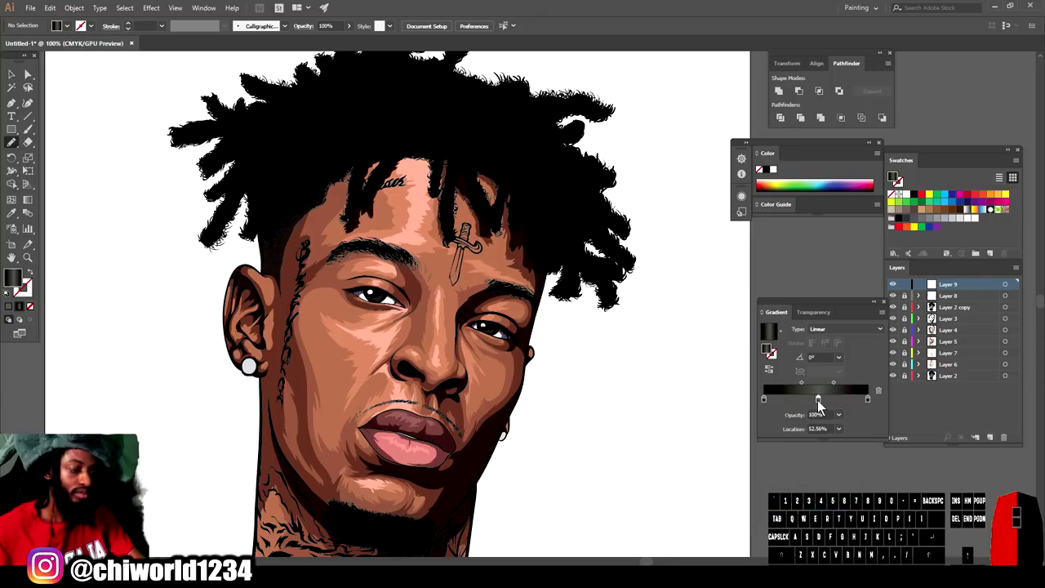
pyautogui.click(838, 389)
pyautogui.click(805, 388)
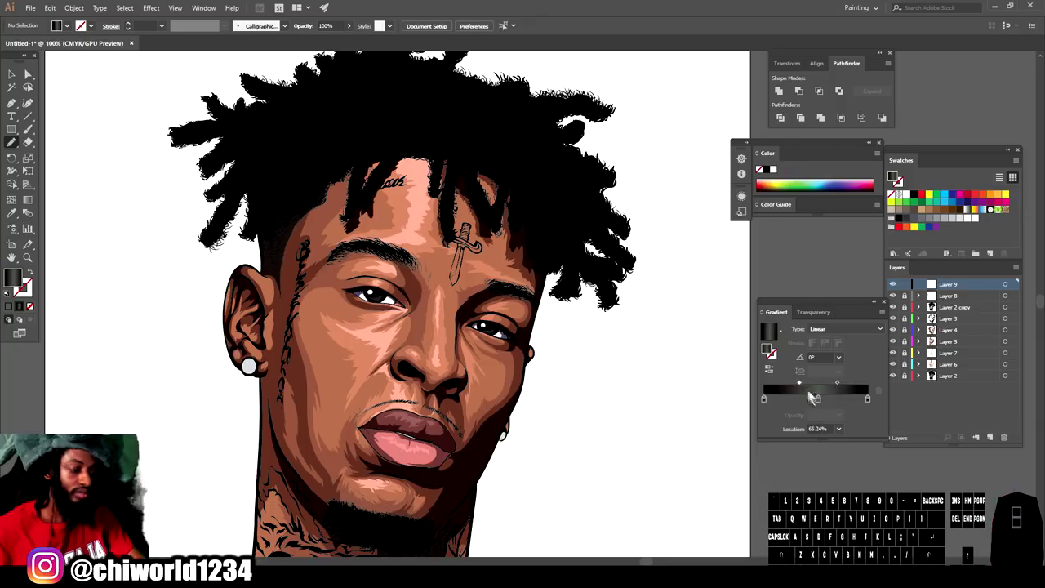
pyautogui.click(820, 402)
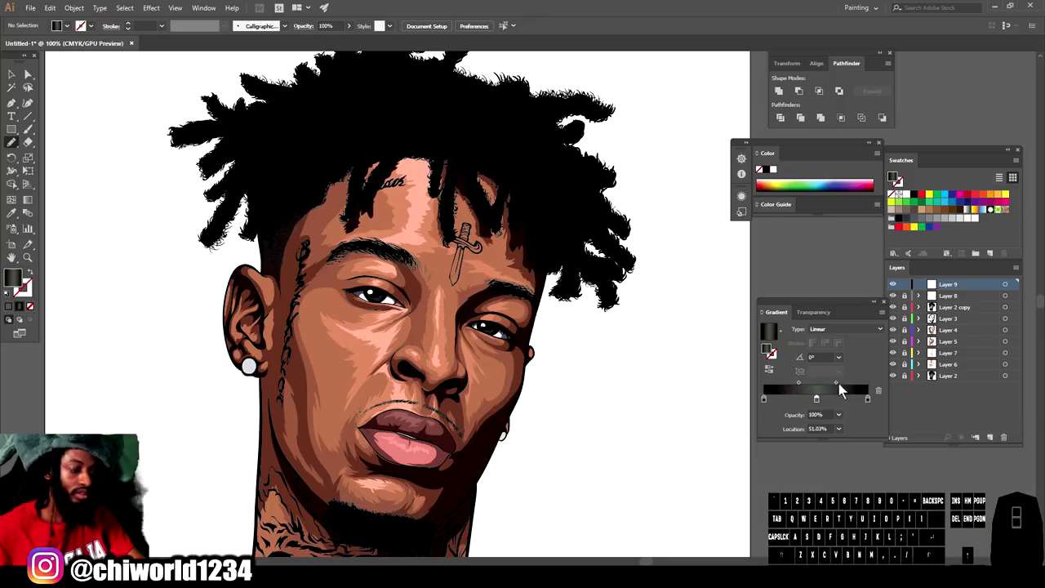
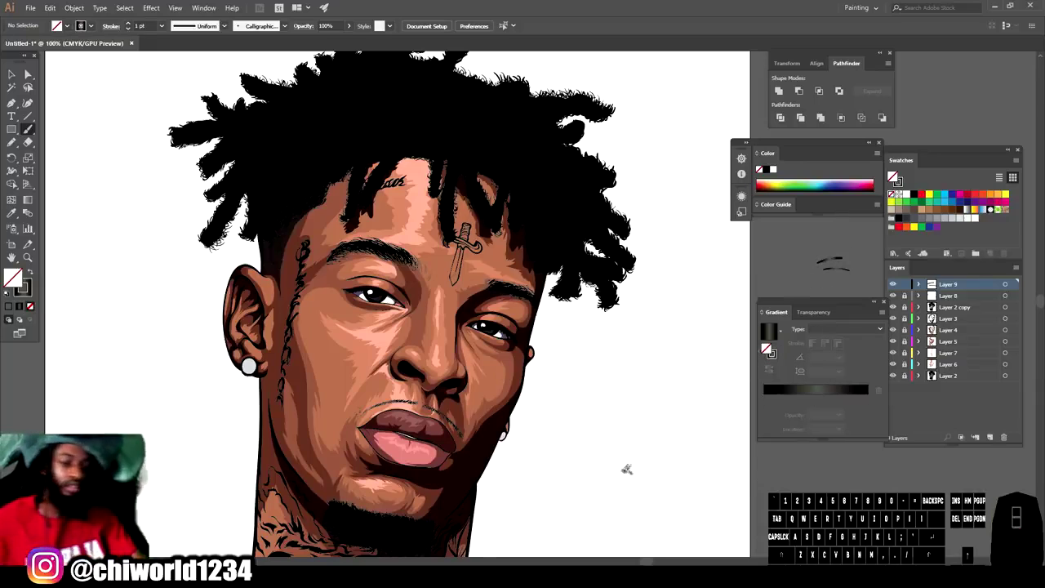
# Step: Brush the first set of light highlight strands across the chin beard at 0.5 pt
pyautogui.press('-')
pyautogui.press('=')
pyautogui.press('=')
pyautogui.scroll(-3)
pyautogui.press('=')
pyautogui.scroll(3)
pyautogui.click(893, 176)
pyautogui.doubleClick(894, 176)
pyautogui.click(893, 176)
pyautogui.doubleClick(893, 176)
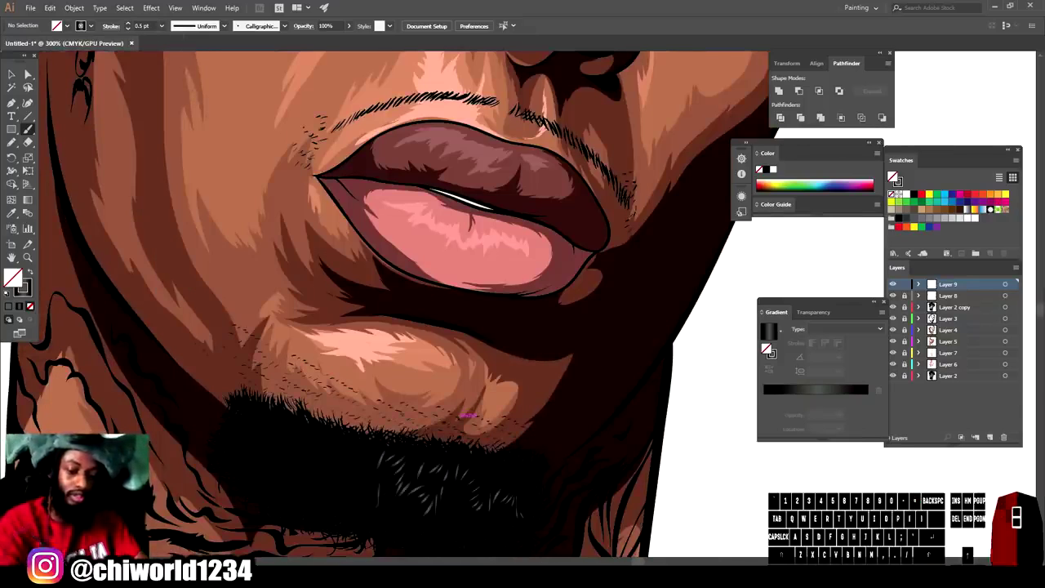
pyautogui.click(893, 176)
pyautogui.click(893, 176)
pyautogui.click(894, 176)
pyautogui.click(893, 176)
# Step: Add a denser pass of gradient highlight strands through the beard
pyautogui.press('-')
pyautogui.press('=')
pyautogui.scroll(-3)
pyautogui.scroll(3)
pyautogui.click(893, 175)
pyautogui.press('z')
pyautogui.click(893, 176)
pyautogui.click(893, 176)
pyautogui.click(893, 176)
pyautogui.doubleClick(893, 175)
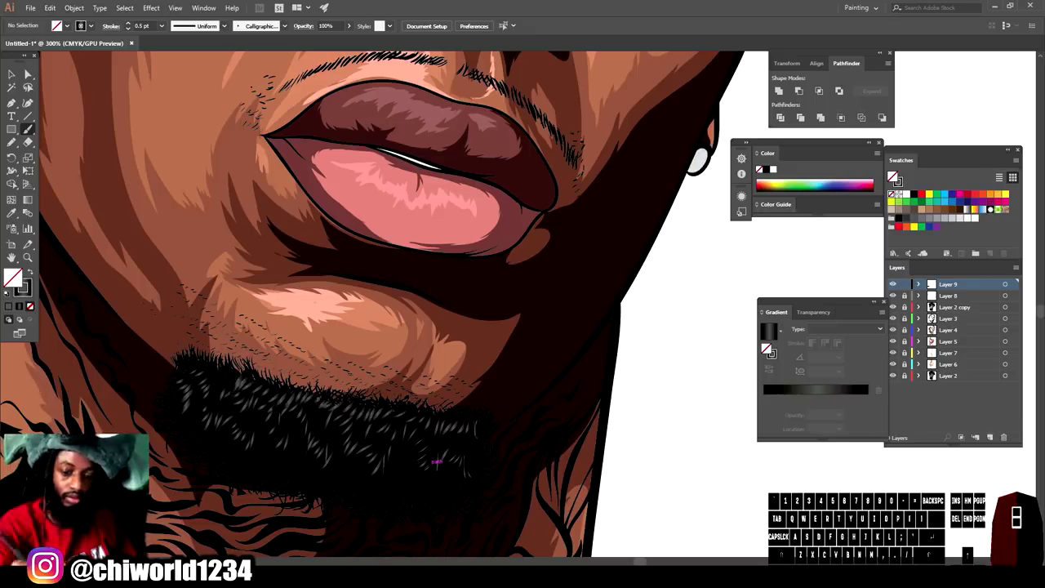
pyautogui.doubleClick(893, 176)
pyautogui.click(893, 176)
pyautogui.doubleClick(894, 176)
pyautogui.click(894, 176)
pyautogui.click(894, 175)
pyautogui.click(893, 175)
pyautogui.click(894, 176)
pyautogui.doubleClick(893, 176)
# Step: Check the beard from farther out and fill in the remaining highlight strands
pyautogui.press('-')
pyautogui.scroll(-3)
pyautogui.press('=')
pyautogui.scroll(3)
pyautogui.click(893, 176)
pyautogui.click(893, 176)
pyautogui.doubleClick(894, 176)
pyautogui.scroll(-3)
pyautogui.doubleClick(893, 176)
pyautogui.press('h')
pyautogui.doubleClick(893, 176)
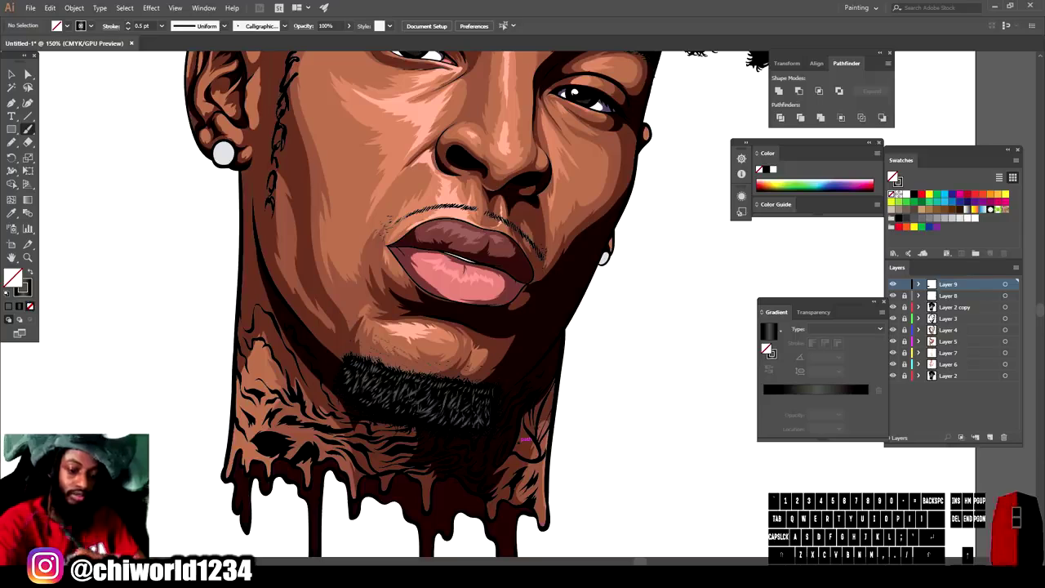
pyautogui.doubleClick(894, 175)
pyautogui.click(894, 176)
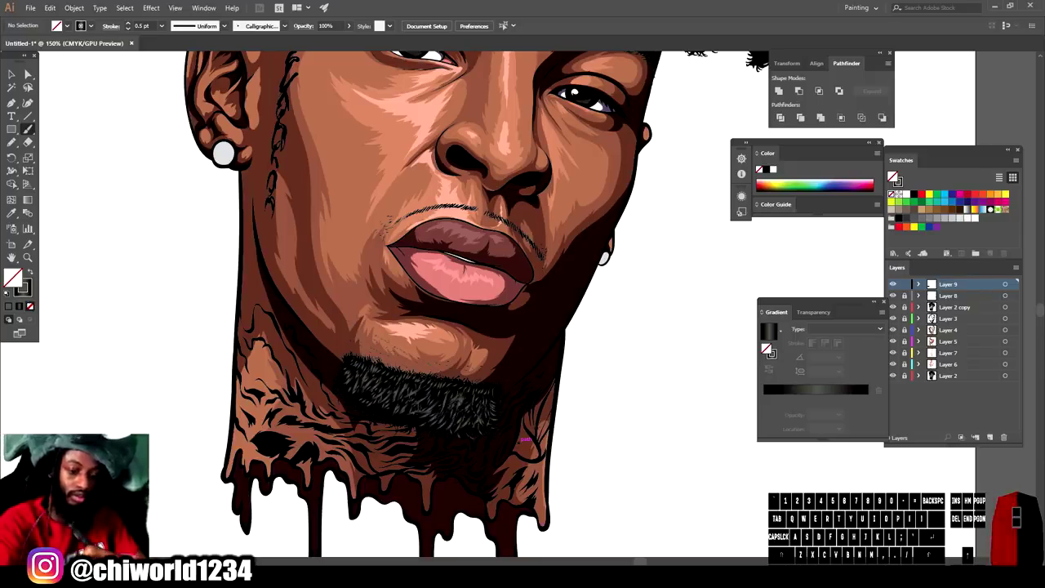
pyautogui.click(893, 175)
# Step: Brush a few highlight strokes on the upper face area
pyautogui.press('-')
pyautogui.scroll(3)
pyautogui.press('=')
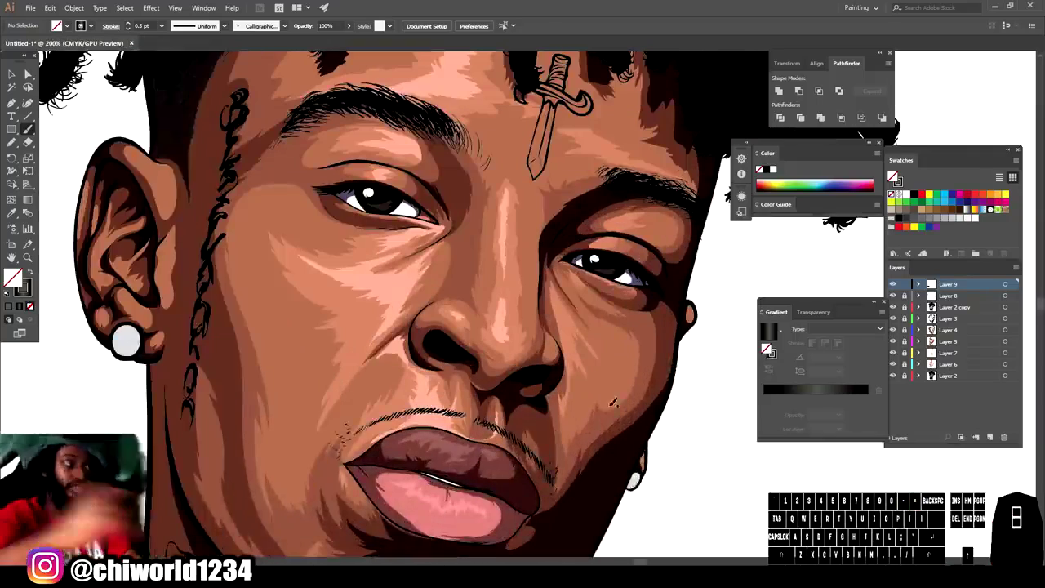
pyautogui.click(893, 175)
pyautogui.click(893, 175)
pyautogui.click(893, 176)
pyautogui.click(893, 175)
# Step: Paint ridged black-to-grey highlight strands along one dreadlock over the forehead
pyautogui.press('-')
pyautogui.press('-')
pyautogui.scroll(3)
pyautogui.press('=')
pyautogui.press('=')
pyautogui.click(893, 175)
pyautogui.click(893, 176)
pyautogui.click(893, 176)
pyautogui.click(893, 175)
pyautogui.click(894, 176)
pyautogui.doubleClick(893, 176)
pyautogui.click(893, 176)
pyautogui.click(893, 175)
pyautogui.press('-')
pyautogui.press('-')
pyautogui.press('=')
# Step: Paint curved grey gradient highlight strands along the central dreadlocks over the forehead
pyautogui.click(893, 176)
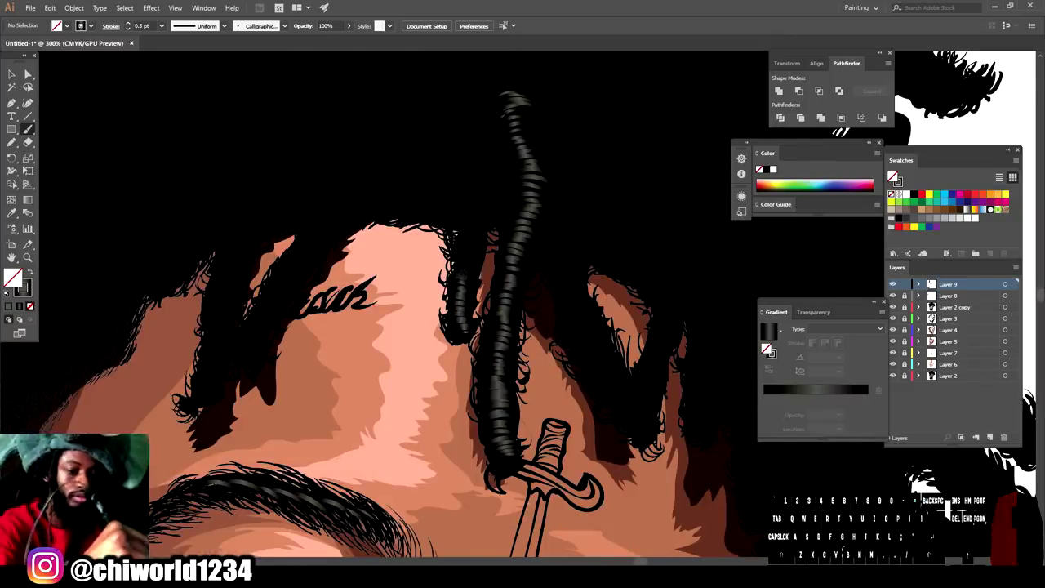
pyautogui.click(893, 176)
pyautogui.doubleClick(893, 175)
pyautogui.doubleClick(893, 176)
pyautogui.click(893, 175)
pyautogui.click(893, 176)
pyautogui.doubleClick(893, 176)
pyautogui.click(893, 175)
pyautogui.click(893, 176)
pyautogui.click(893, 176)
pyautogui.doubleClick(893, 175)
pyautogui.click(894, 176)
# Step: Add grey highlight strands to the left front and leftmost forehead dreadlocks
pyautogui.click(893, 175)
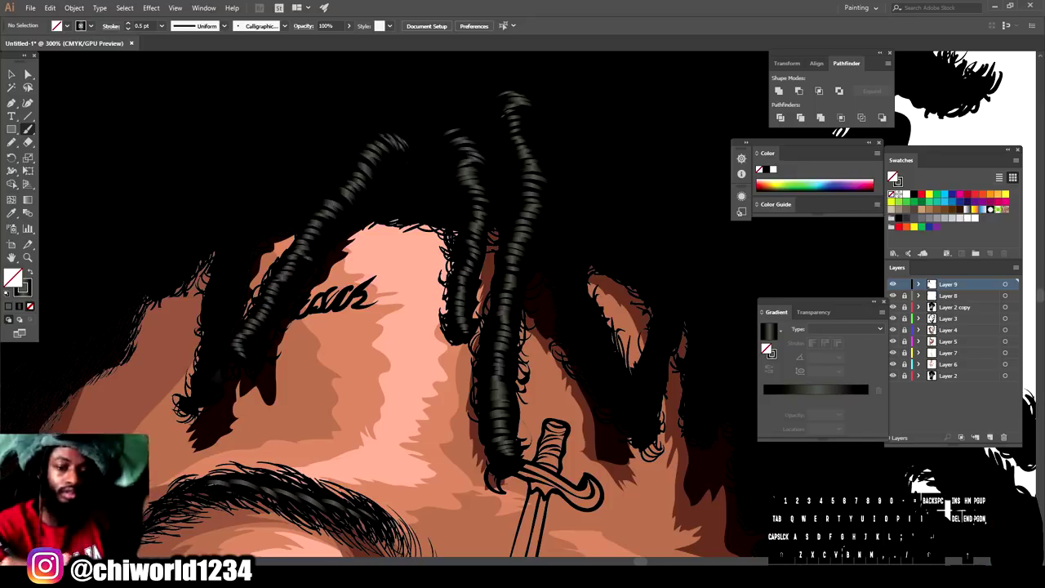
pyautogui.click(894, 175)
pyautogui.click(893, 176)
pyautogui.click(893, 175)
pyautogui.doubleClick(893, 175)
pyautogui.click(893, 176)
pyautogui.click(894, 175)
pyautogui.click(893, 176)
pyautogui.click(893, 176)
pyautogui.click(894, 175)
pyautogui.click(893, 176)
pyautogui.click(893, 176)
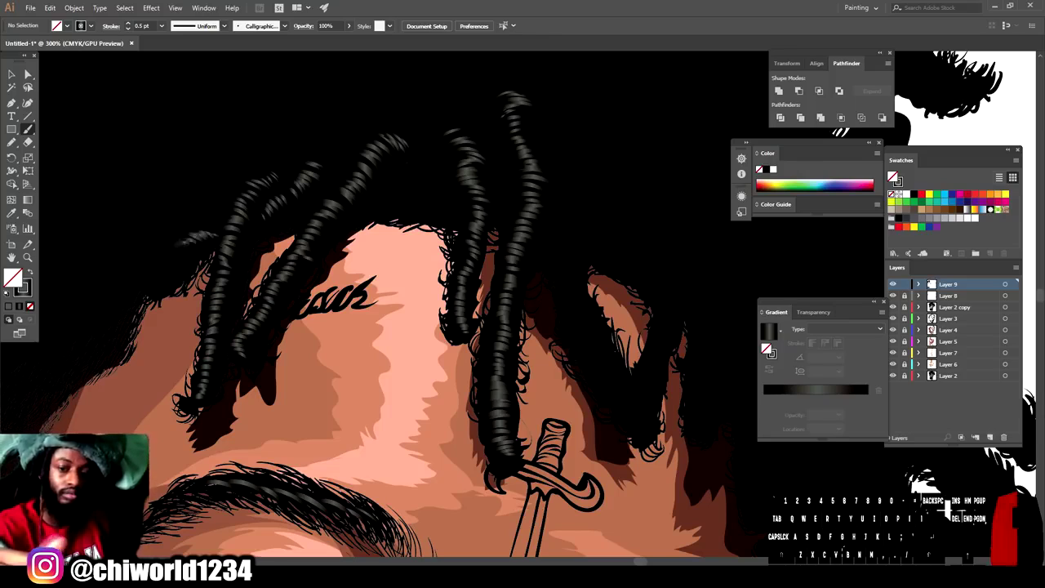
pyautogui.click(893, 176)
# Step: Highlight the left-side dreadlocks with a few more grey brush strands
pyautogui.press('-')
pyautogui.press('-')
pyautogui.press('=')
pyautogui.scroll(-3)
pyautogui.press('=')
pyautogui.press('=')
pyautogui.scroll(3)
pyautogui.click(893, 175)
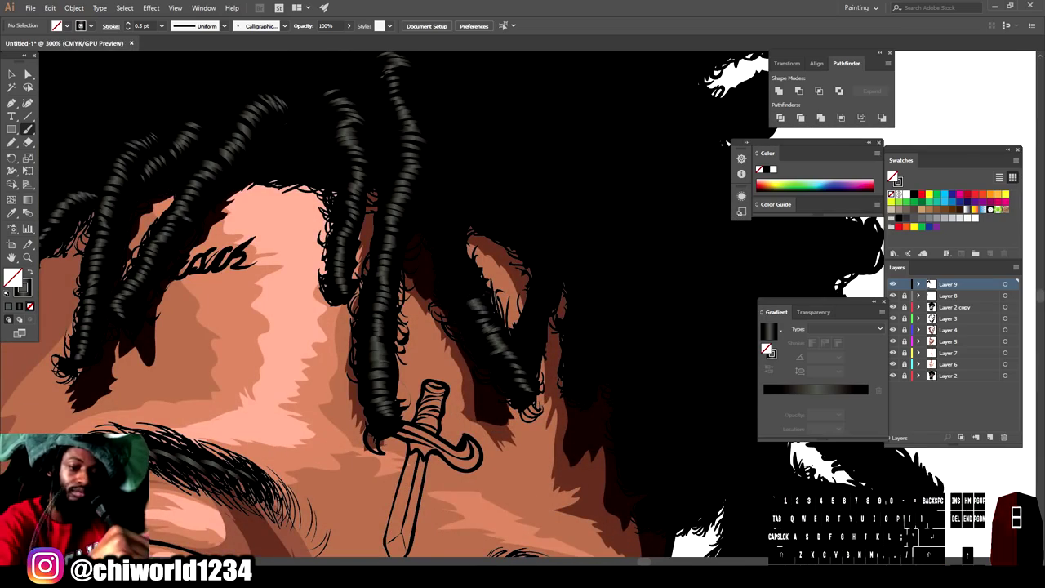
pyautogui.click(893, 176)
pyautogui.click(893, 176)
pyautogui.click(894, 176)
pyautogui.press('-')
pyautogui.press('-')
pyautogui.press('-')
pyautogui.press('=')
pyautogui.click(893, 175)
pyautogui.click(893, 176)
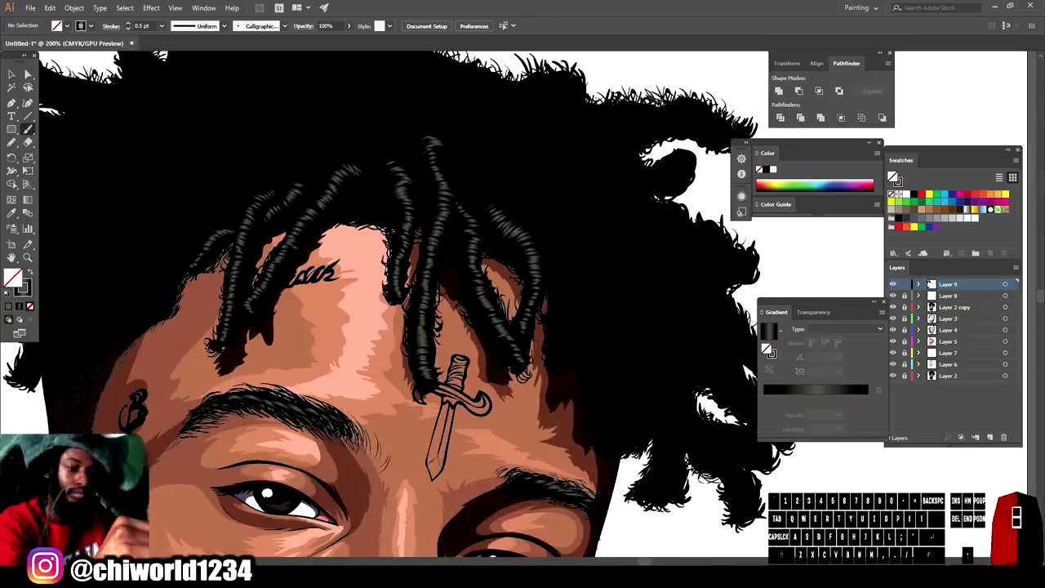
# Step: From a wider view of the hairline, add grey highlight strands to remaining front dreadlocks
pyautogui.press('-')
pyautogui.press('=')
pyautogui.scroll(3)
pyautogui.press('=')
pyautogui.scroll(-3)
pyautogui.press('=')
pyautogui.click(893, 176)
pyautogui.click(893, 176)
pyautogui.click(893, 175)
pyautogui.press('-')
pyautogui.scroll(3)
pyautogui.press('=')
pyautogui.scroll(-3)
pyautogui.press('=')
pyautogui.click(893, 176)
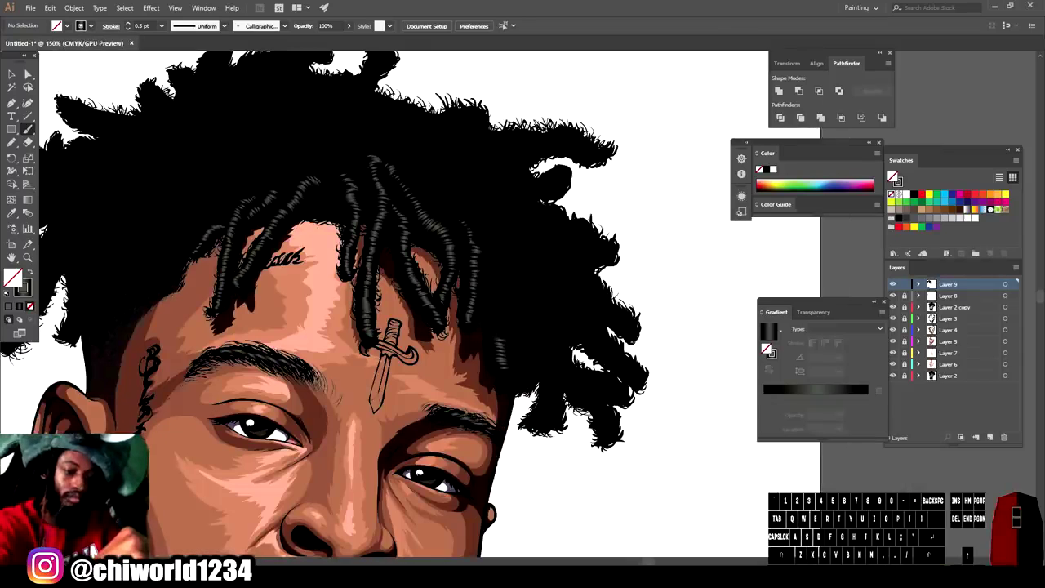
pyautogui.click(893, 176)
pyautogui.click(893, 176)
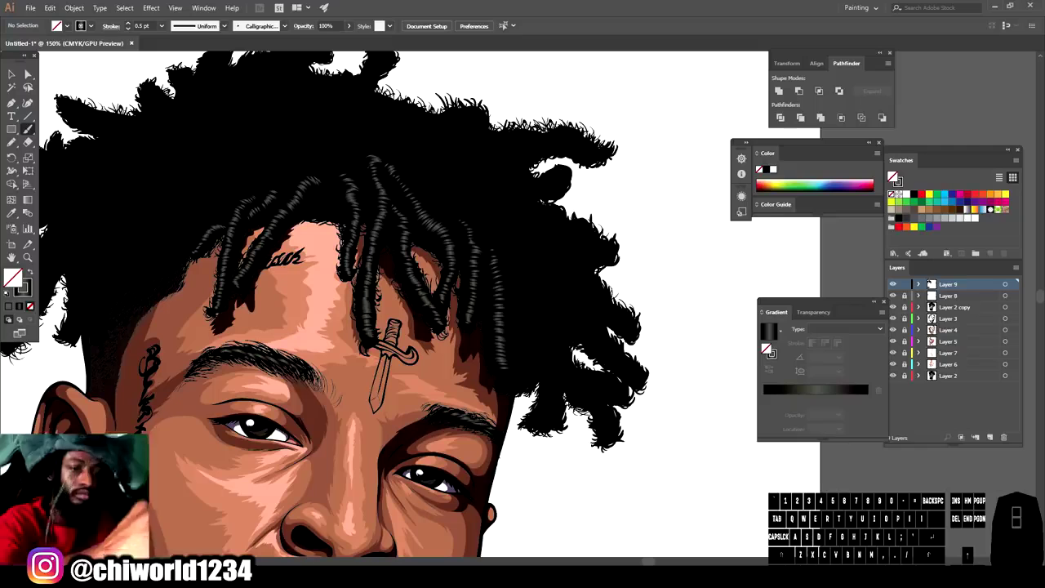
pyautogui.click(893, 175)
pyautogui.click(894, 175)
# Step: Paint grey highlight strands on a right-side dreadlock and review the hair shading
pyautogui.press('-')
pyautogui.scroll(3)
pyautogui.press('=')
pyautogui.scroll(-3)
pyautogui.click(893, 176)
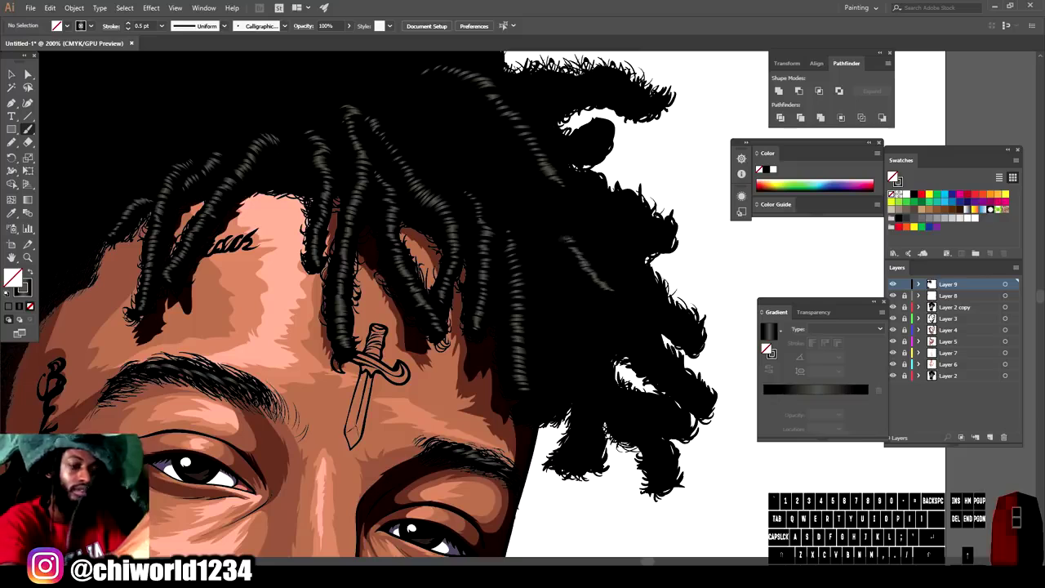
pyautogui.click(893, 176)
pyautogui.click(893, 176)
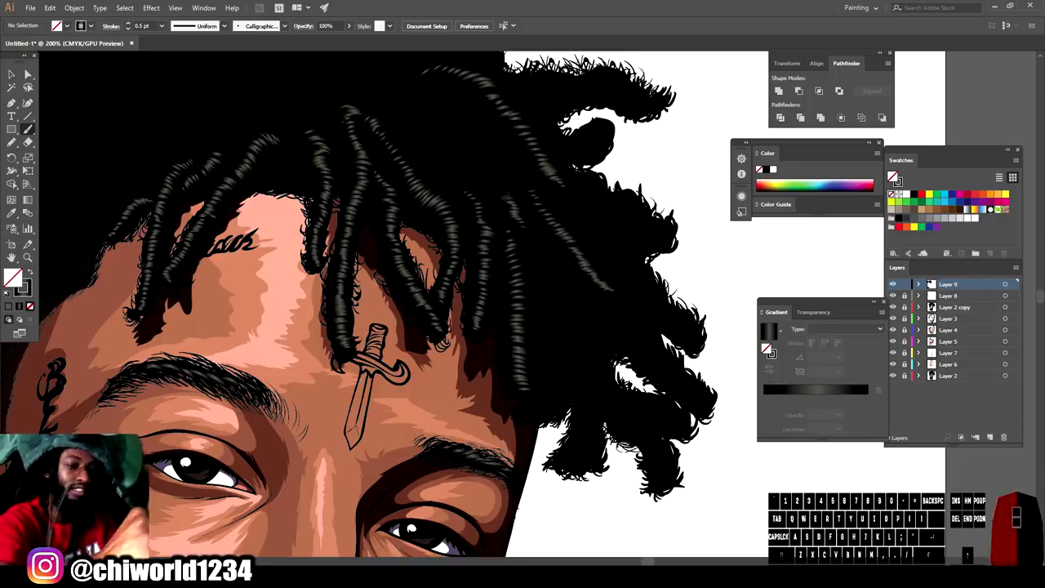
pyautogui.click(893, 176)
pyautogui.click(893, 175)
pyautogui.click(893, 175)
pyautogui.press('-')
pyautogui.press('-')
pyautogui.press('=')
pyautogui.scroll(3)
pyautogui.press('-')
pyautogui.press('=')
# Step: Paint thin grey highlight strands on the first right-side dreadlock
pyautogui.scroll(3)
pyautogui.click(893, 175)
pyautogui.click(893, 175)
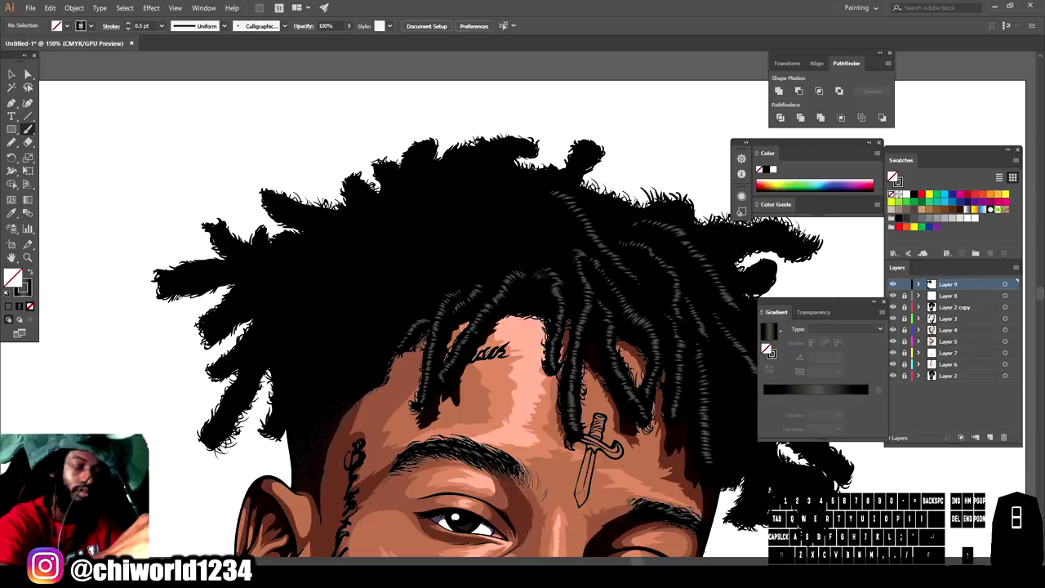
pyautogui.click(893, 176)
pyautogui.click(893, 175)
pyautogui.click(893, 176)
# Step: Highlight a hanging right-side dreadlock with a series of grey brush strands
pyautogui.press('-')
pyautogui.scroll(-3)
pyautogui.press('=')
pyautogui.click(894, 176)
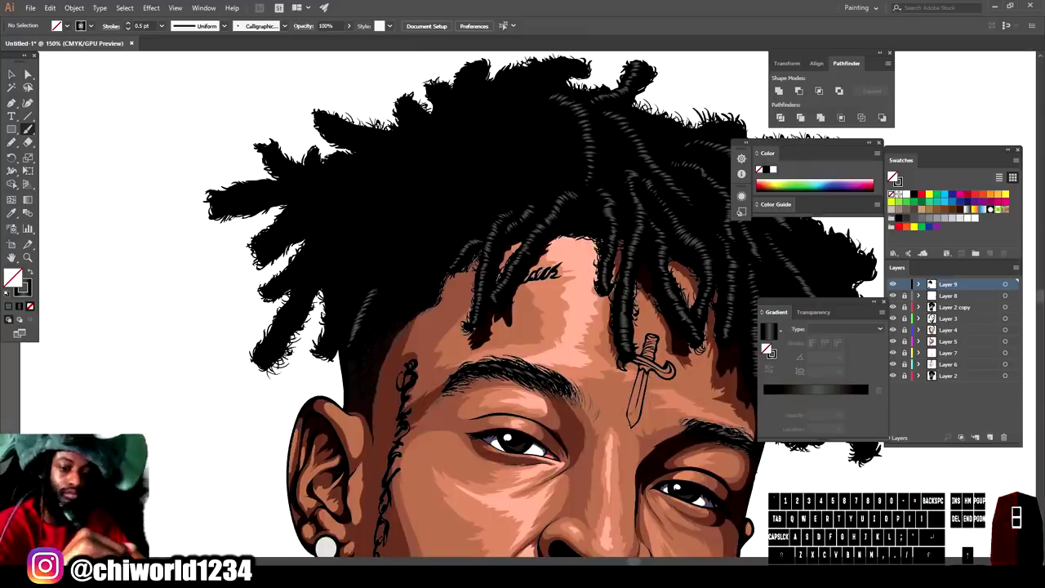
pyautogui.click(893, 176)
pyautogui.doubleClick(893, 175)
pyautogui.click(893, 175)
pyautogui.click(893, 175)
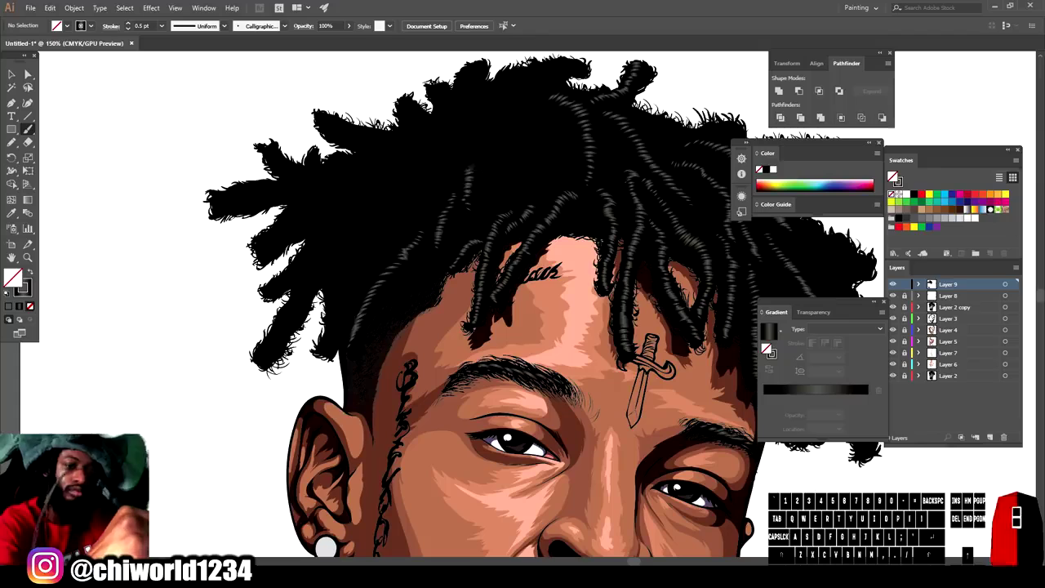
pyautogui.click(893, 176)
pyautogui.click(893, 176)
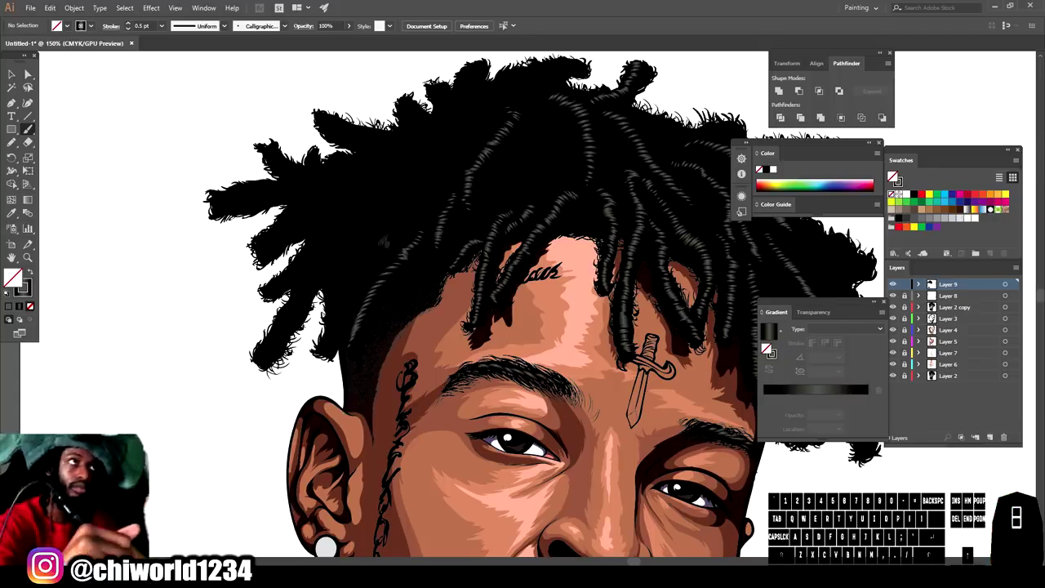
pyautogui.click(894, 175)
pyautogui.click(893, 176)
pyautogui.click(894, 175)
pyautogui.doubleClick(893, 175)
pyautogui.click(893, 176)
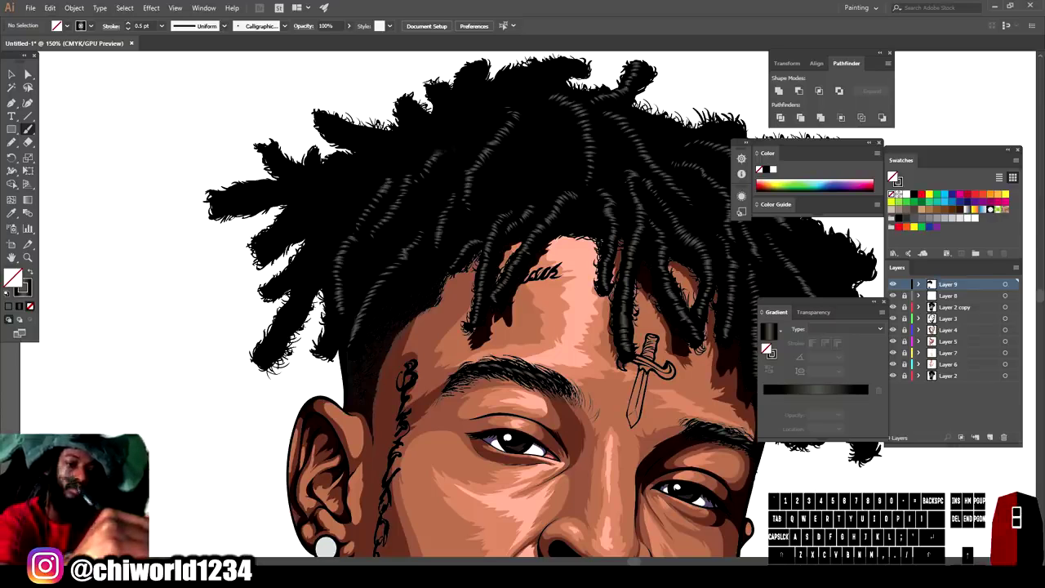
# Step: Add grey highlight strands to an upper right-side dreadlock
pyautogui.press('-')
pyautogui.press('=')
pyautogui.scroll(-3)
pyautogui.click(893, 176)
pyautogui.click(894, 176)
pyautogui.doubleClick(893, 175)
pyautogui.click(893, 175)
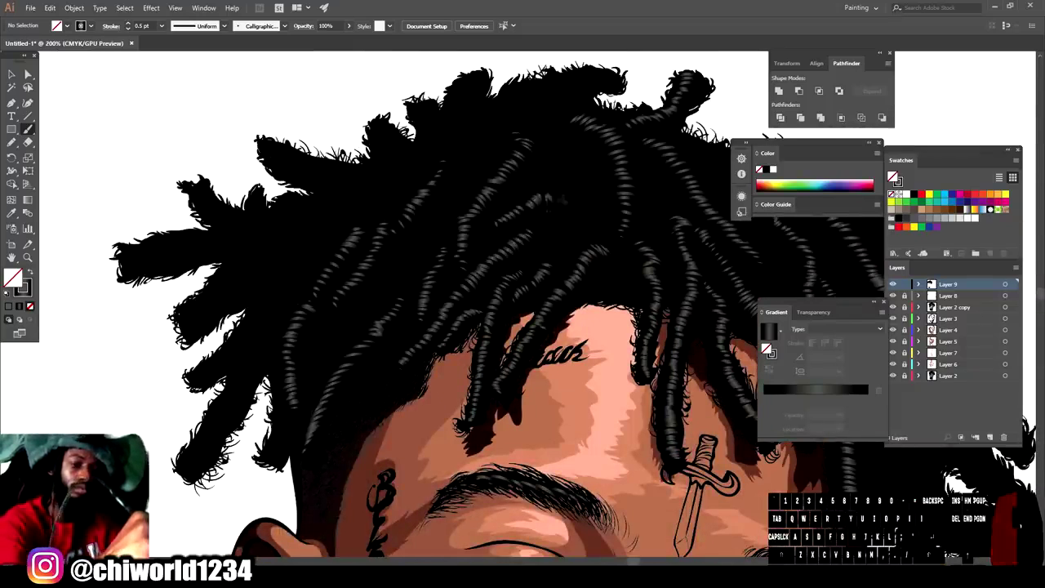
pyautogui.click(893, 176)
pyautogui.click(893, 175)
# Step: Paint grey highlight strands on the right-side locks toward the ear
pyautogui.press('-')
pyautogui.scroll(-3)
pyautogui.press('-')
pyautogui.press('=')
pyautogui.scroll(-3)
pyautogui.click(894, 175)
pyautogui.doubleClick(893, 176)
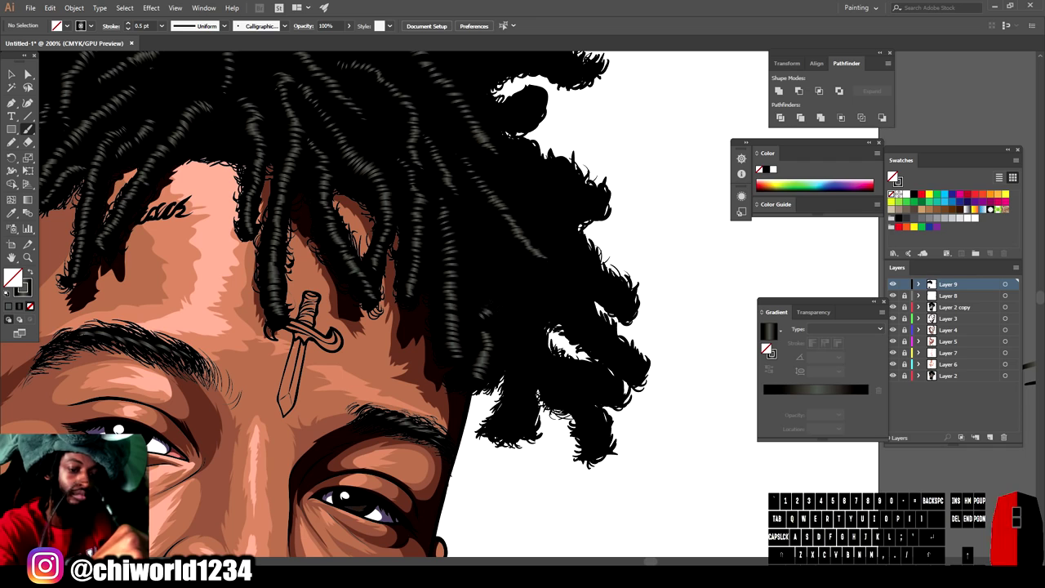
pyautogui.click(894, 175)
pyautogui.click(893, 175)
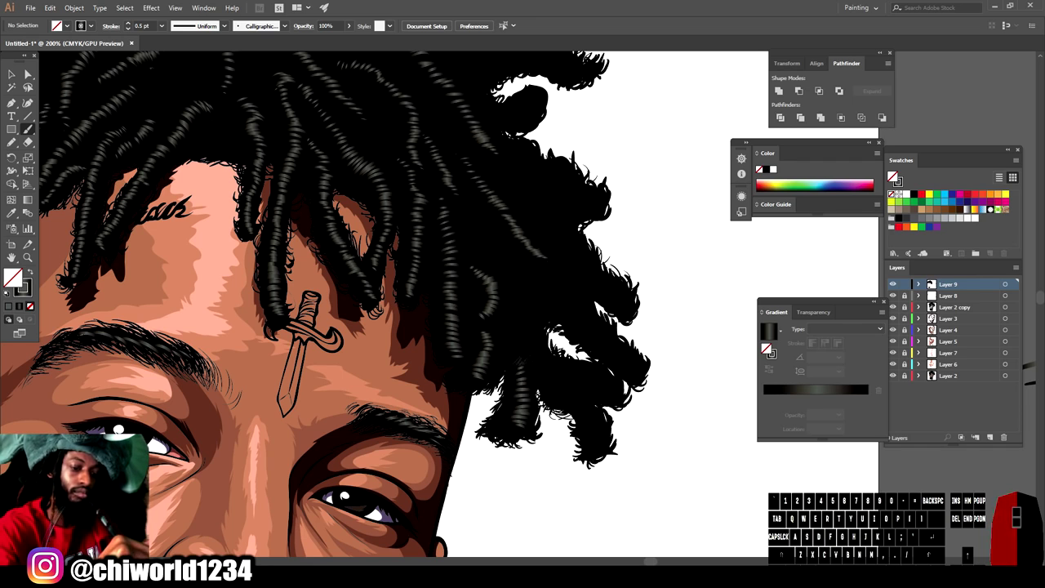
pyautogui.doubleClick(893, 175)
pyautogui.click(893, 175)
pyautogui.click(893, 175)
pyautogui.doubleClick(894, 176)
# Step: Highlight another hanging dreadlock with short and long grey strands
pyautogui.press('-')
pyautogui.press('=')
pyautogui.scroll(3)
pyautogui.click(893, 176)
pyautogui.click(894, 176)
pyautogui.doubleClick(893, 175)
pyautogui.doubleClick(893, 176)
pyautogui.click(893, 176)
pyautogui.click(893, 175)
# Step: Add grey highlight strands to the next hanging right-side dreadlock
pyautogui.press('-')
pyautogui.press('=')
pyautogui.scroll(-3)
pyautogui.click(893, 176)
pyautogui.click(893, 176)
pyautogui.doubleClick(894, 175)
pyautogui.click(893, 175)
pyautogui.click(893, 176)
pyautogui.click(893, 176)
pyautogui.click(893, 176)
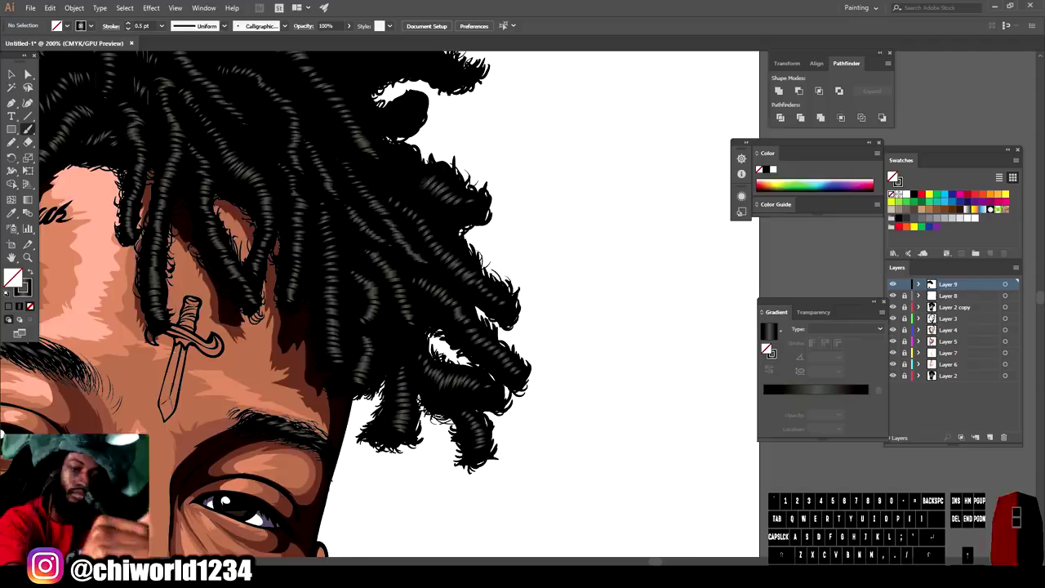
# Step: Paint grey ridged highlight strands on the first two remaining dreadlocks at the top of the head
pyautogui.press('-')
pyautogui.press('=')
pyautogui.scroll(3)
pyautogui.click(893, 175)
pyautogui.press('ctrl+z')
pyautogui.press('ctrl+z')
pyautogui.click(893, 176)
pyautogui.click(894, 176)
pyautogui.press('ctrl+z')
pyautogui.click(894, 176)
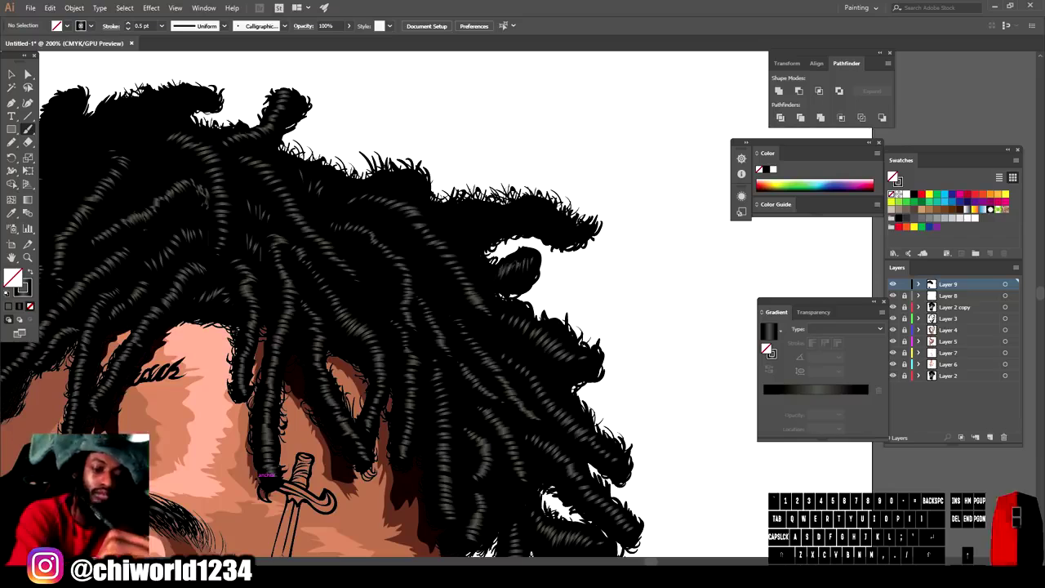
pyautogui.click(893, 176)
pyautogui.click(893, 176)
pyautogui.press('z')
pyautogui.click(894, 175)
pyautogui.click(893, 175)
pyautogui.doubleClick(893, 176)
pyautogui.click(893, 175)
pyautogui.press('-')
pyautogui.scroll(3)
pyautogui.press('=')
pyautogui.click(893, 176)
pyautogui.click(893, 176)
pyautogui.click(893, 175)
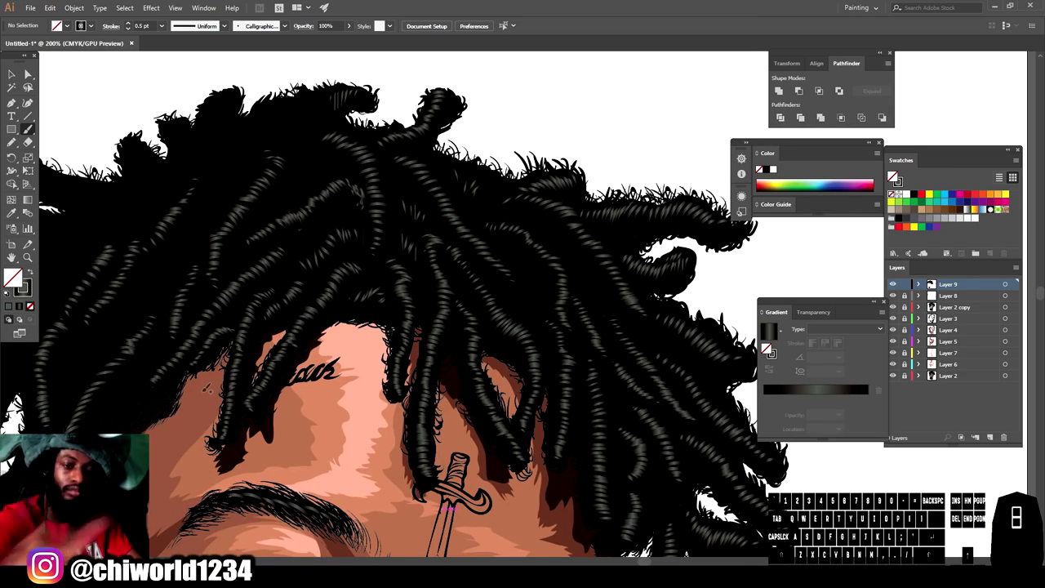
pyautogui.press('ctrl+z')
pyautogui.click(893, 175)
pyautogui.click(893, 176)
pyautogui.click(893, 176)
pyautogui.click(893, 175)
pyautogui.click(893, 175)
pyautogui.click(893, 175)
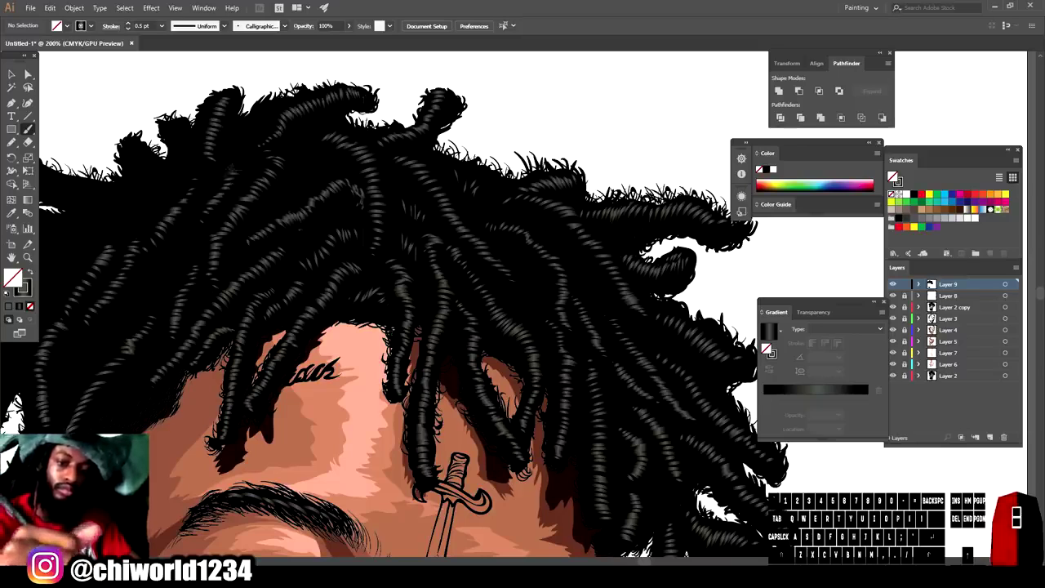
pyautogui.click(893, 175)
# Step: Highlight the next two top locks with layered Paintbrush strands along their length
pyautogui.press('-')
pyautogui.scroll(3)
pyautogui.press('-')
pyautogui.press('=')
pyautogui.scroll(-3)
pyautogui.click(893, 176)
pyautogui.press('z')
pyautogui.click(893, 176)
pyautogui.click(893, 176)
pyautogui.click(893, 176)
pyautogui.click(893, 175)
pyautogui.doubleClick(894, 175)
pyautogui.press('-')
pyautogui.press('=')
pyautogui.scroll(3)
pyautogui.click(893, 175)
pyautogui.click(894, 175)
pyautogui.click(893, 175)
pyautogui.click(893, 176)
pyautogui.doubleClick(893, 175)
pyautogui.click(893, 175)
pyautogui.doubleClick(893, 175)
pyautogui.click(893, 175)
pyautogui.doubleClick(894, 176)
pyautogui.click(893, 176)
pyautogui.doubleClick(893, 176)
pyautogui.press('z')
pyautogui.doubleClick(893, 176)
pyautogui.click(893, 175)
pyautogui.click(893, 176)
pyautogui.click(893, 176)
pyautogui.click(894, 176)
pyautogui.click(893, 176)
pyautogui.click(893, 175)
pyautogui.click(893, 175)
pyautogui.click(893, 176)
pyautogui.click(893, 175)
pyautogui.click(893, 175)
pyautogui.doubleClick(893, 176)
pyautogui.click(893, 176)
# Step: Add highlight strands to two more dreadlocks further across the top of the hair
pyautogui.press('-')
pyautogui.scroll(-3)
pyautogui.press('-')
pyautogui.press('=')
pyautogui.scroll(3)
pyautogui.click(893, 176)
pyautogui.click(894, 176)
pyautogui.click(893, 175)
pyautogui.doubleClick(893, 175)
pyautogui.press('-')
pyautogui.scroll(-3)
pyautogui.press('=')
pyautogui.click(893, 176)
pyautogui.click(893, 176)
pyautogui.click(893, 175)
pyautogui.click(894, 175)
pyautogui.click(893, 175)
pyautogui.click(893, 175)
pyautogui.doubleClick(893, 175)
pyautogui.click(893, 176)
pyautogui.click(893, 176)
pyautogui.click(893, 175)
pyautogui.doubleClick(893, 176)
pyautogui.click(894, 175)
pyautogui.click(893, 175)
pyautogui.click(893, 176)
# Step: Finish the last top dreadlock's grey highlight strands so every lock is highlighted
pyautogui.press('-')
pyautogui.press('=')
pyautogui.click(893, 176)
pyautogui.click(893, 175)
pyautogui.doubleClick(894, 175)
pyautogui.click(893, 175)
pyautogui.click(894, 176)
pyautogui.click(893, 176)
pyautogui.click(893, 176)
pyautogui.click(893, 176)
pyautogui.click(893, 175)
pyautogui.click(894, 175)
pyautogui.click(893, 176)
pyautogui.click(893, 176)
pyautogui.doubleClick(893, 175)
pyautogui.click(893, 175)
pyautogui.click(893, 176)
pyautogui.doubleClick(893, 175)
pyautogui.click(893, 176)
# Step: Zoom out to the whole portrait and add a new Layer 10 for the rim light
pyautogui.press('-')
pyautogui.press('=')
pyautogui.press('=')
pyautogui.scroll(3)
pyautogui.scroll(-3)
pyautogui.press('-')
pyautogui.press('=')
pyautogui.press('-')
pyautogui.press('=')
pyautogui.click(893, 175)
# Step: Set the stroke to purple and paint rim-light lines along the jawline and under the nostril
pyautogui.doubleClick(893, 176)
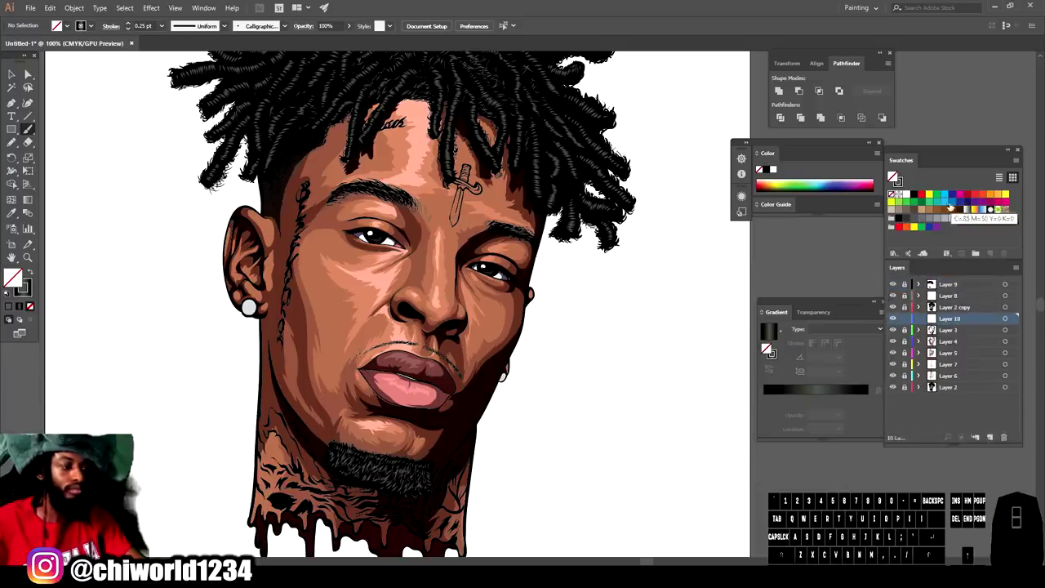
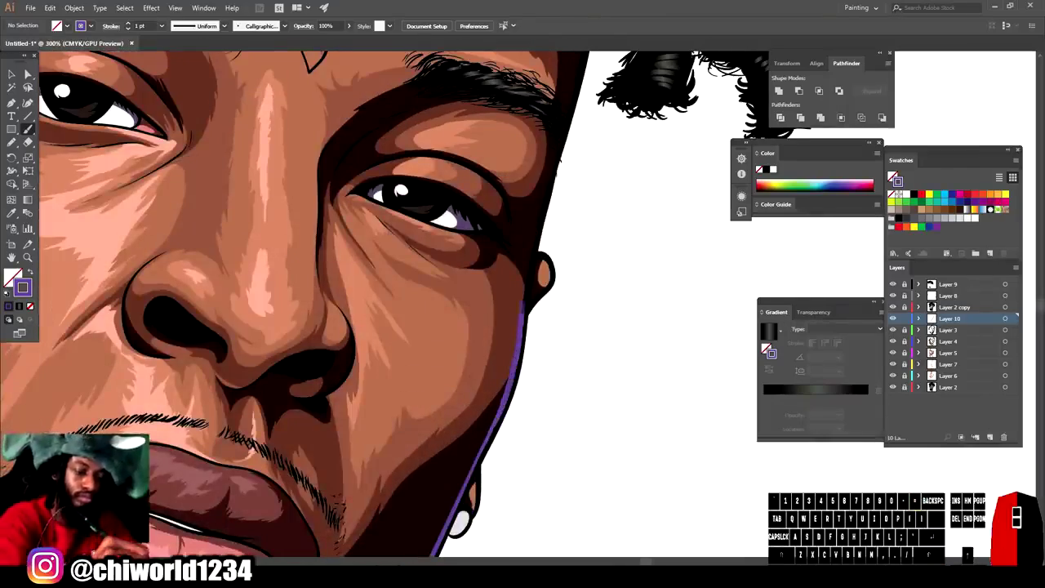
pyautogui.click(10, 281)
pyautogui.press('-')
pyautogui.press('=')
pyautogui.press('=')
pyautogui.click(10, 281)
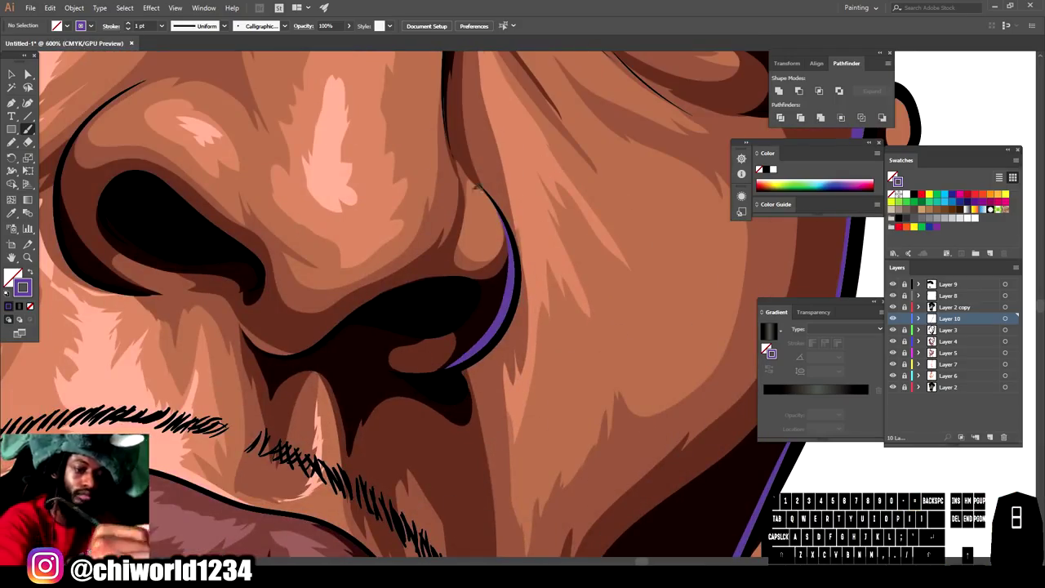
# Step: Paint purple rim-light strokes on the chin edge, neck edge and lip corner
pyautogui.press('-')
pyautogui.press('-')
pyautogui.press('=')
pyautogui.press('=')
pyautogui.scroll(-3)
pyautogui.click(10, 281)
pyautogui.click(10, 281)
pyautogui.press('-')
pyautogui.scroll(3)
pyautogui.press('=')
pyautogui.scroll(-3)
pyautogui.click(10, 281)
# Step: Paint purple rim-light strokes along the lower lip, upper lip and lip line
pyautogui.press('-')
pyautogui.press('=')
pyautogui.scroll(3)
pyautogui.press('=')
pyautogui.press('=')
pyautogui.click(10, 281)
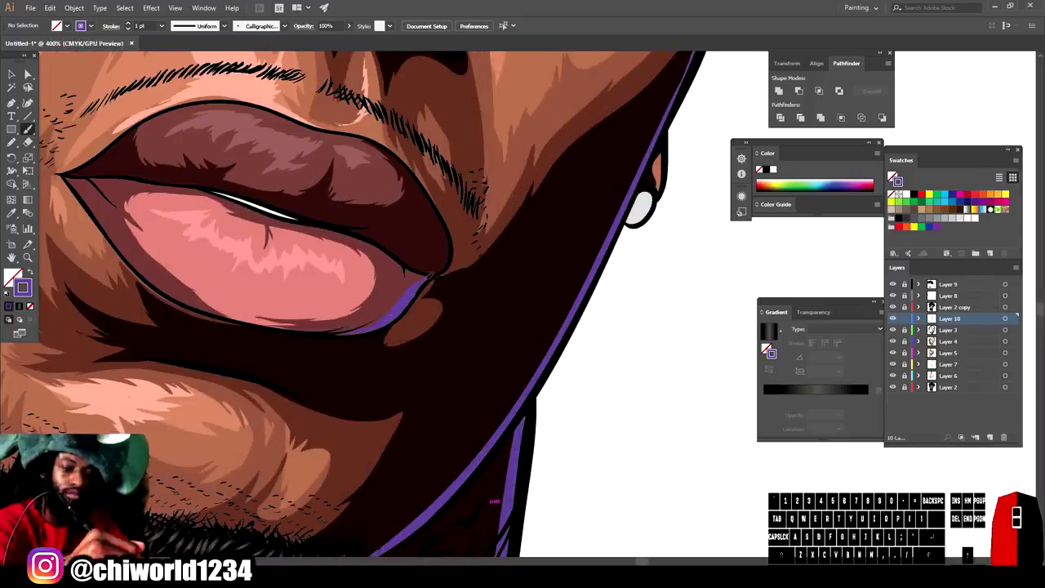
pyautogui.click(9, 281)
pyautogui.press('-')
pyautogui.press('=')
pyautogui.press('=')
pyautogui.press('=')
pyautogui.scroll(-3)
pyautogui.click(10, 281)
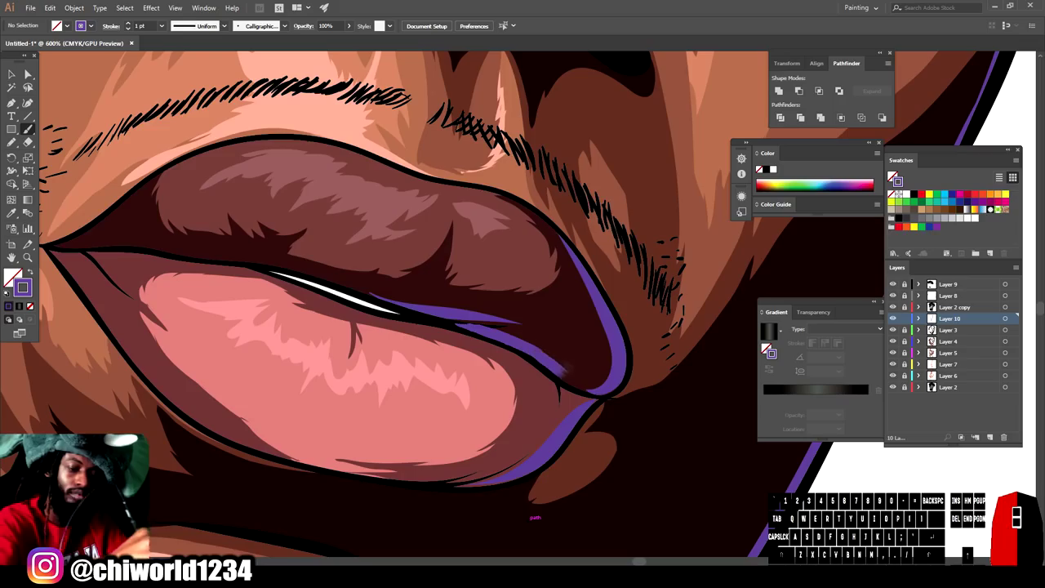